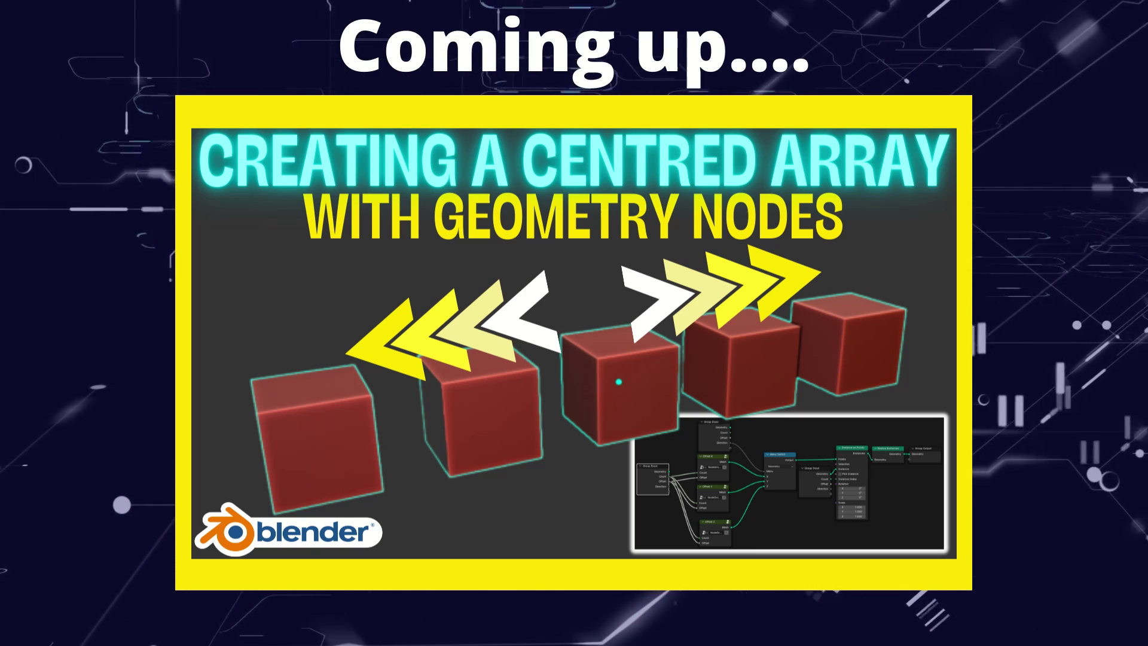
- Add an Array modifier to the rivet on the hatch
{"action": "middle_click", "coordinate": [616, 235]}
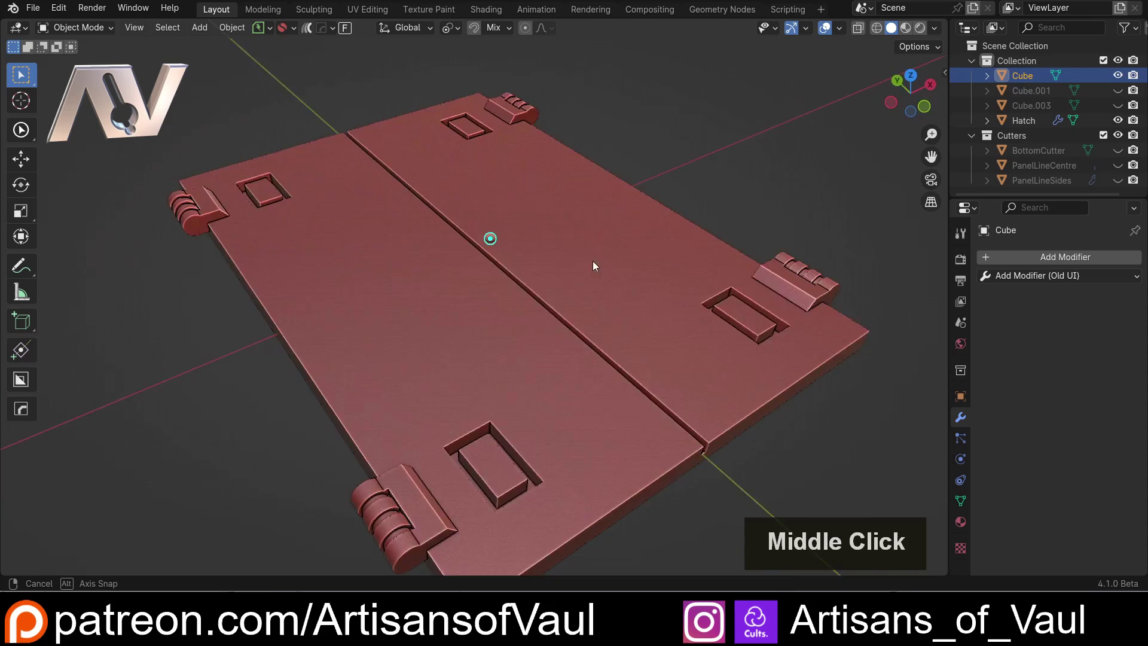
{"action": "scroll", "scroll_direction": "up", "scroll_amount": 3}
{"action": "middle_click", "coordinate": [507, 204]}
{"action": "middle_click", "coordinate": [502, 239]}
{"action": "scroll", "scroll_direction": "down", "scroll_amount": 3}
{"action": "middle_click", "coordinate": [537, 273]}
{"action": "middle_click", "coordinate": [503, 250]}
{"action": "middle_click", "coordinate": [500, 267]}
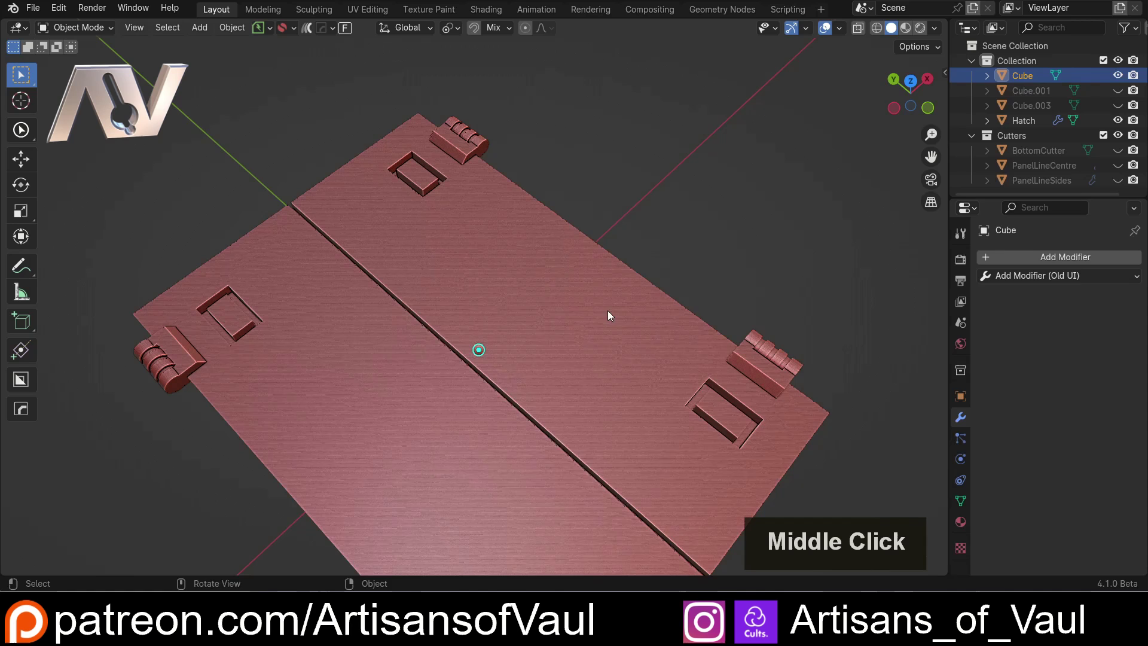
{"action": "left_click", "coordinate": [1016, 285]}
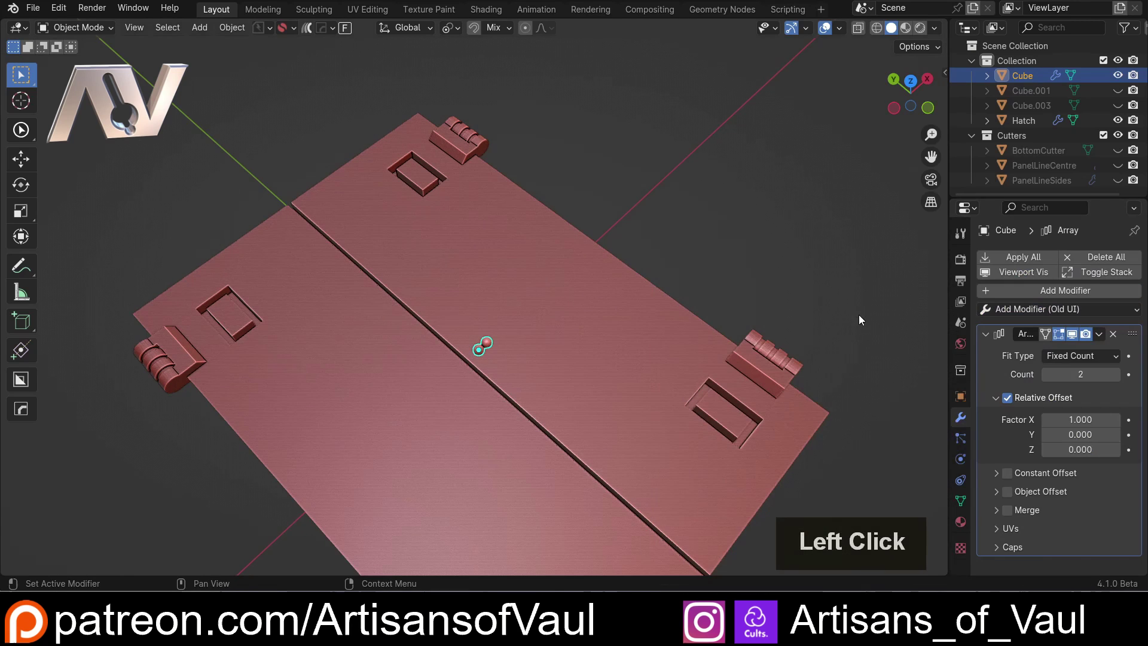
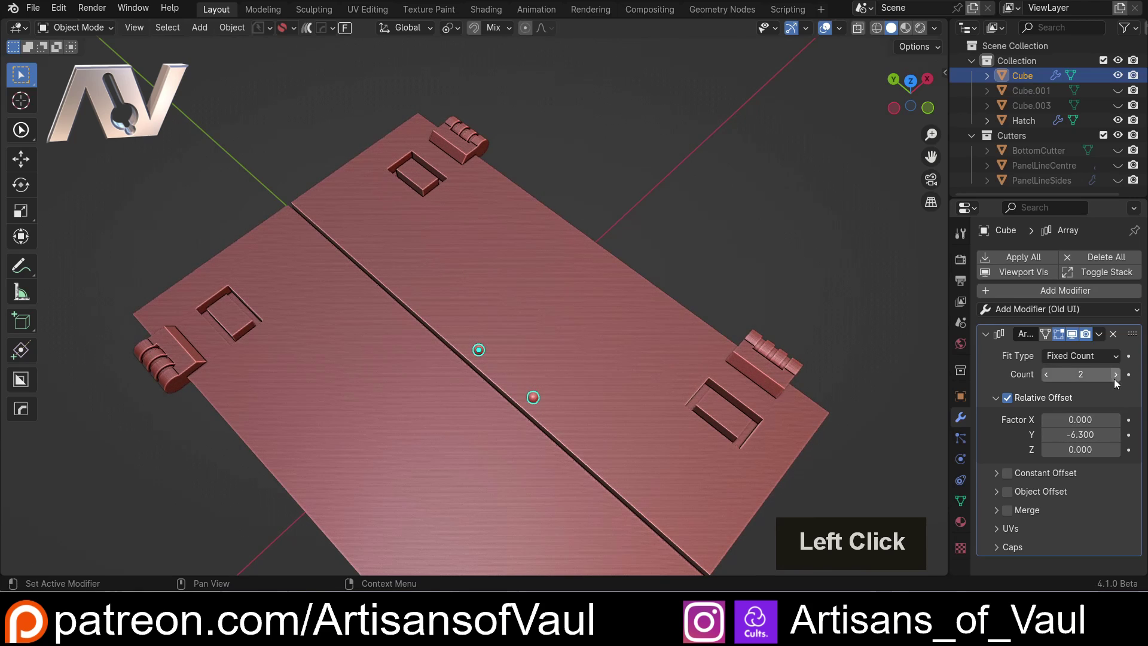
- Change the array Count and slide the rivet along Y onto the seam
{"action": "double_click", "coordinate": [1116, 381]}
{"action": "middle_click", "coordinate": [699, 299]}
{"action": "scroll", "scroll_direction": "down", "scroll_amount": 3}
{"action": "middle_click", "coordinate": [517, 330]}
{"action": "middle_click", "coordinate": [474, 278]}
{"action": "middle_click", "coordinate": [495, 309]}
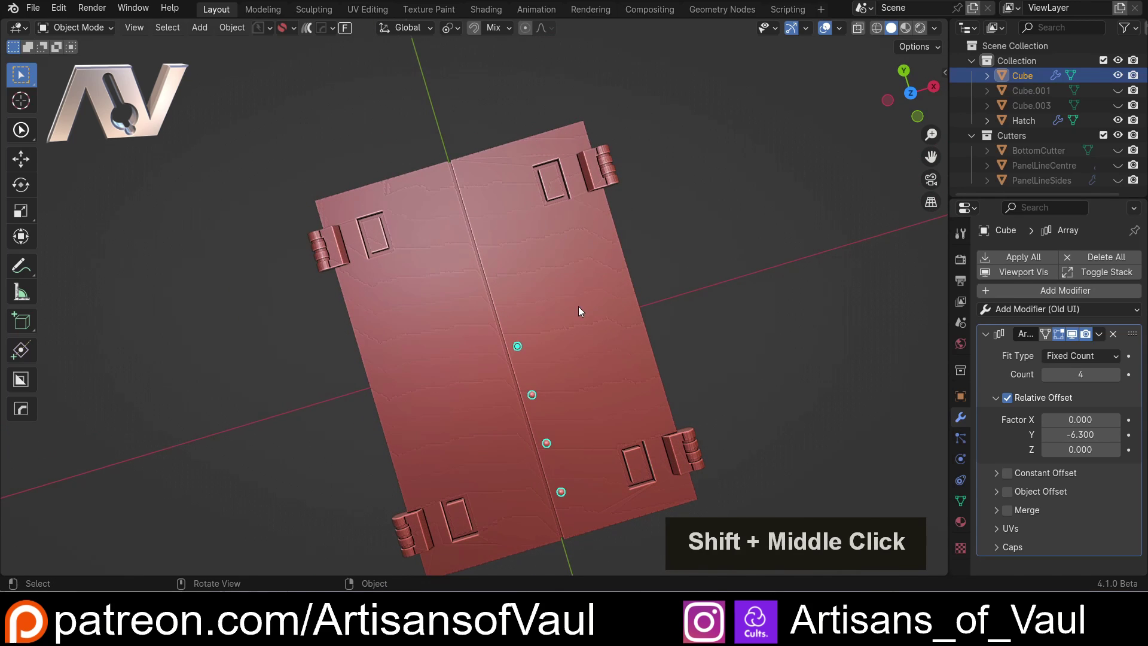
{"action": "key", "text": "g"}
{"action": "key", "text": "y"}
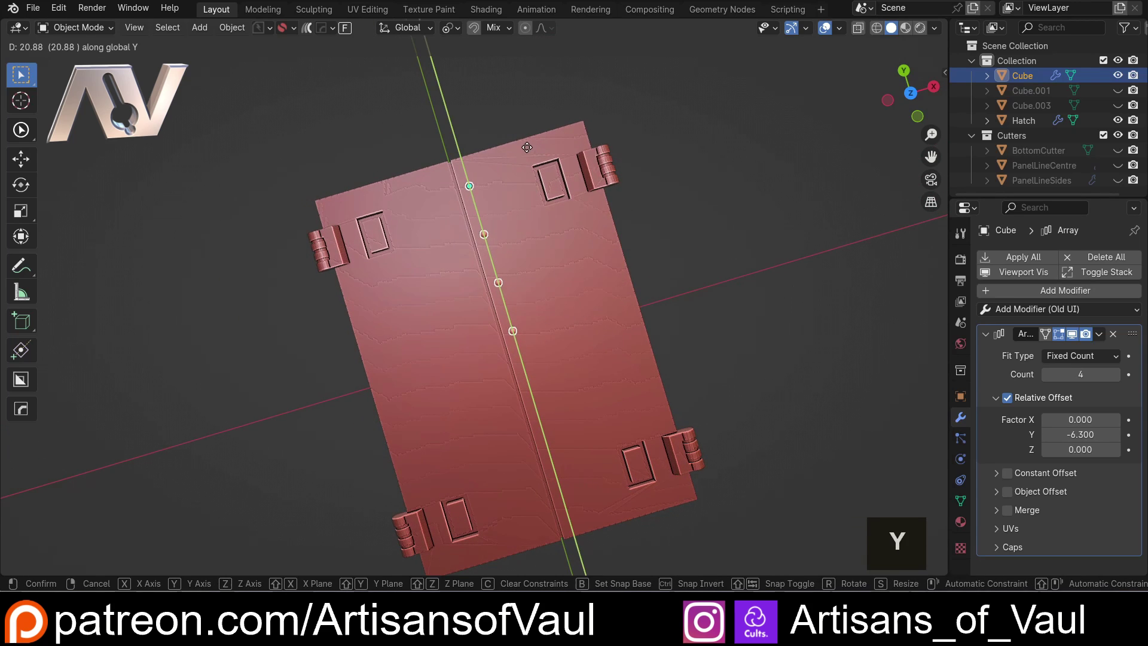
{"action": "left_click", "coordinate": [529, 152]}
- Raise the array Count to eight and reposition the rivet along Y again
{"action": "double_click", "coordinate": [1121, 381]}
{"action": "middle_click", "coordinate": [602, 285]}
{"action": "scroll", "scroll_direction": "up", "scroll_amount": 3}
{"action": "scroll", "scroll_direction": "down", "scroll_amount": 3}
{"action": "key", "text": "g"}
{"action": "key", "text": "y"}
{"action": "left_click", "coordinate": [543, 338]}
- Review the rivet row from several angles and undo the last move
{"action": "scroll", "scroll_direction": "down", "scroll_amount": 3}
{"action": "middle_click", "coordinate": [564, 351]}
{"action": "scroll", "scroll_direction": "up", "scroll_amount": 3}
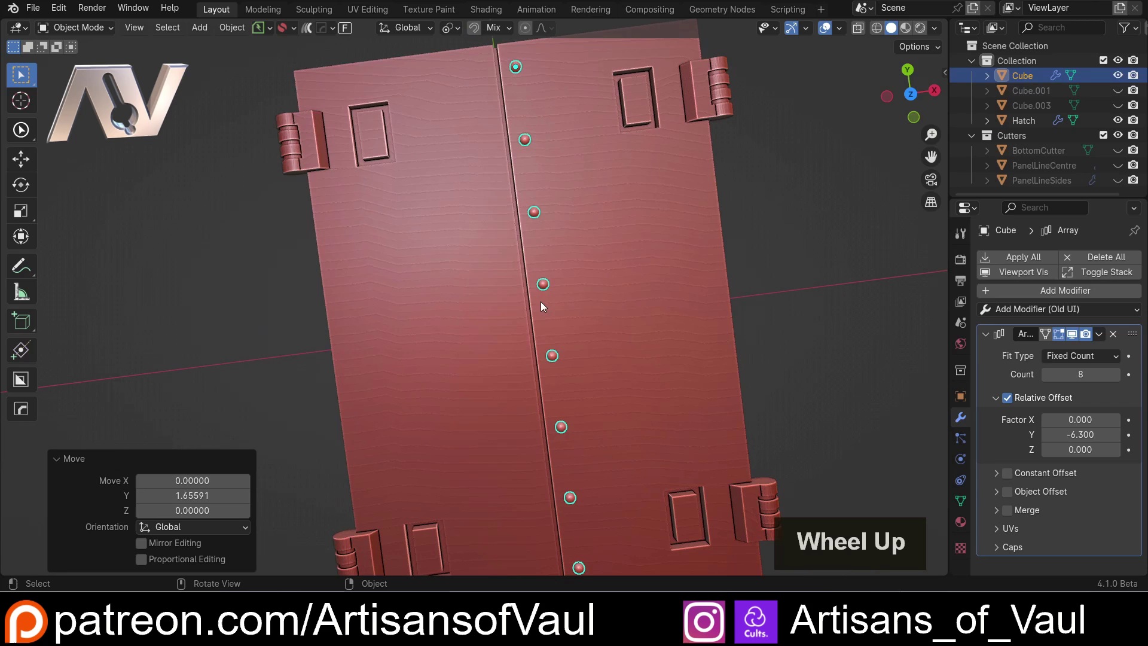
{"action": "middle_click", "coordinate": [568, 331]}
{"action": "scroll", "scroll_direction": "down", "scroll_amount": 3}
{"action": "middle_click", "coordinate": [567, 287]}
{"action": "key", "text": "ctrl+z"}
{"action": "middle_click", "coordinate": [531, 268]}
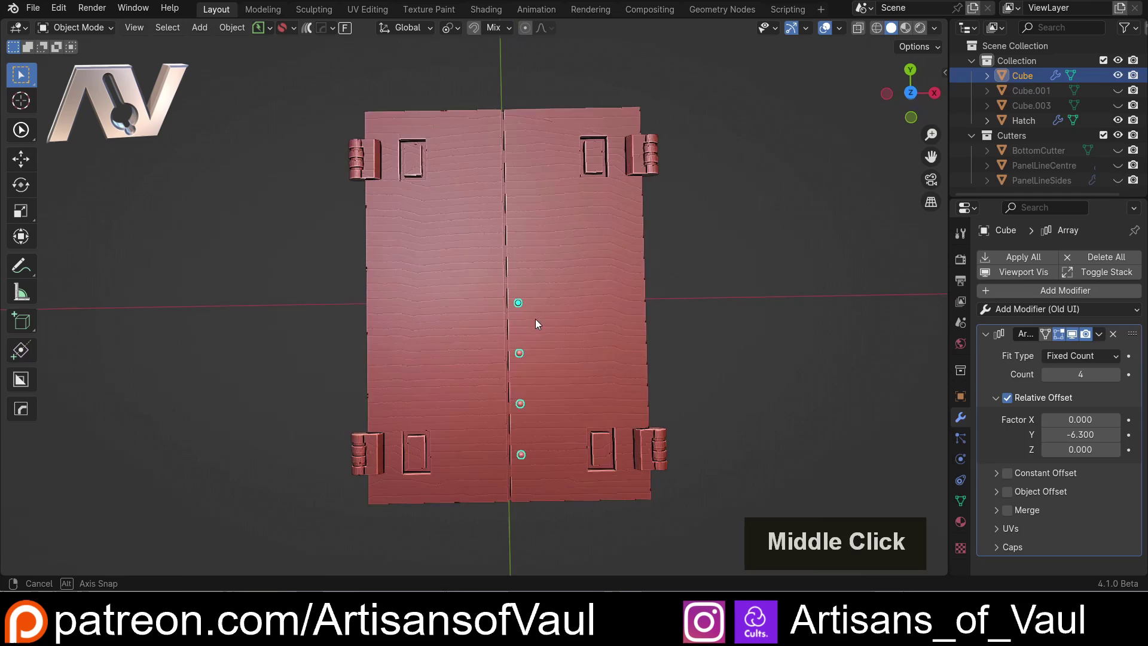
- Select the hatch, check its Alt+X mirror options without changing anything, and inspect it
{"action": "left_click", "coordinate": [585, 268]}
{"action": "key", "text": "alt+x"}
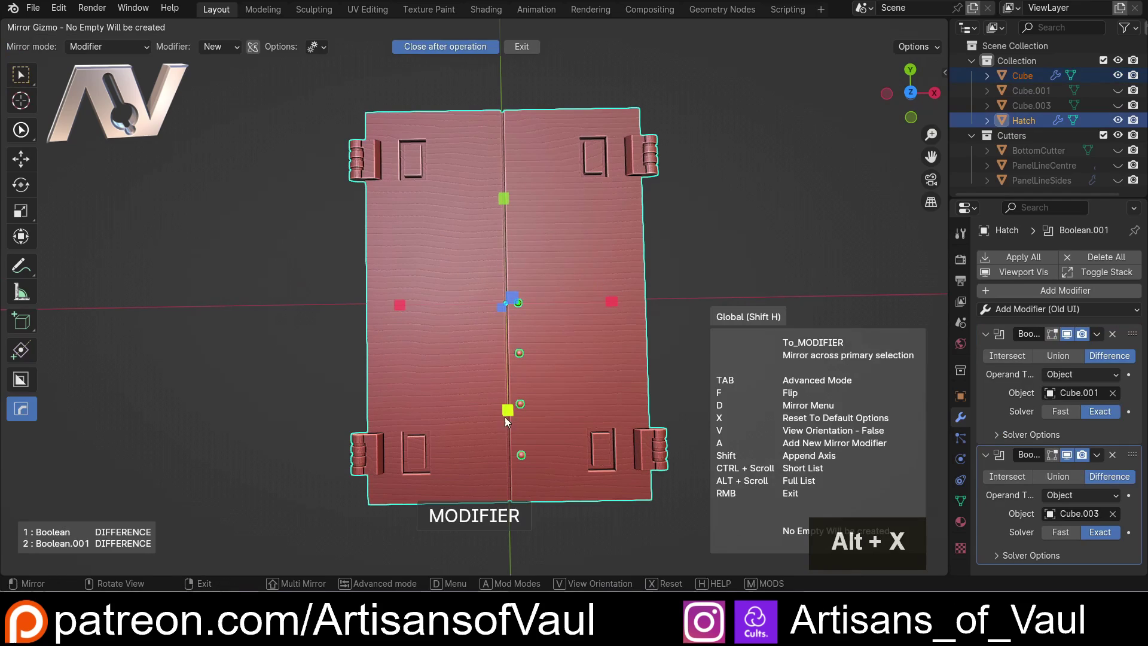
{"action": "left_click", "coordinate": [510, 416]}
{"action": "middle_click", "coordinate": [537, 326]}
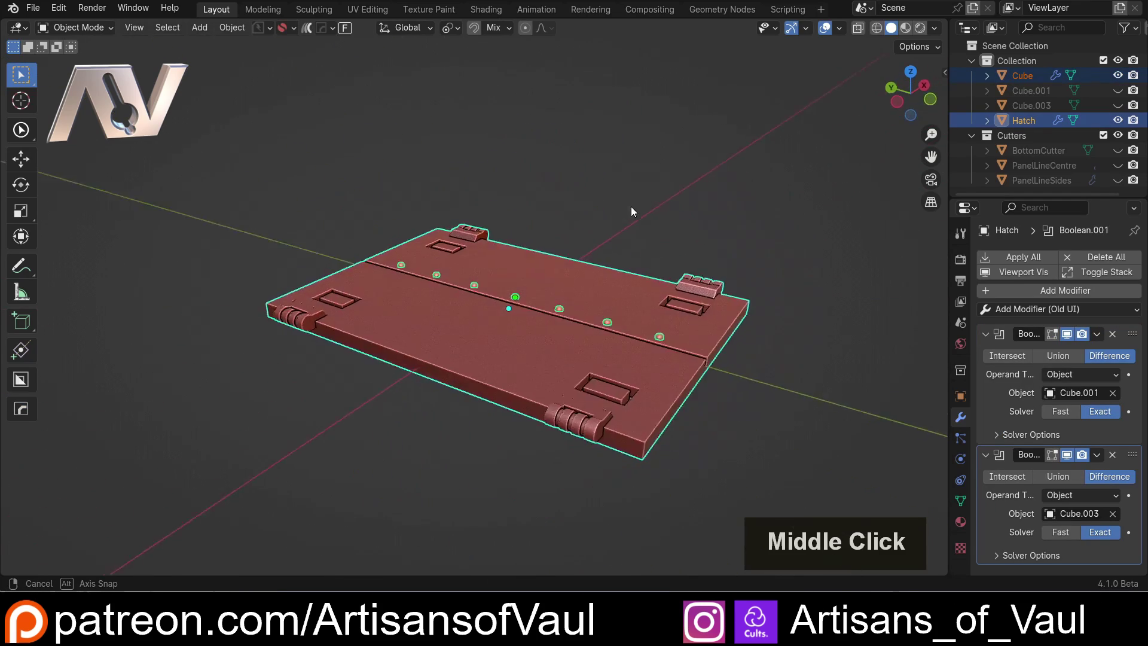
{"action": "scroll", "scroll_direction": "up", "scroll_amount": 3}
{"action": "middle_click", "coordinate": [662, 342]}
{"action": "middle_click", "coordinate": [583, 251]}
{"action": "scroll", "scroll_direction": "down", "scroll_amount": 3}
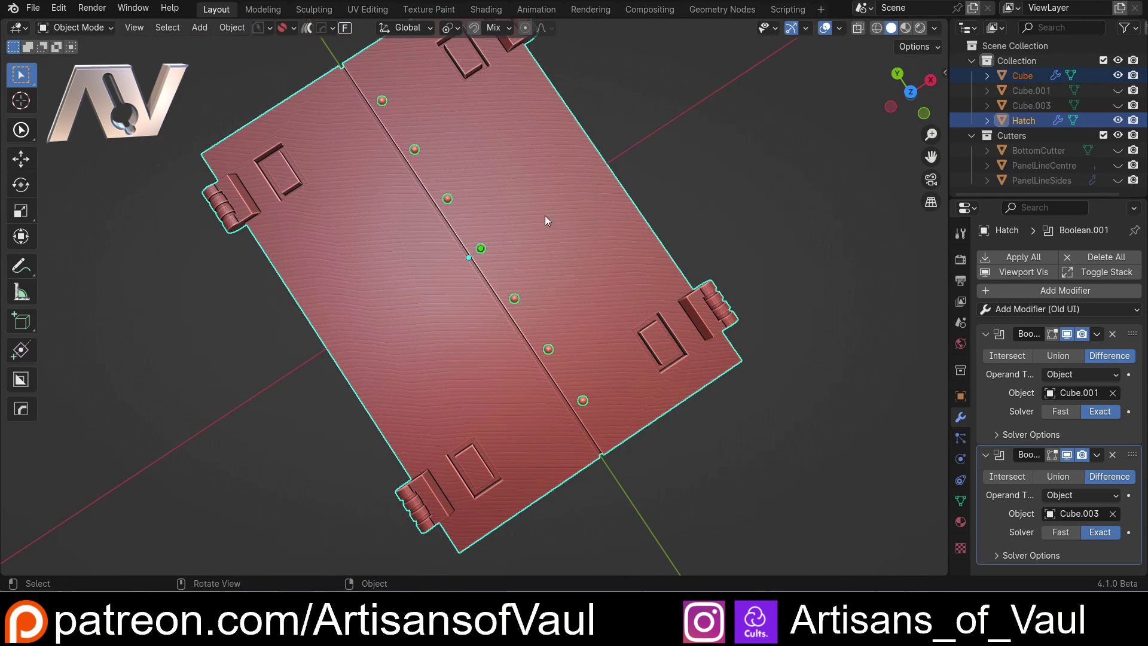
{"action": "middle_click", "coordinate": [497, 266]}
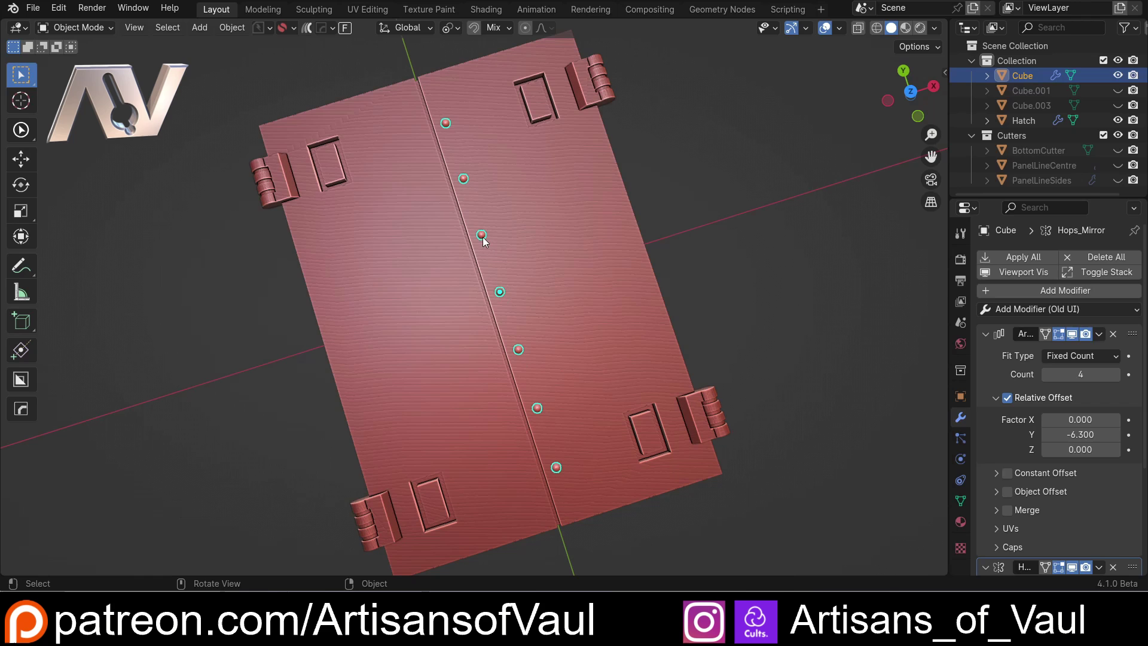
- Slide the rivet along Y to a new spot on the seam, then undo the move
{"action": "key", "text": "g"}
{"action": "key", "text": "y"}
{"action": "left_click", "coordinate": [636, 269]}
{"action": "middle_click", "coordinate": [544, 296]}
{"action": "scroll", "scroll_direction": "up", "scroll_amount": 3}
{"action": "middle_click", "coordinate": [551, 304]}
{"action": "middle_click", "coordinate": [527, 290]}
{"action": "middle_click", "coordinate": [508, 277]}
{"action": "middle_click", "coordinate": [486, 335]}
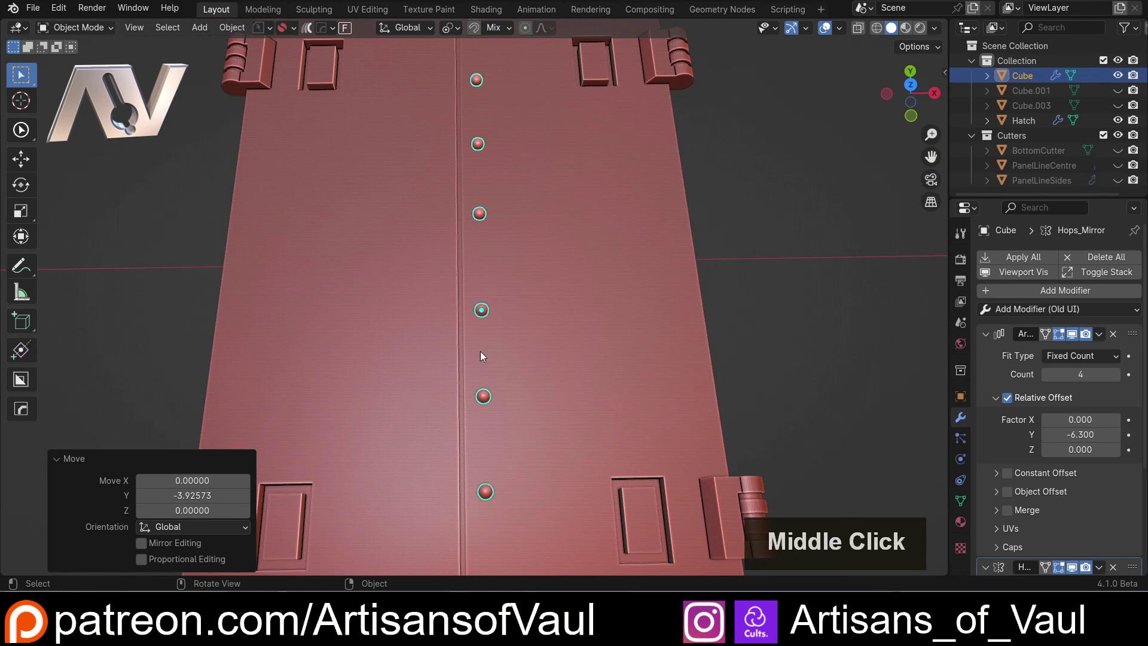
{"action": "scroll", "scroll_direction": "down", "scroll_amount": 3}
{"action": "middle_click", "coordinate": [555, 300]}
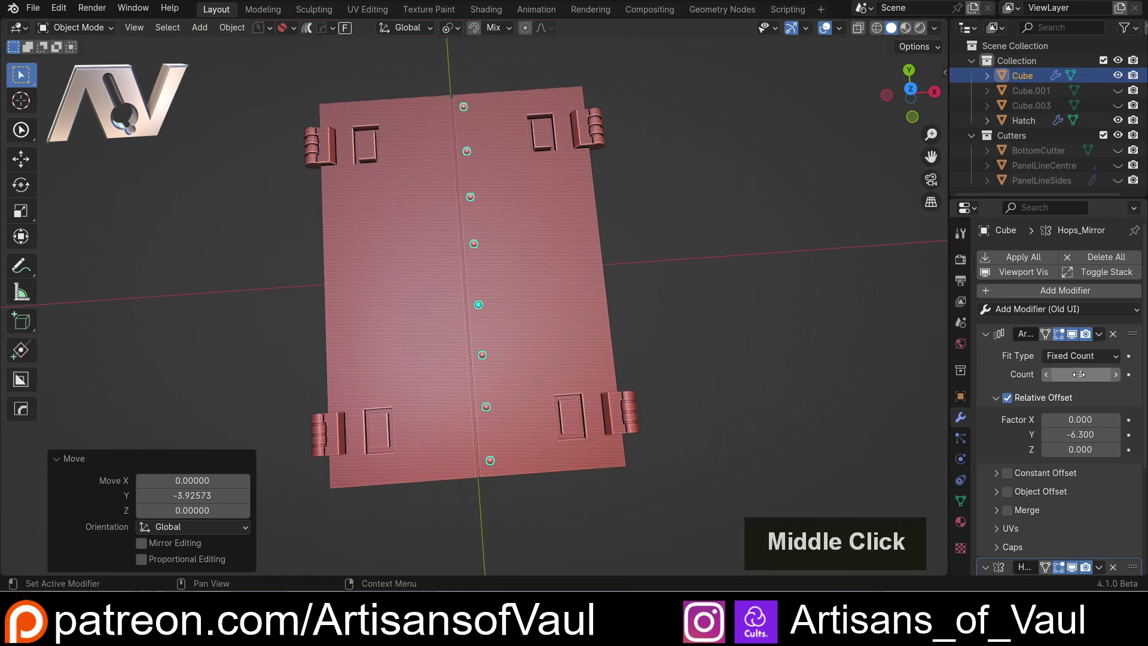
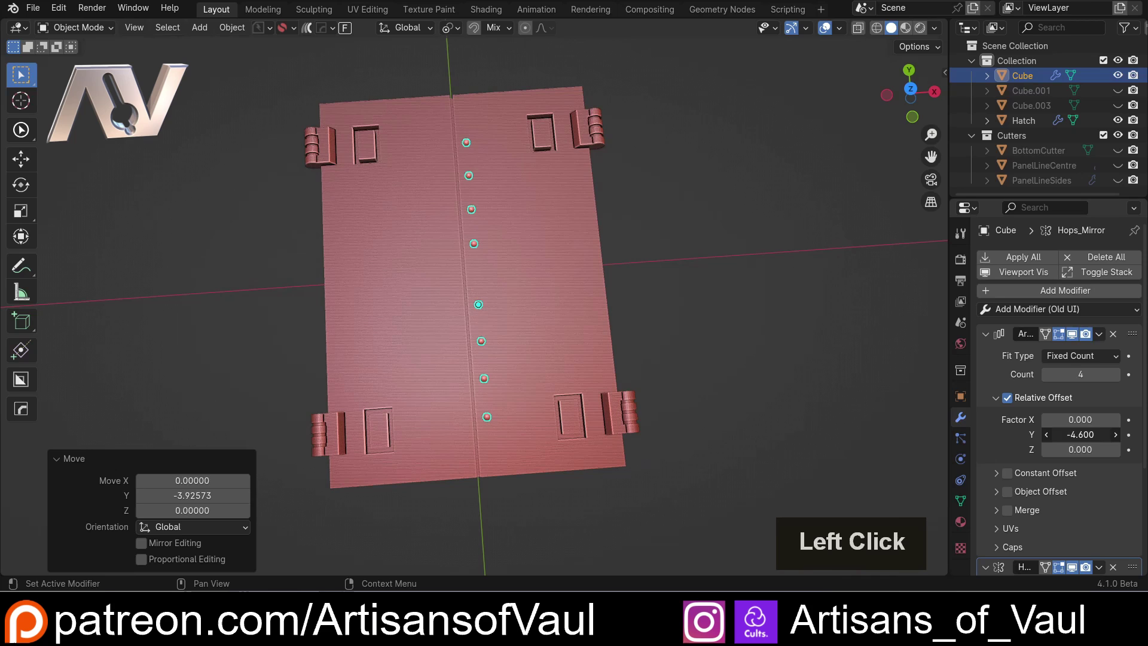
{"action": "key", "text": "ctrl+z"}
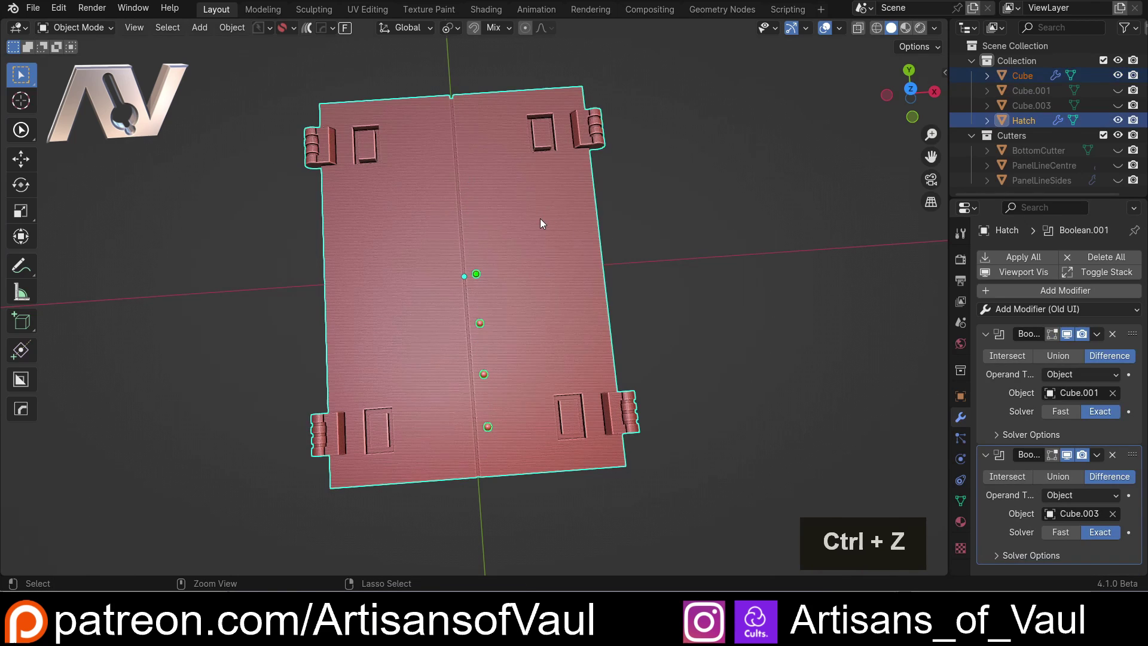
- Add the Centred Array modifier to the rivet and raise its Count to ten
{"action": "left_click", "coordinate": [1121, 334]}
{"action": "scroll", "scroll_direction": "up", "scroll_amount": 3}
{"action": "left_click", "coordinate": [1034, 263]}
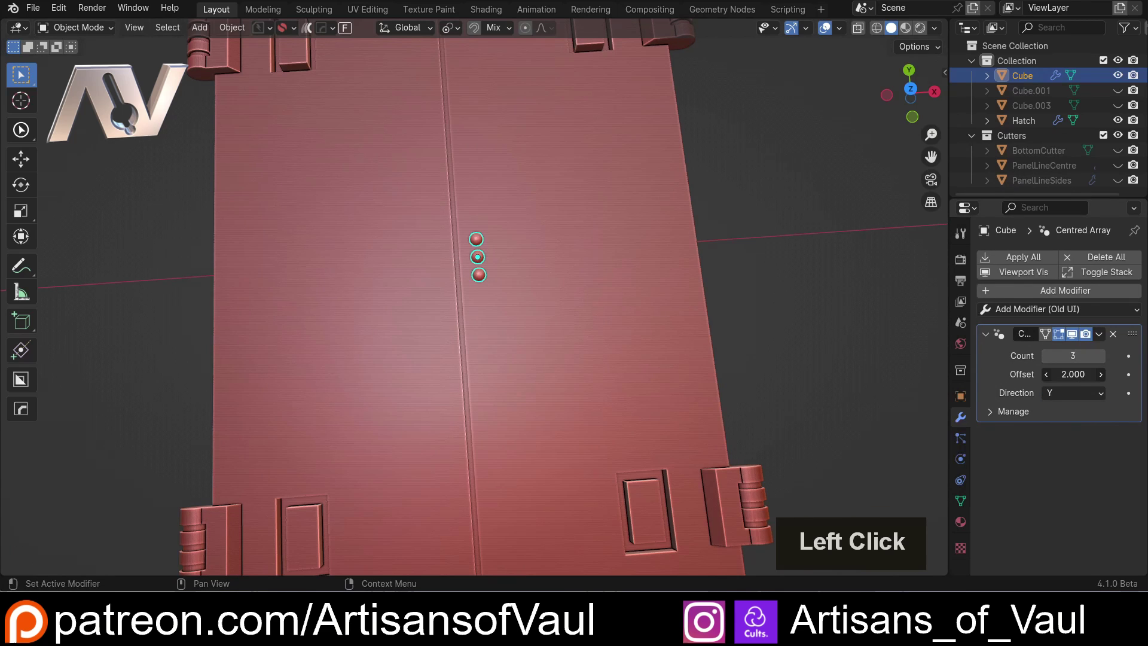
{"action": "double_click", "coordinate": [1103, 359]}
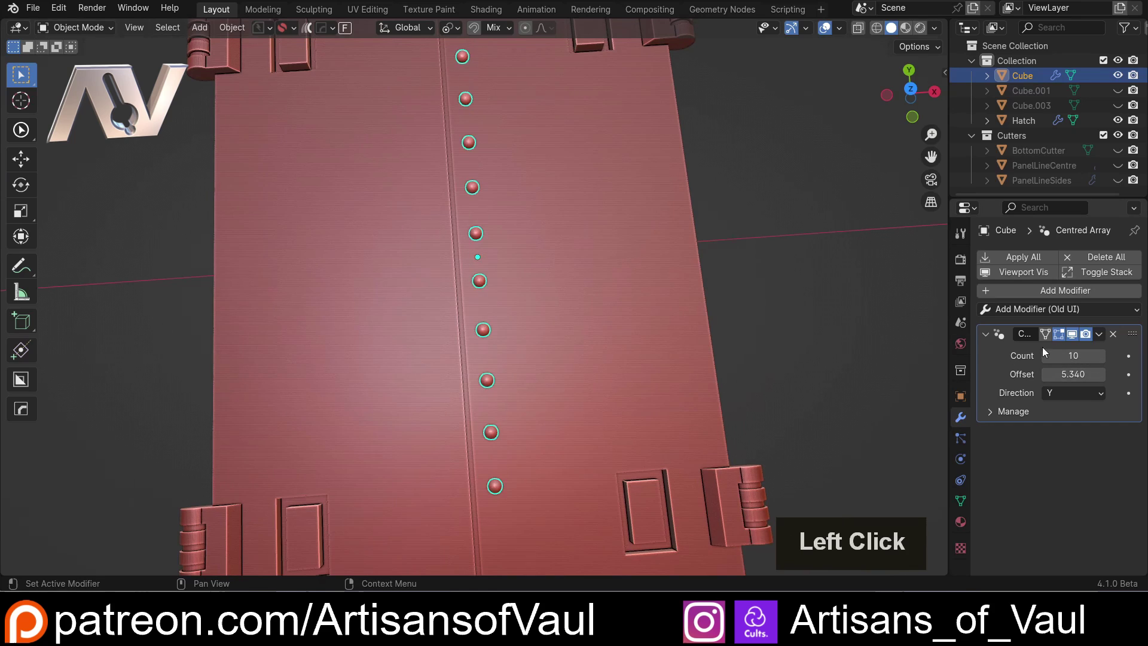
{"action": "middle_click", "coordinate": [612, 252]}
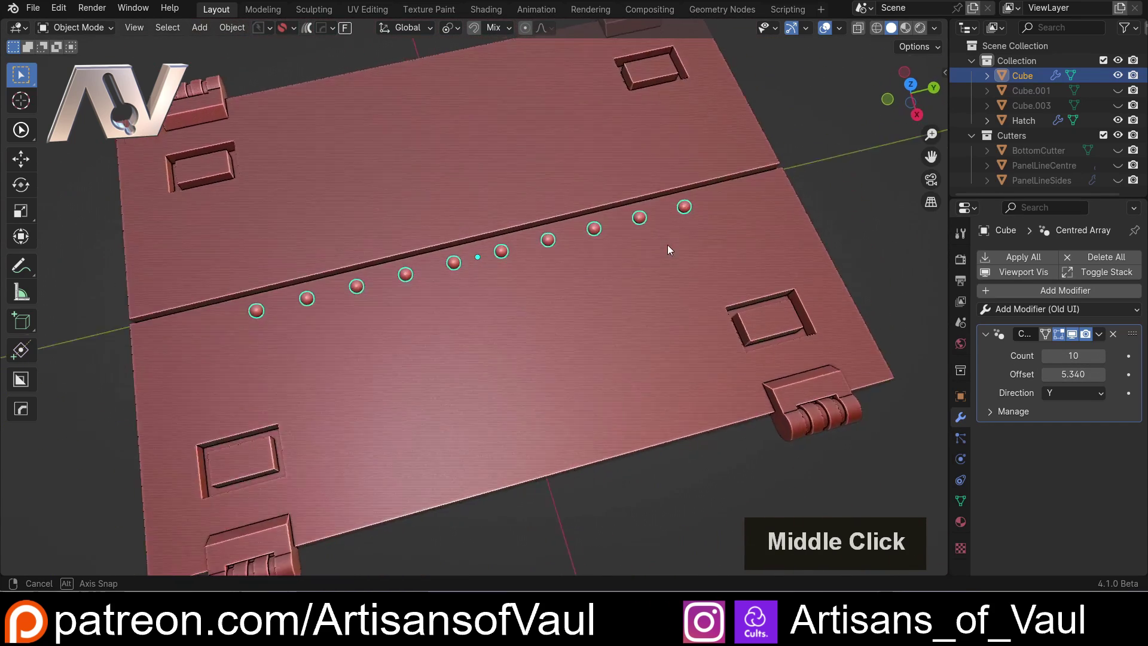
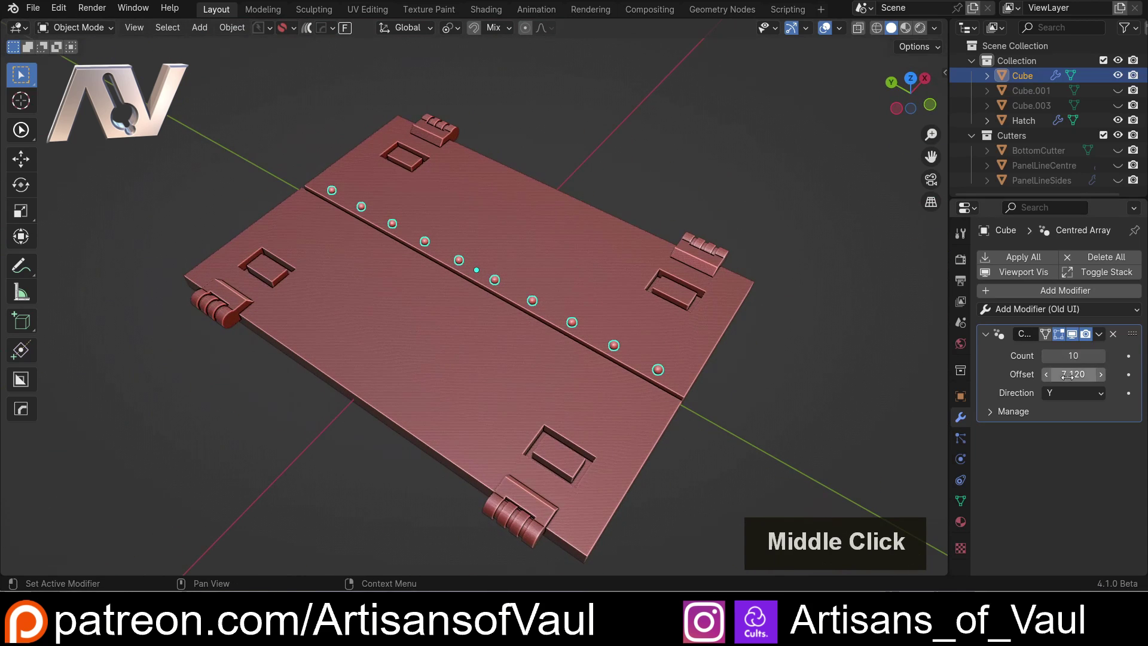
- Lower the centred array Count to nine rivets along the seam
{"action": "left_click", "coordinate": [1049, 361]}
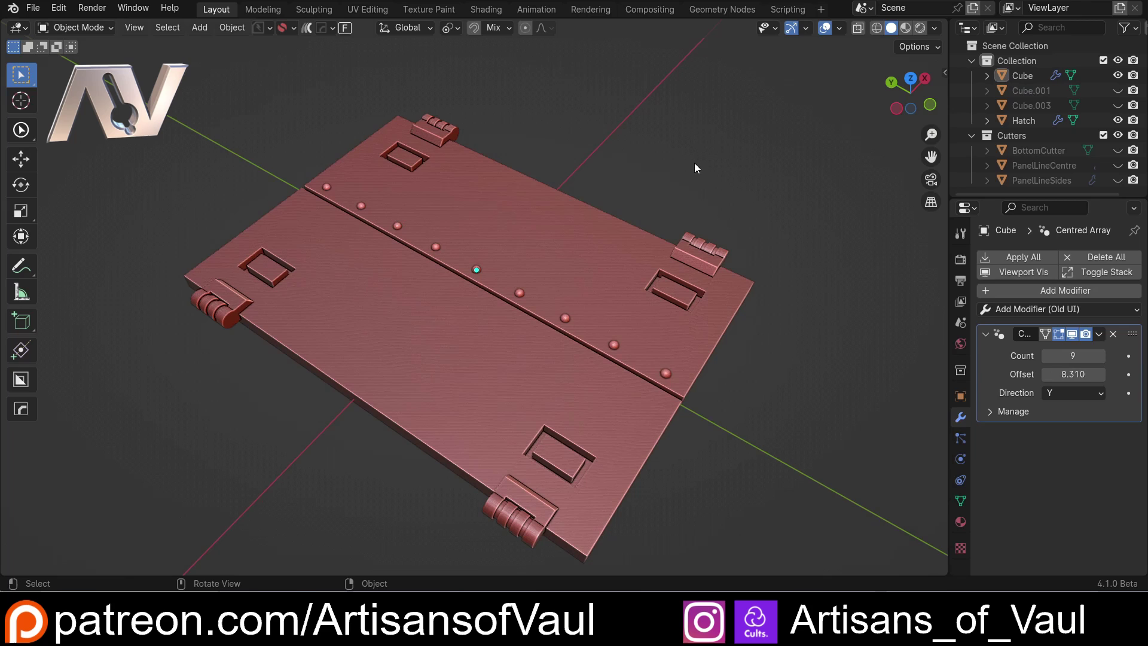
{"action": "middle_click", "coordinate": [630, 145]}
{"action": "middle_click", "coordinate": [629, 132]}
{"action": "middle_click", "coordinate": [628, 121]}
{"action": "scroll", "scroll_direction": "up", "scroll_amount": 3}
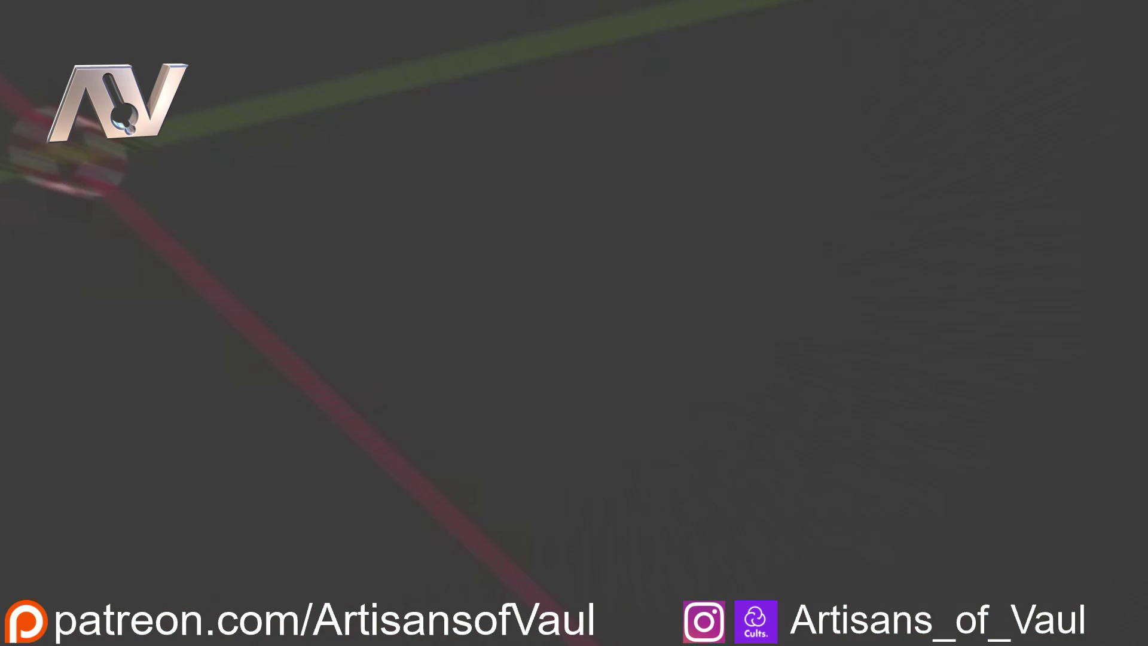
- Add a cube to the empty scene from the Shift+A Mesh menu
{"action": "key", "text": "shift+a"}
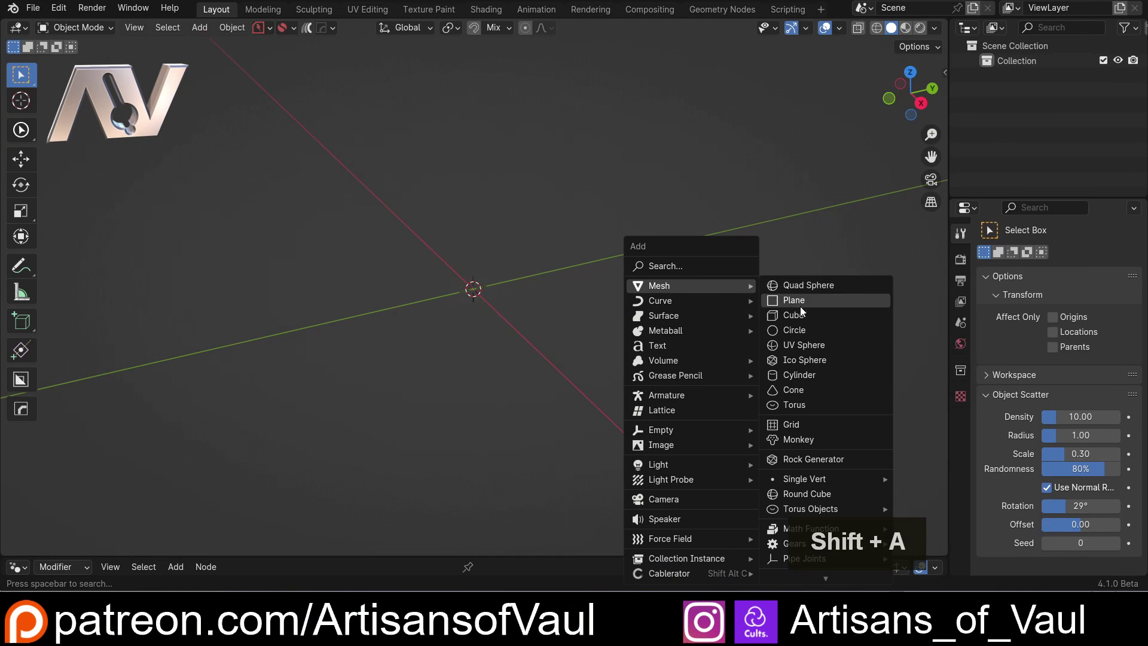
{"action": "left_click", "coordinate": [803, 313]}
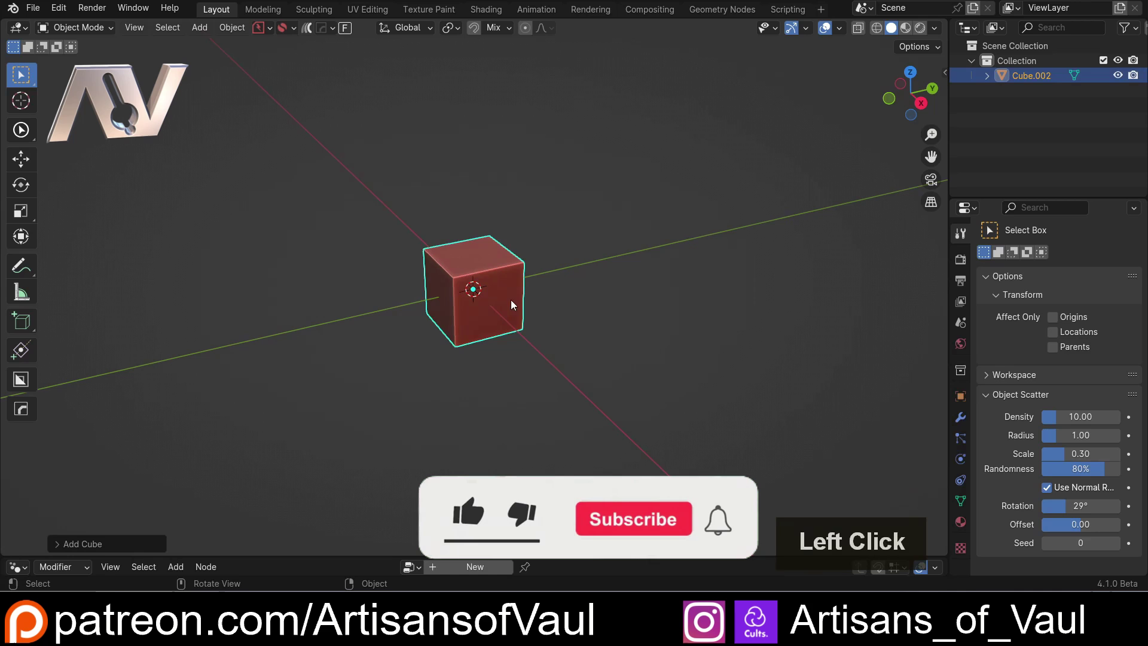
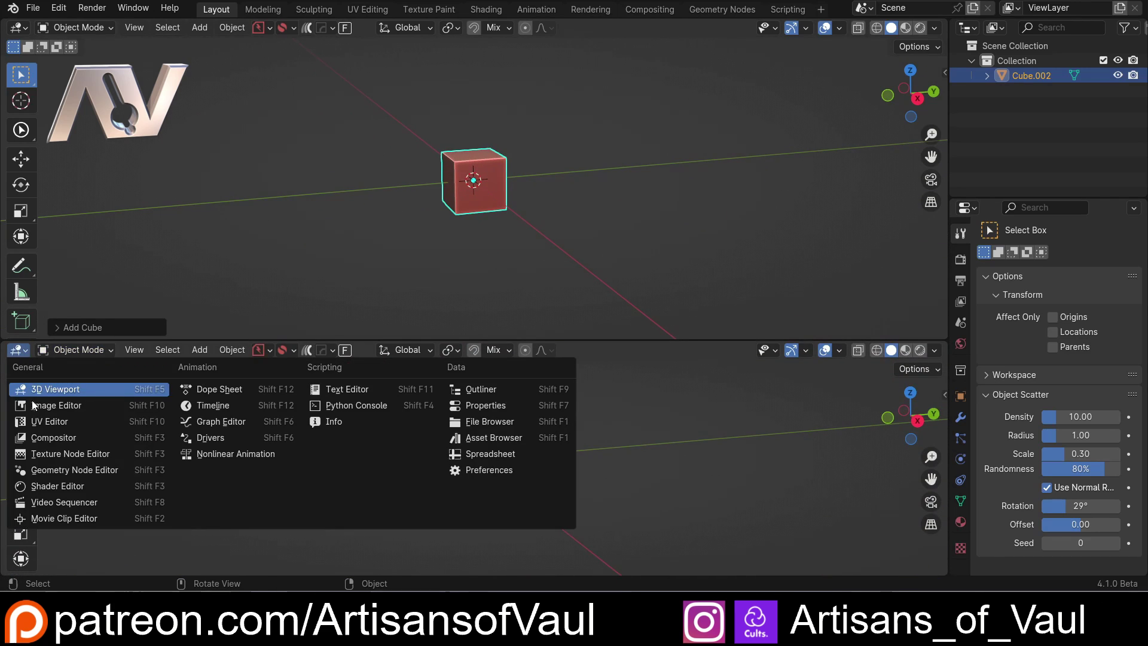
- Make the lower area a Geometry Node Editor and create a new node tree for the cube
{"action": "left_click", "coordinate": [54, 477]}
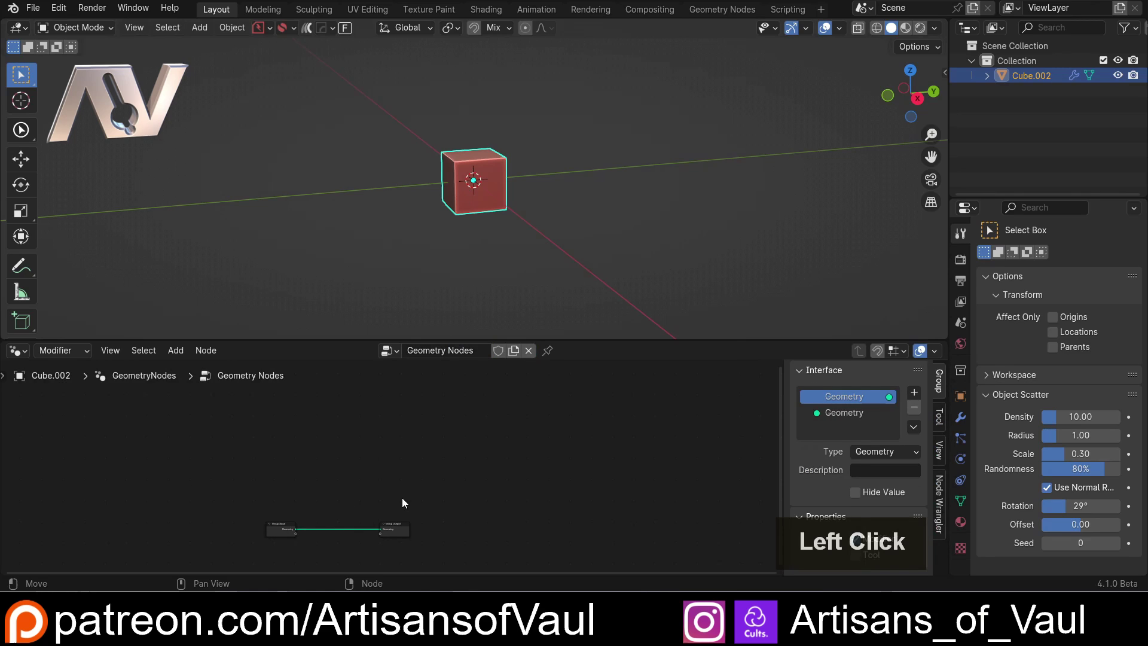
{"action": "key", "text": "a"}
{"action": "key", "text": "KP_Decimal"}
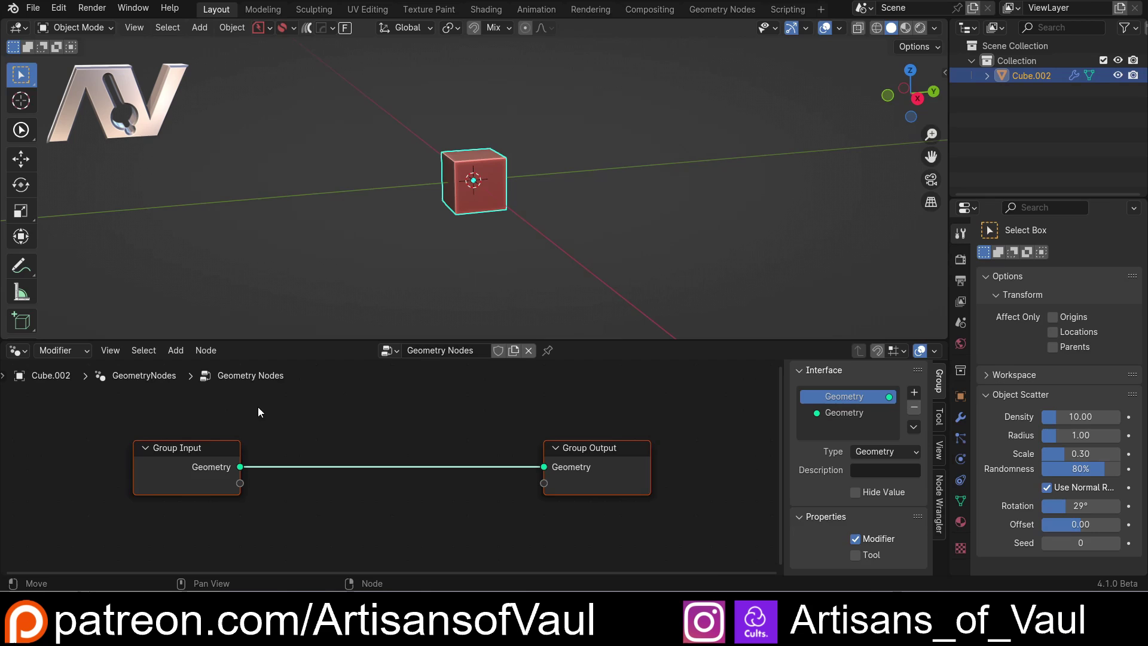
{"action": "scroll", "scroll_direction": "down", "scroll_amount": 3}
{"action": "left_click", "coordinate": [243, 455]}
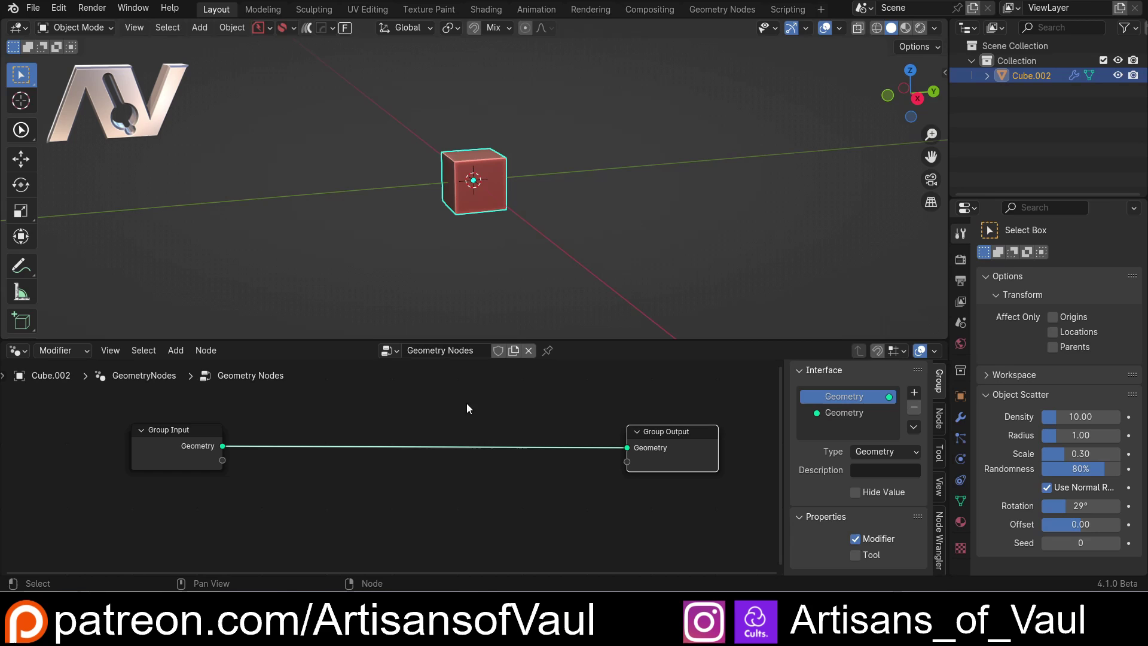
{"action": "middle_click", "coordinate": [487, 402]}
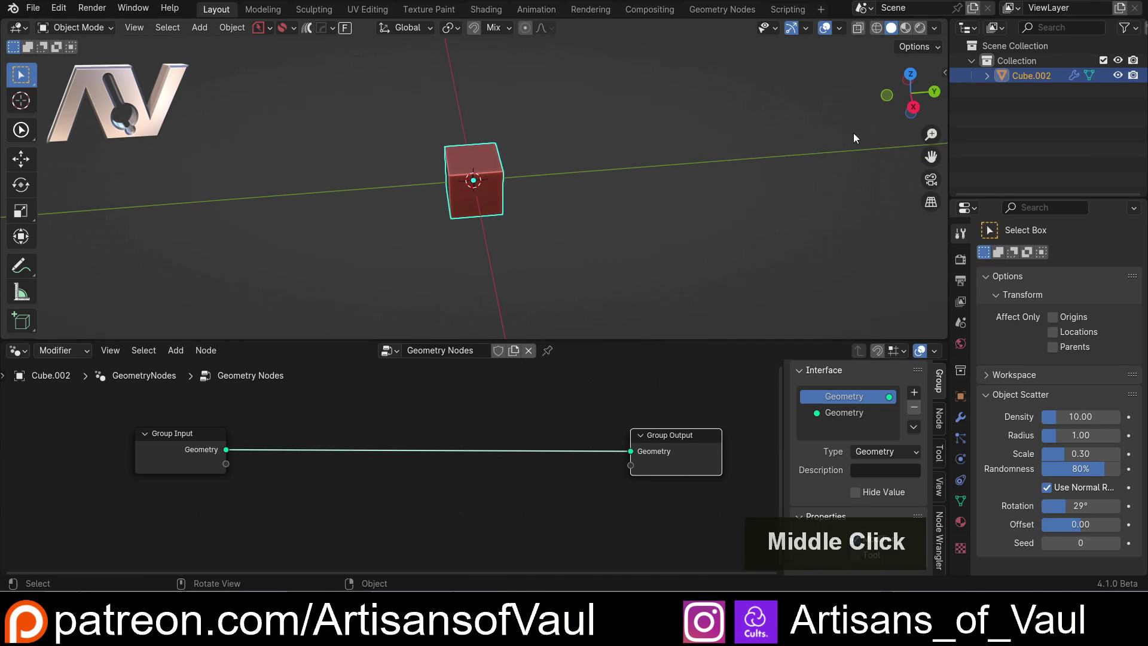
{"action": "middle_click", "coordinate": [637, 234]}
{"action": "middle_click", "coordinate": [594, 246]}
{"action": "middle_click", "coordinate": [535, 264]}
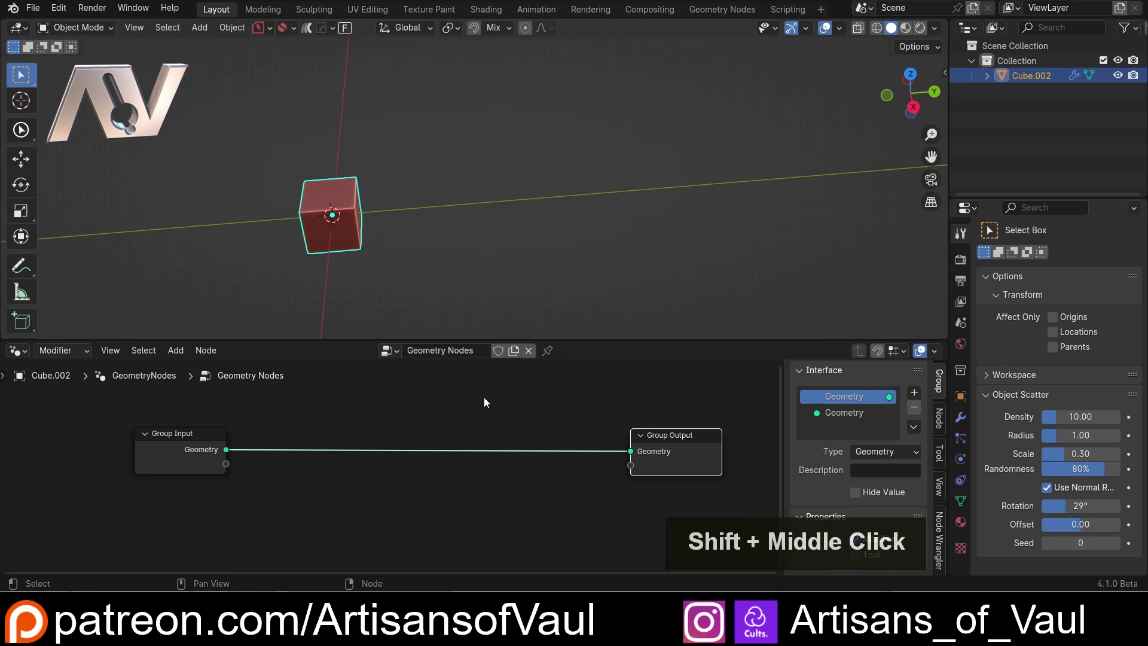
- Add a Mesh Line node via the 'lin' search and feed it to the group output
{"action": "right_click", "coordinate": [497, 426]}
{"action": "key", "text": "shift+a"}
{"action": "key", "text": "l"}
{"action": "key", "text": "i"}
{"action": "key", "text": "n"}
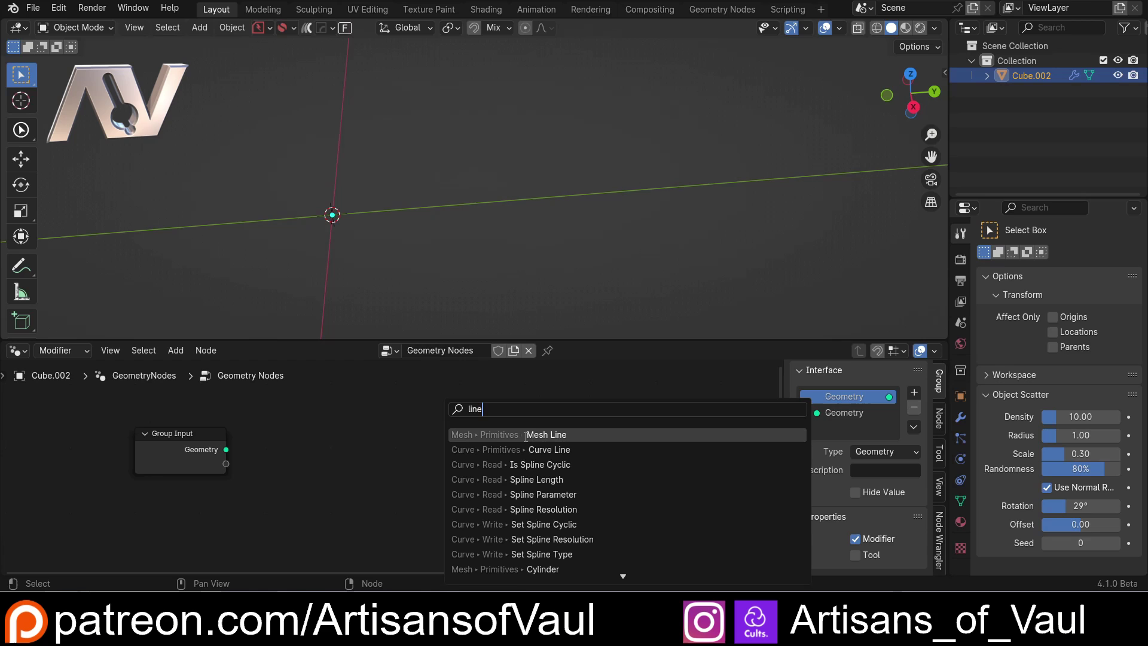
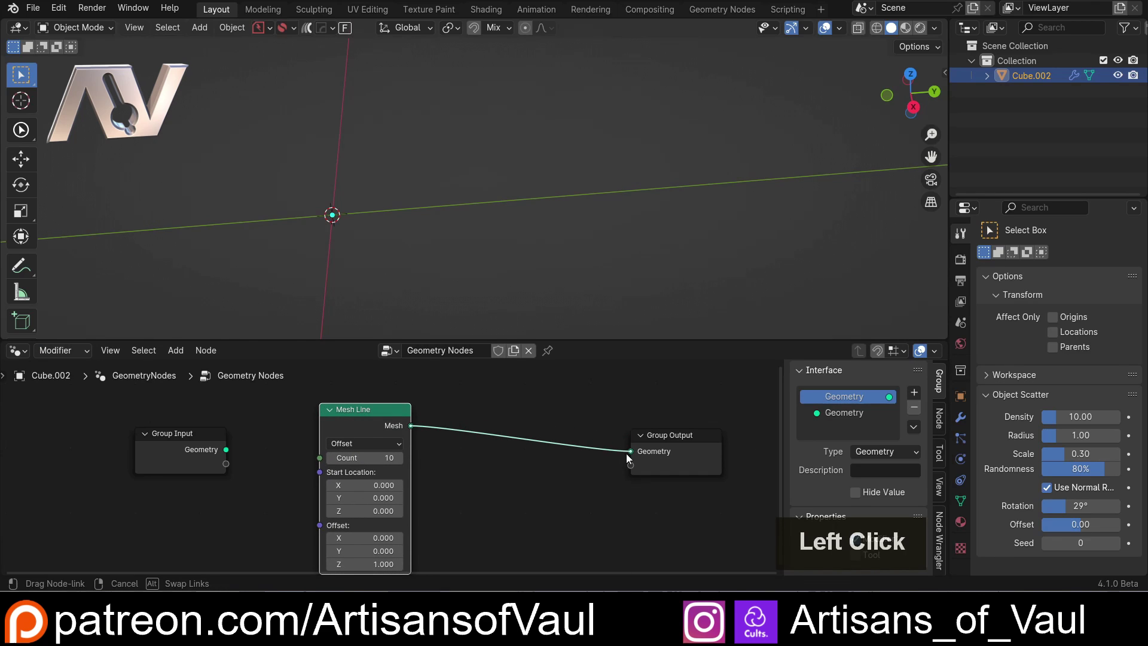
{"action": "scroll", "scroll_direction": "down", "scroll_amount": 3}
{"action": "middle_click", "coordinate": [306, 251]}
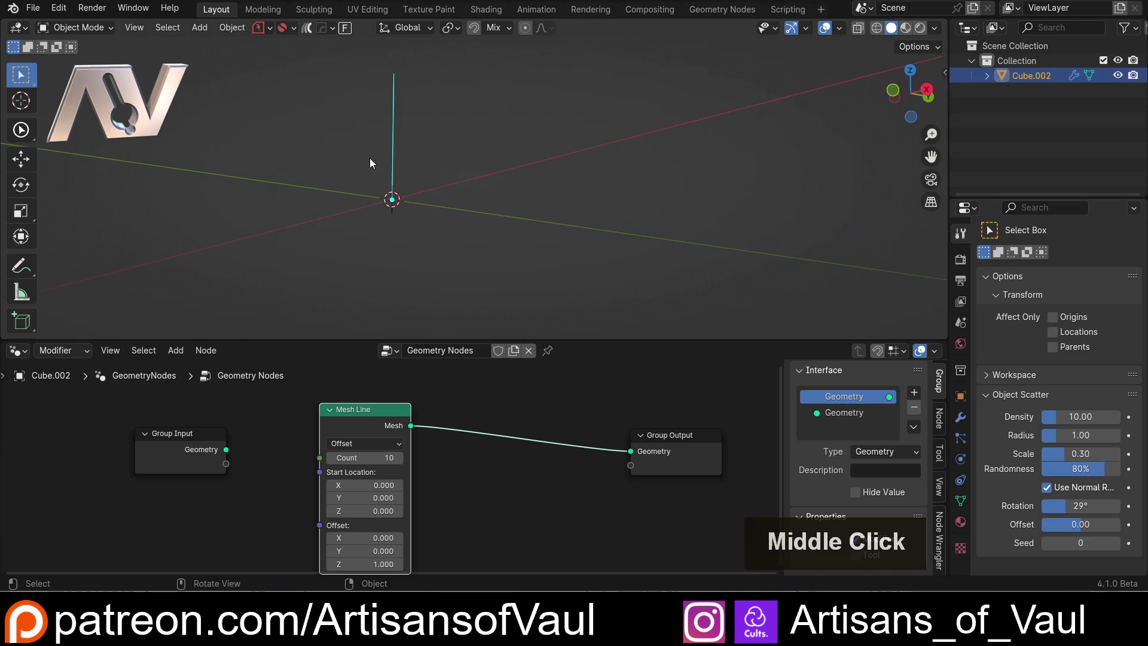
{"action": "left_click", "coordinate": [375, 408]}
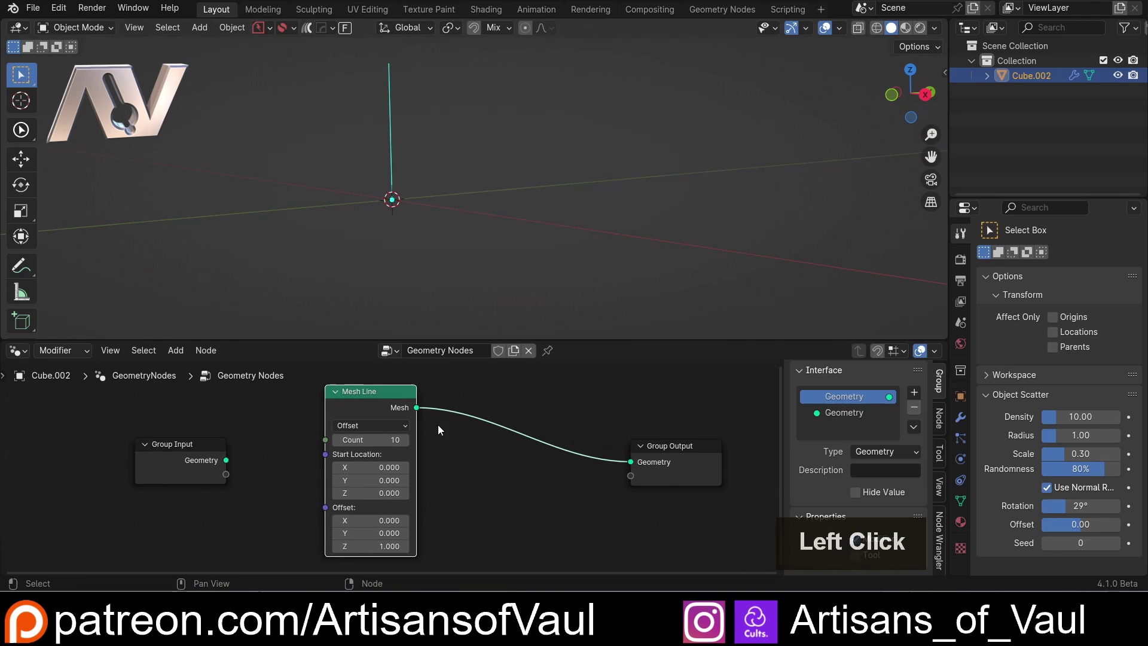
- Enlarge the node editor and review the Mesh Line mode options
{"action": "scroll", "scroll_direction": "up", "scroll_amount": 3}
{"action": "left_click", "coordinate": [445, 339]}
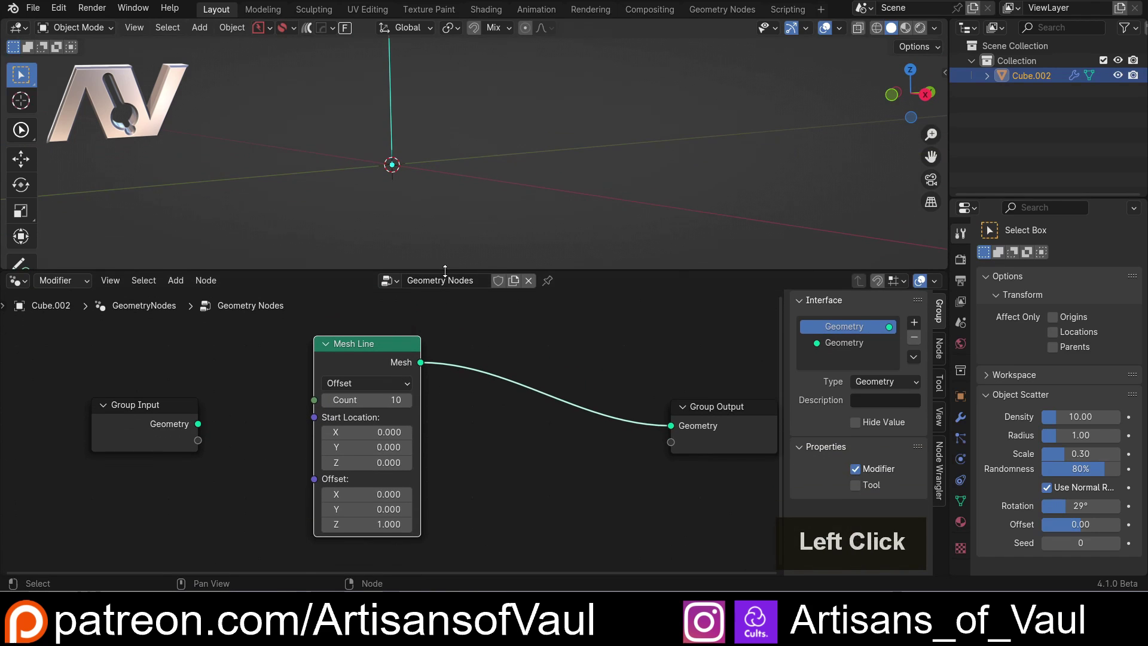
{"action": "middle_click", "coordinate": [591, 382]}
{"action": "middle_click", "coordinate": [576, 379]}
{"action": "middle_click", "coordinate": [569, 379]}
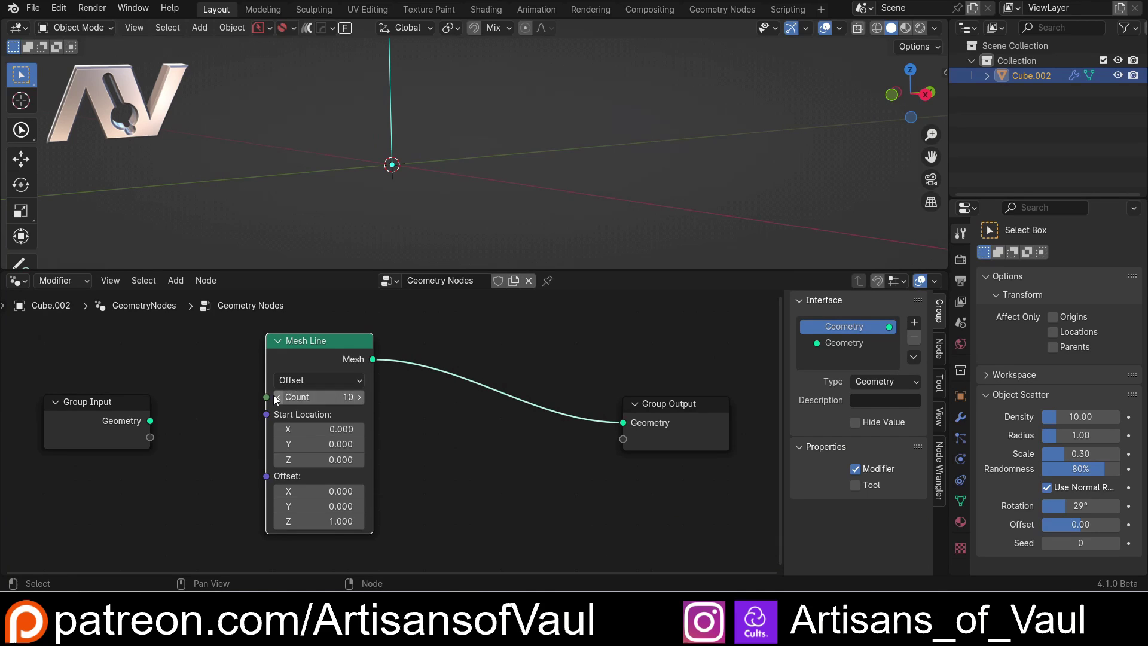
{"action": "left_click", "coordinate": [309, 387]}
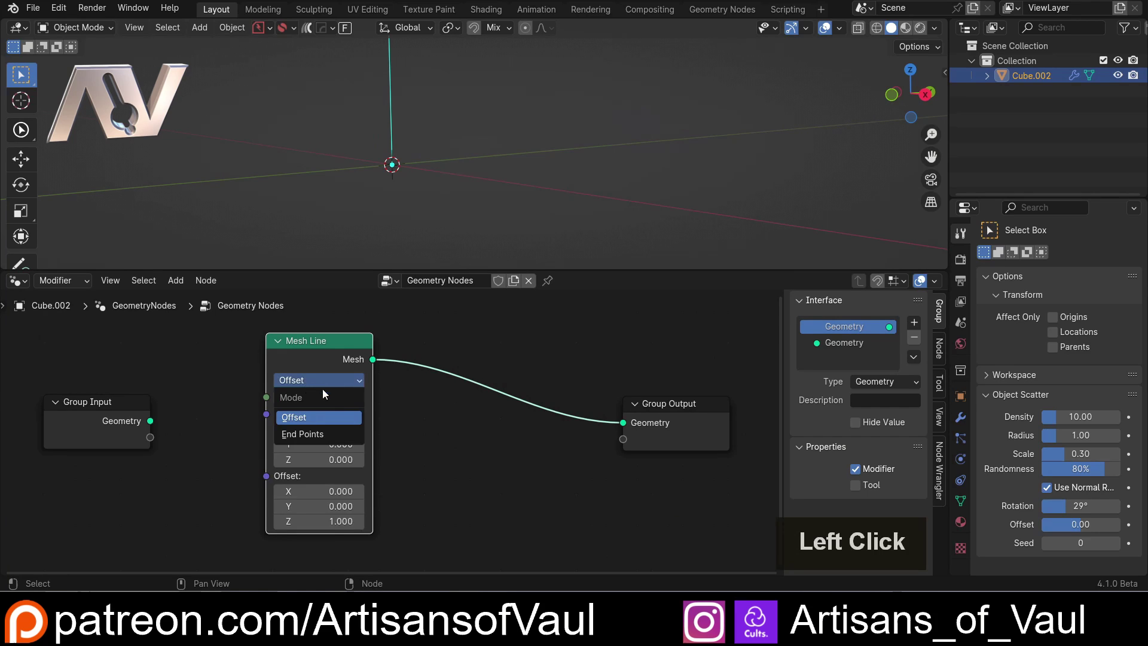
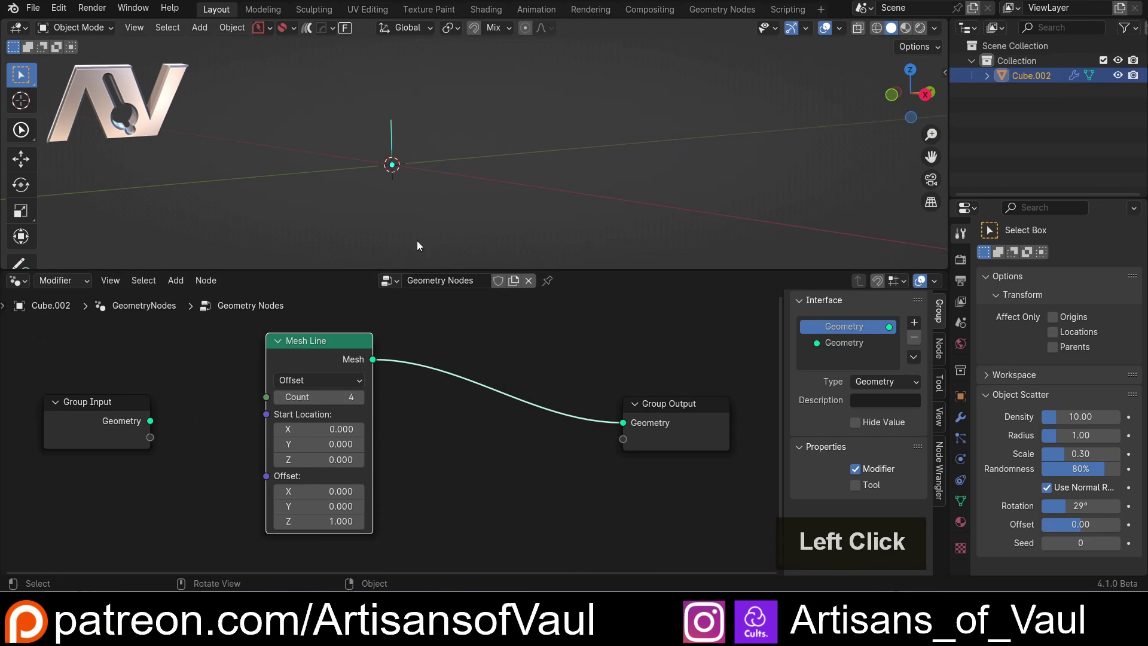
- Orbit the viewport to inspect the line's points
{"action": "scroll", "scroll_direction": "up", "scroll_amount": 3}
{"action": "middle_click", "coordinate": [302, 183]}
{"action": "scroll", "scroll_direction": "up", "scroll_amount": 3}
{"action": "middle_click", "coordinate": [395, 228]}
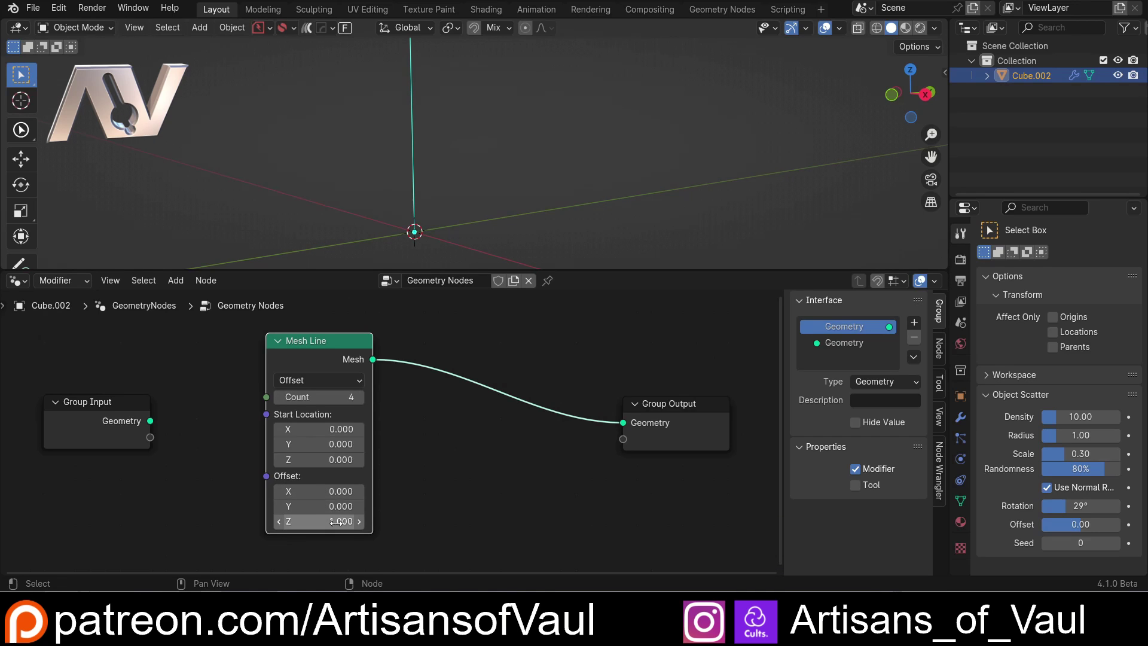
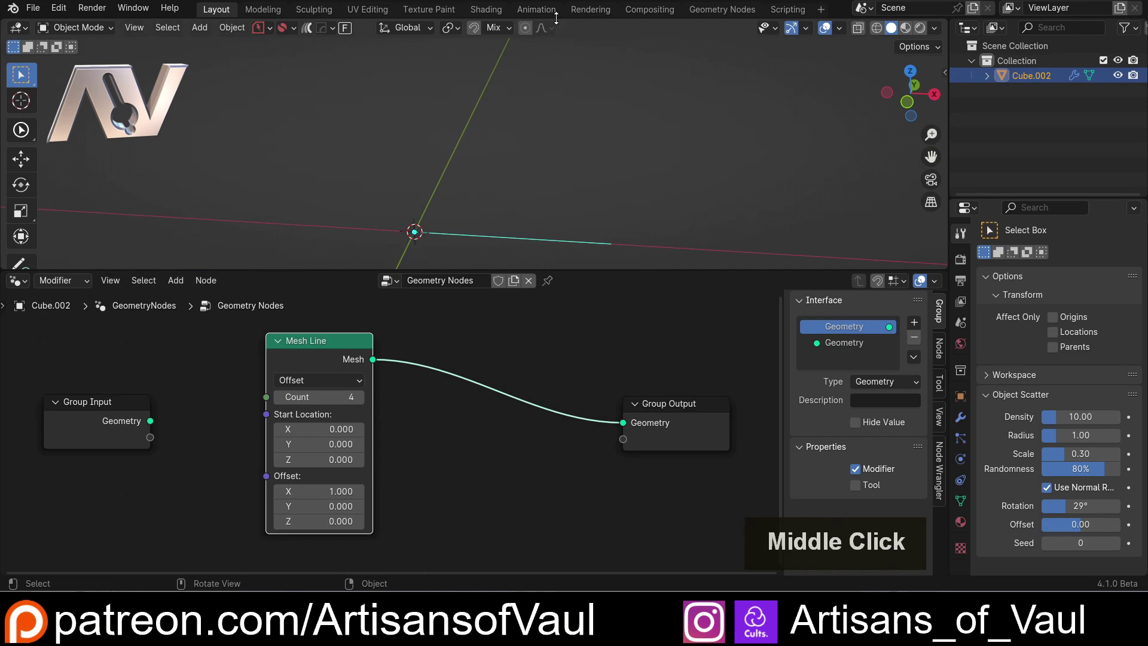
{"action": "middle_click", "coordinate": [526, 155]}
{"action": "middle_click", "coordinate": [529, 128]}
{"action": "scroll", "scroll_direction": "up", "scroll_amount": 3}
{"action": "middle_click", "coordinate": [528, 183]}
{"action": "middle_click", "coordinate": [506, 165]}
{"action": "middle_click", "coordinate": [497, 160]}
{"action": "scroll", "scroll_direction": "down", "scroll_amount": 3}
{"action": "middle_click", "coordinate": [408, 200]}
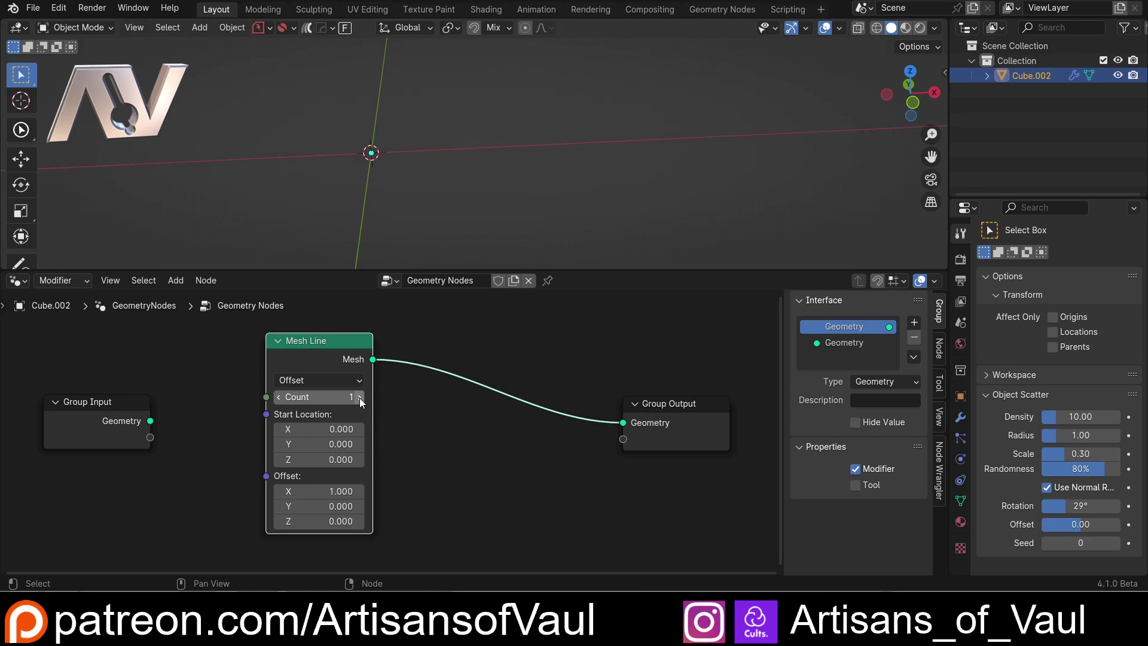
- Set the Mesh Line point Count to 3
{"action": "left_click", "coordinate": [362, 402]}
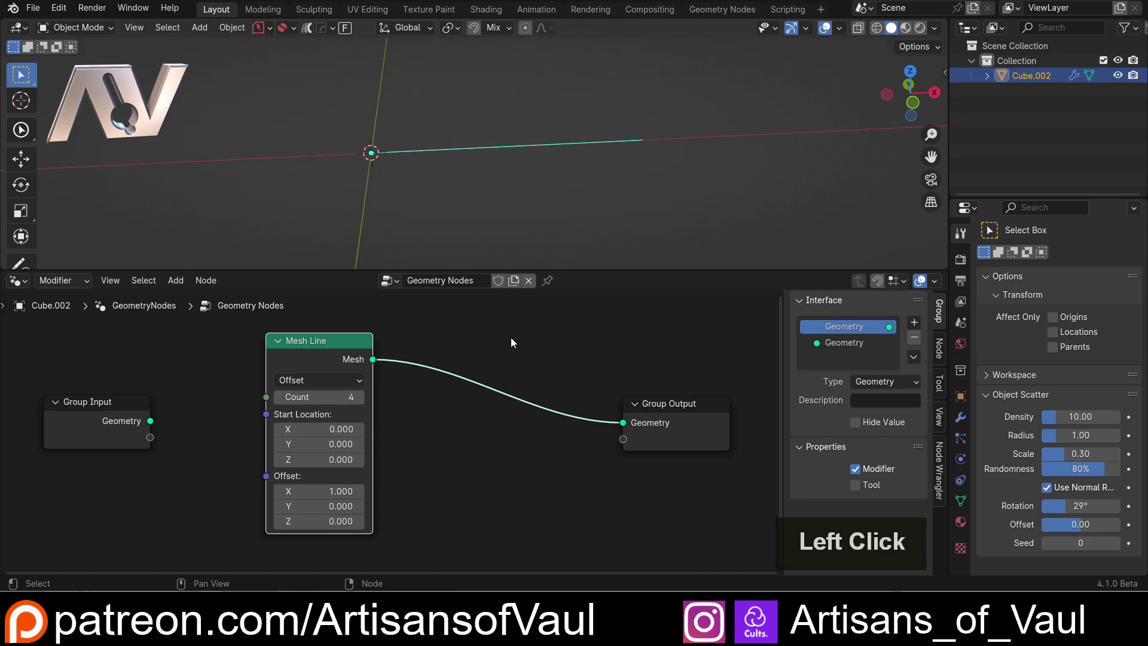
{"action": "double_click", "coordinate": [279, 404]}
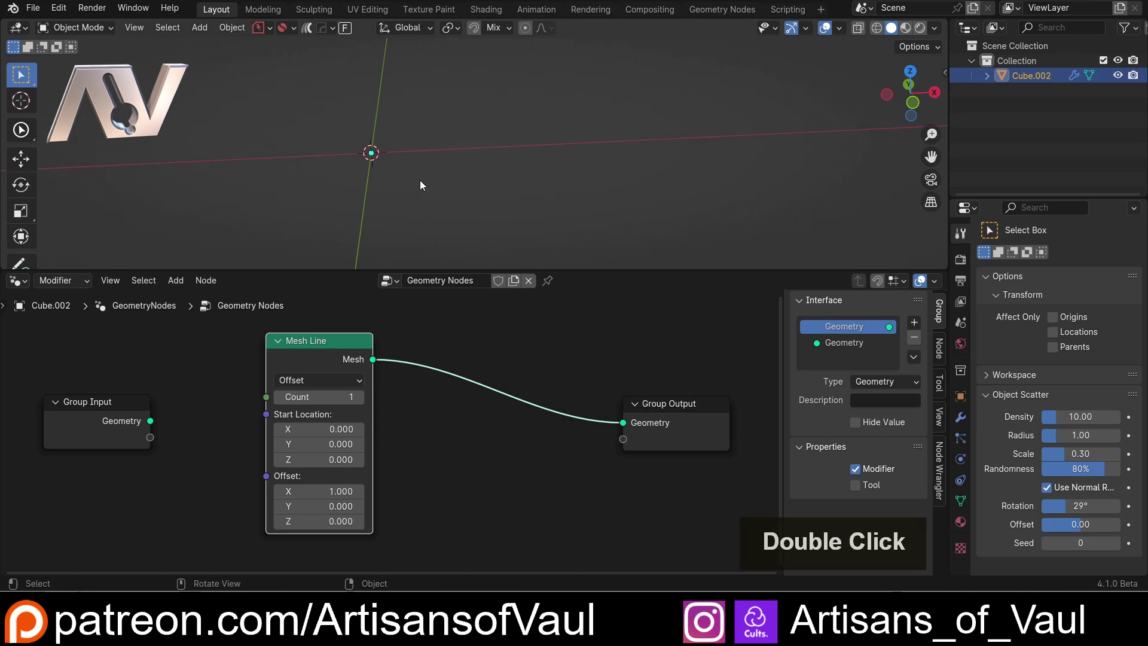
{"action": "middle_click", "coordinate": [357, 178]}
{"action": "middle_click", "coordinate": [376, 192]}
{"action": "scroll", "scroll_direction": "up", "scroll_amount": 3}
{"action": "middle_click", "coordinate": [361, 189]}
{"action": "middle_click", "coordinate": [349, 139]}
{"action": "left_click", "coordinate": [359, 400]}
{"action": "double_click", "coordinate": [359, 401]}
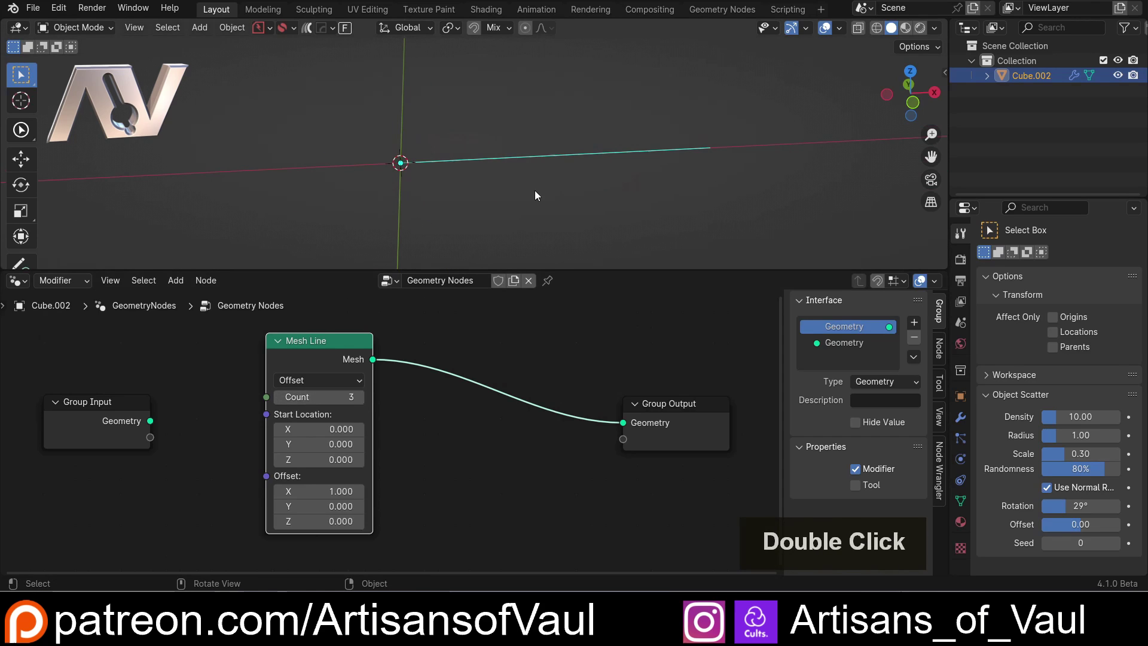
- Show the object's Modifier properties and tidy the node tree view
{"action": "left_click", "coordinate": [964, 424]}
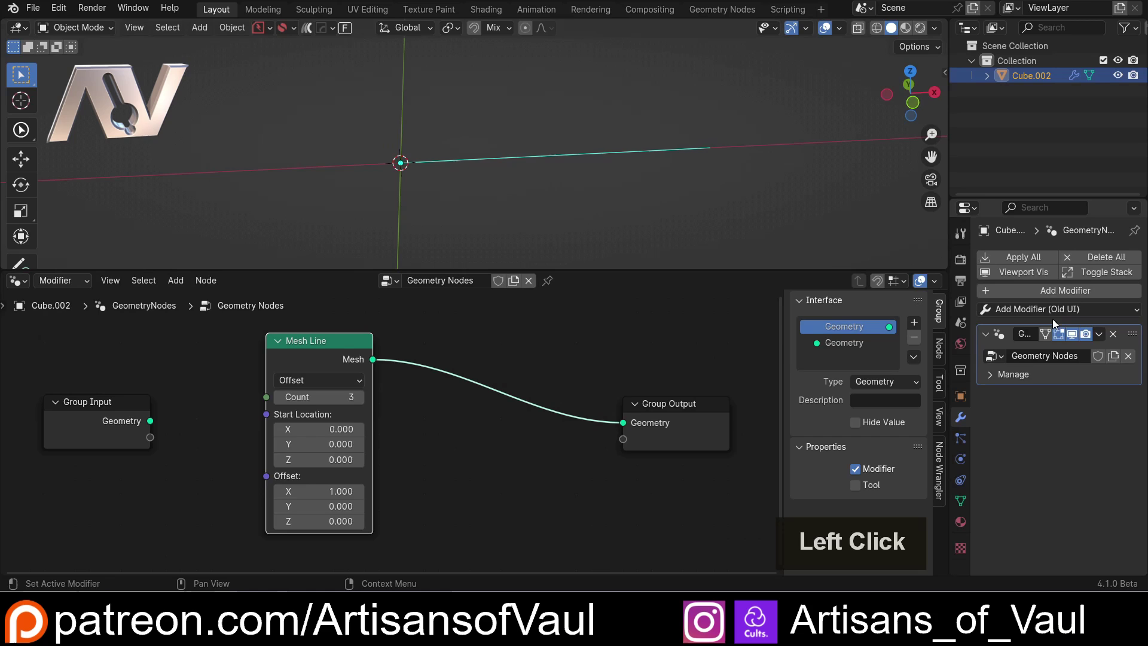
{"action": "key", "text": "Tab"}
{"action": "scroll", "scroll_direction": "up", "scroll_amount": 3}
{"action": "scroll", "scroll_direction": "down", "scroll_amount": 3}
{"action": "key", "text": "ctrl+z"}
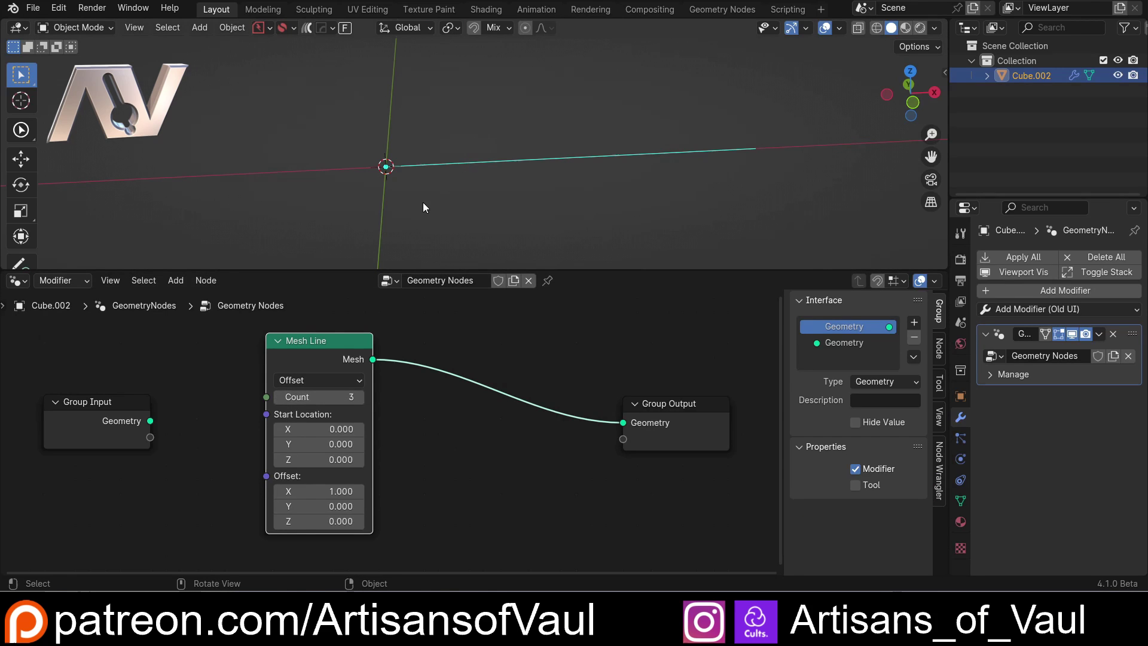
{"action": "left_click", "coordinate": [333, 347]}
{"action": "scroll", "scroll_direction": "down", "scroll_amount": 3}
{"action": "middle_click", "coordinate": [608, 358]}
{"action": "left_click", "coordinate": [458, 397]}
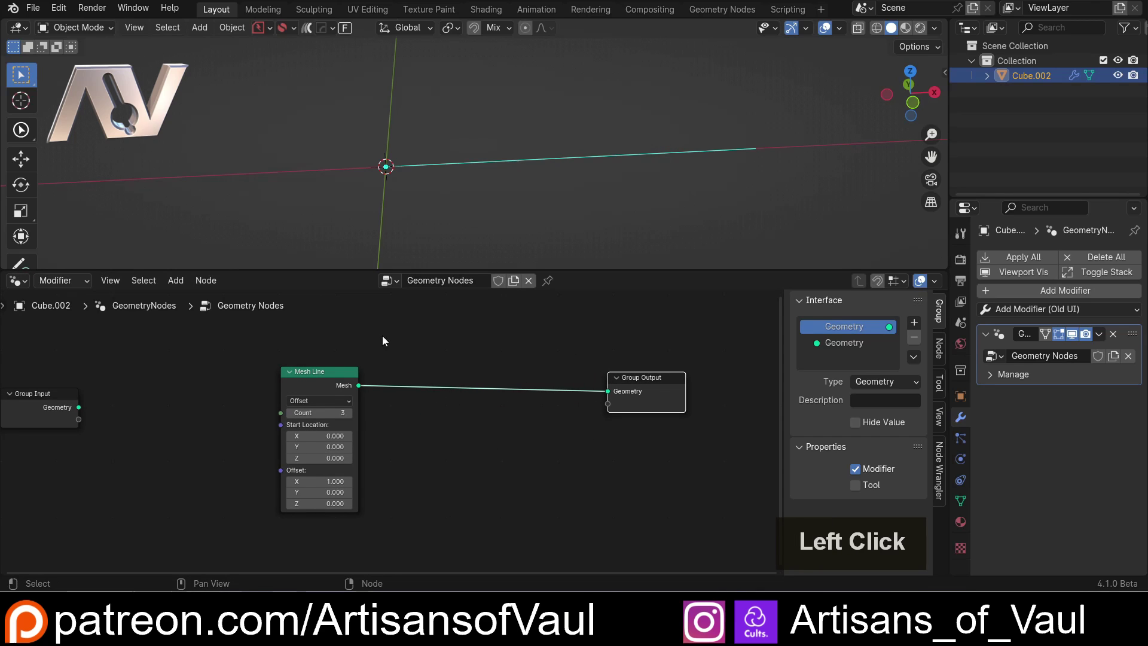
- Add an Instance on Points node via the 'insta' search, placing the cube on each line point
{"action": "scroll", "scroll_direction": "down", "scroll_amount": 3}
{"action": "scroll", "scroll_direction": "up", "scroll_amount": 3}
{"action": "middle_click", "coordinate": [501, 407]}
{"action": "middle_click", "coordinate": [500, 406]}
{"action": "middle_click", "coordinate": [498, 398]}
{"action": "key", "text": "shift+a"}
{"action": "key", "text": "i"}
{"action": "key", "text": "n"}
{"action": "key", "text": "s"}
{"action": "key", "text": "a"}
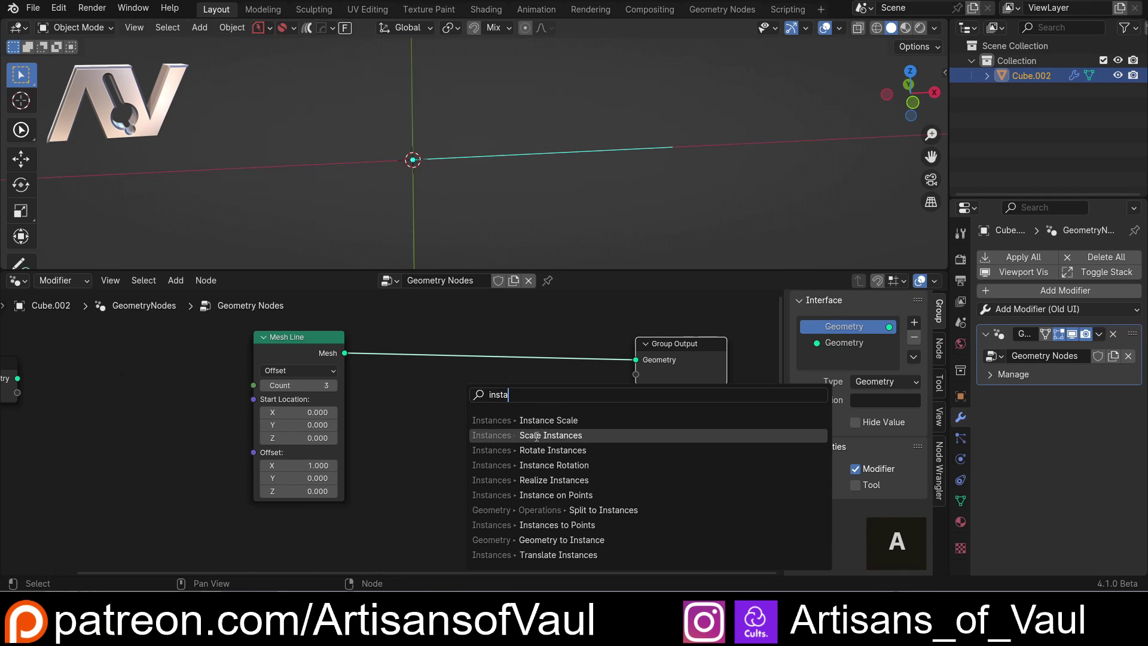
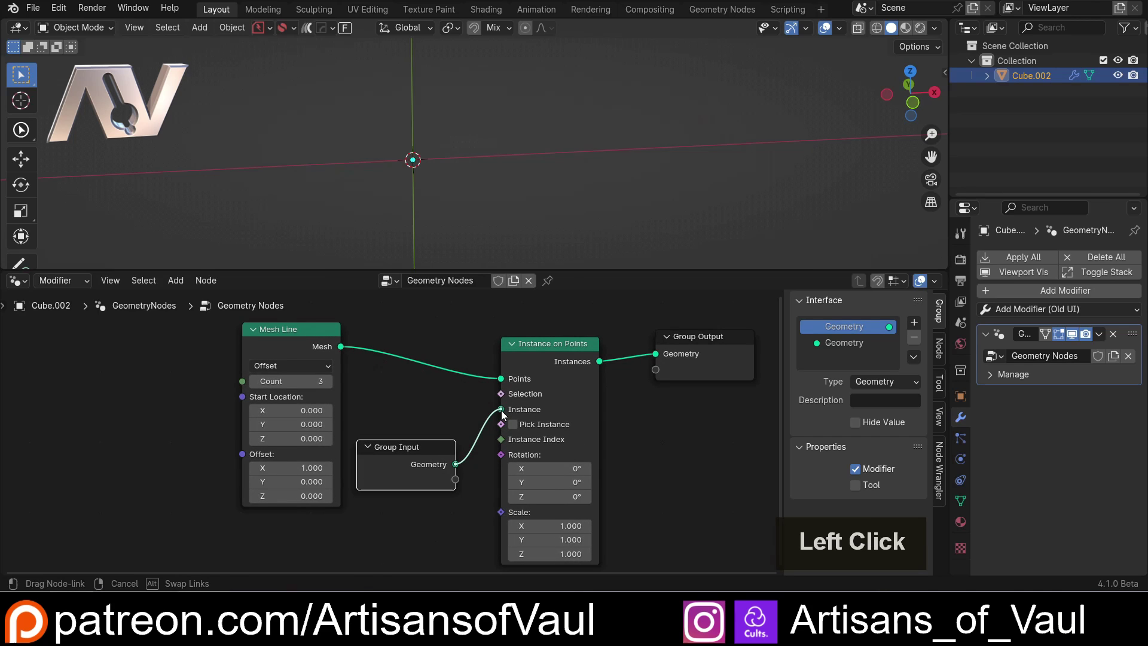
{"action": "scroll", "scroll_direction": "down", "scroll_amount": 3}
- Adjust the Mesh Line Offset X so the three cubes sit apart without overlapping
{"action": "left_click", "coordinate": [315, 349]}
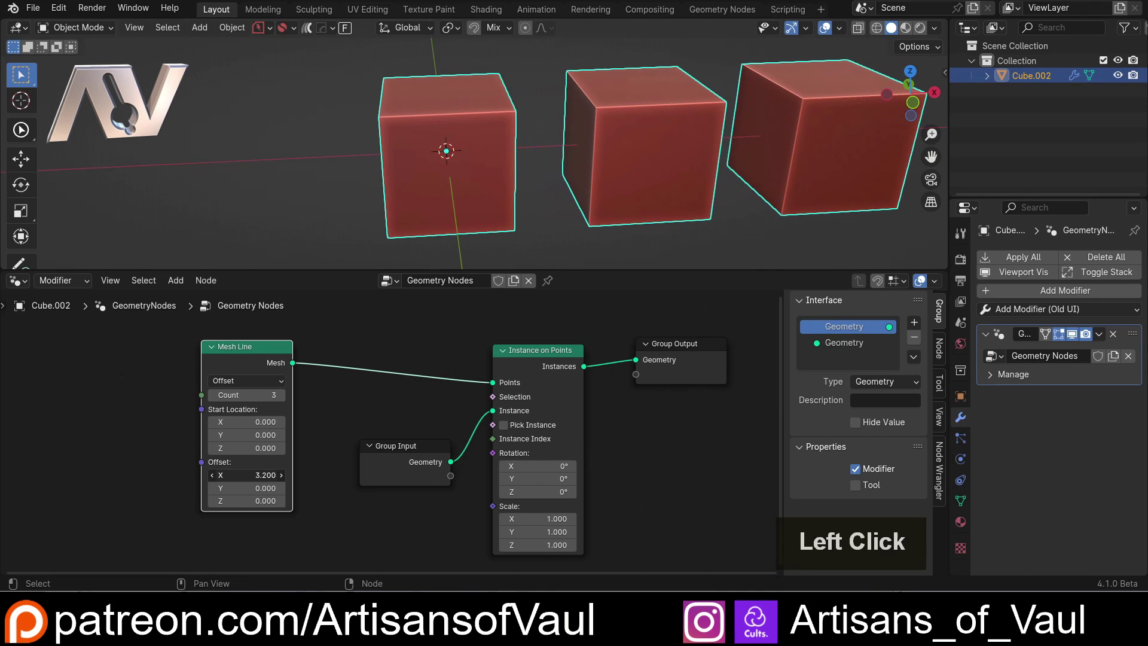
{"action": "key", "text": "2"}
{"action": "key", "text": "Return"}
{"action": "scroll", "scroll_direction": "down", "scroll_amount": 3}
{"action": "middle_click", "coordinate": [519, 170]}
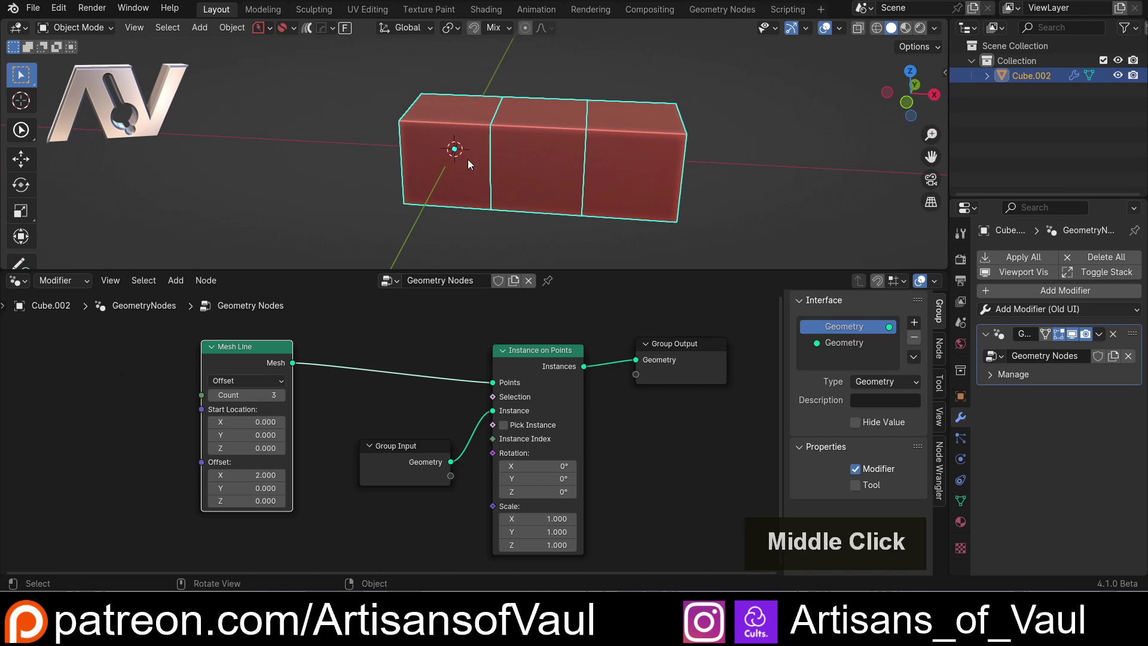
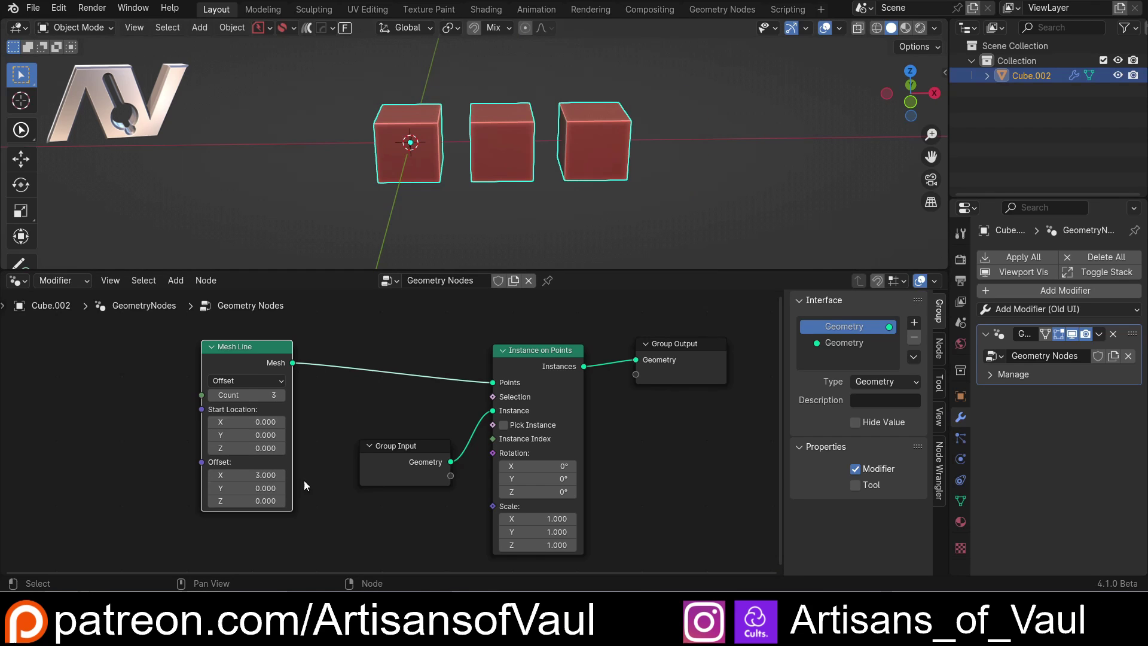
{"action": "scroll", "scroll_direction": "down", "scroll_amount": 3}
{"action": "middle_click", "coordinate": [514, 205]}
{"action": "scroll", "scroll_direction": "up", "scroll_amount": 3}
{"action": "middle_click", "coordinate": [326, 212]}
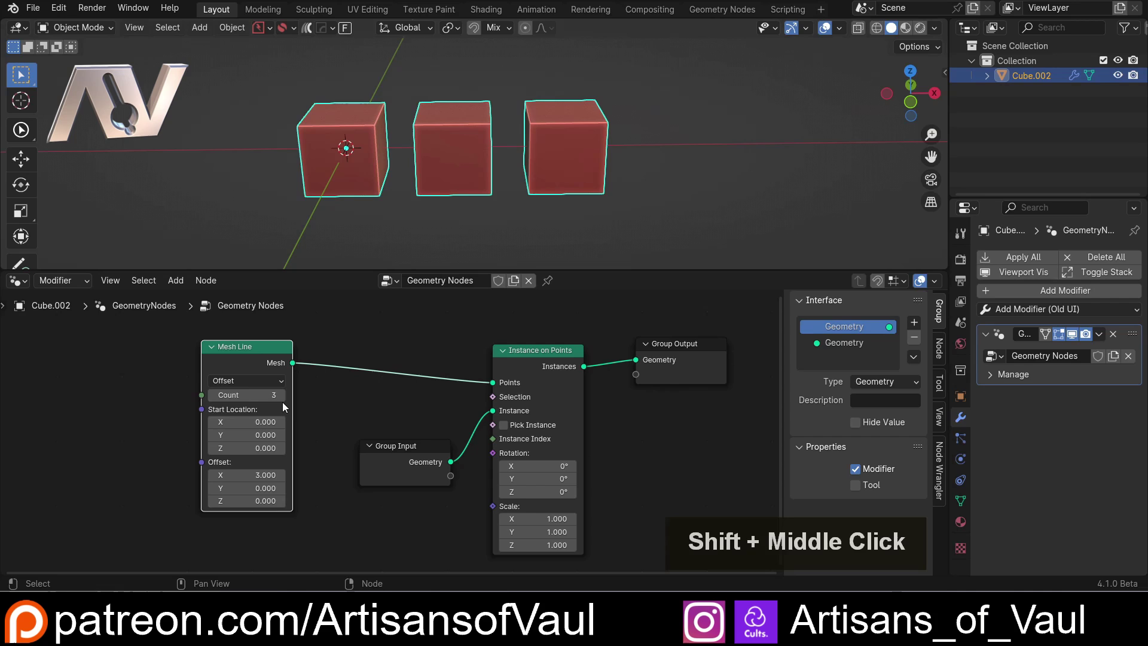
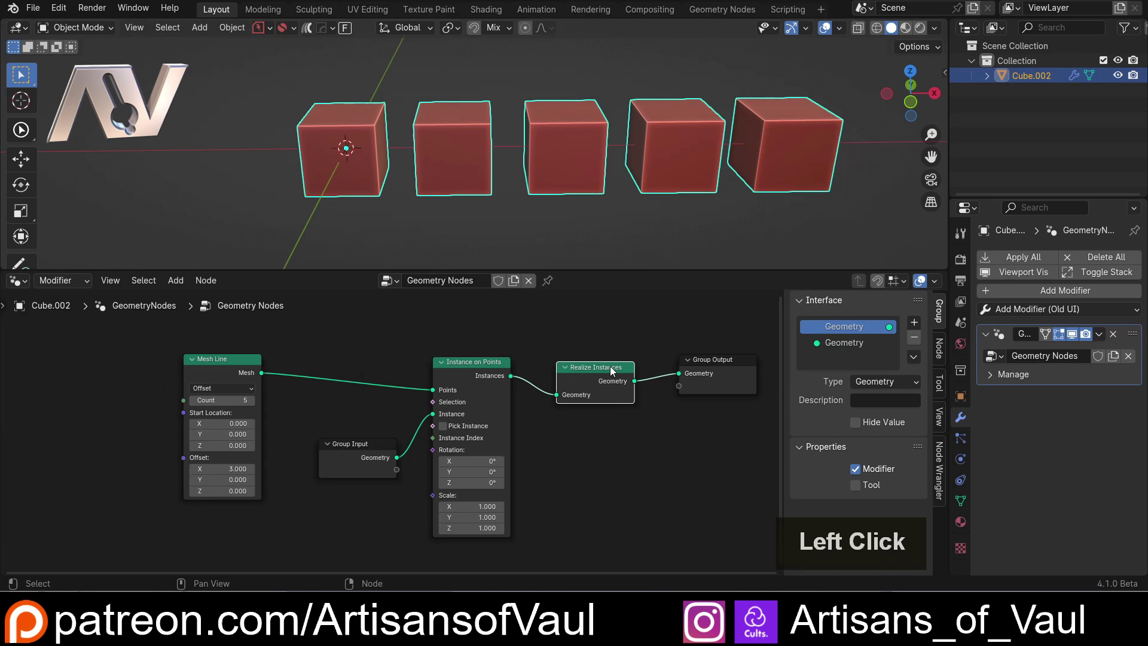
- Insert a Realize Instances node on the link into Group Output and inspect the five-cube row
{"action": "left_click", "coordinate": [619, 363]}
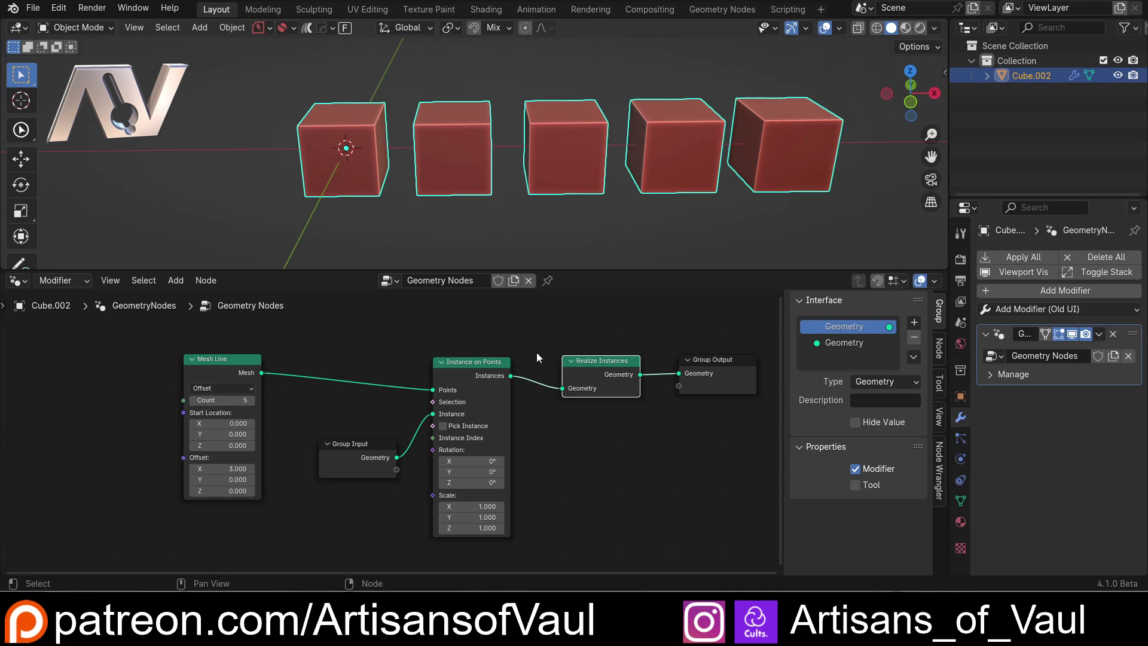
{"action": "scroll", "scroll_direction": "down", "scroll_amount": 3}
{"action": "left_click", "coordinate": [362, 451]}
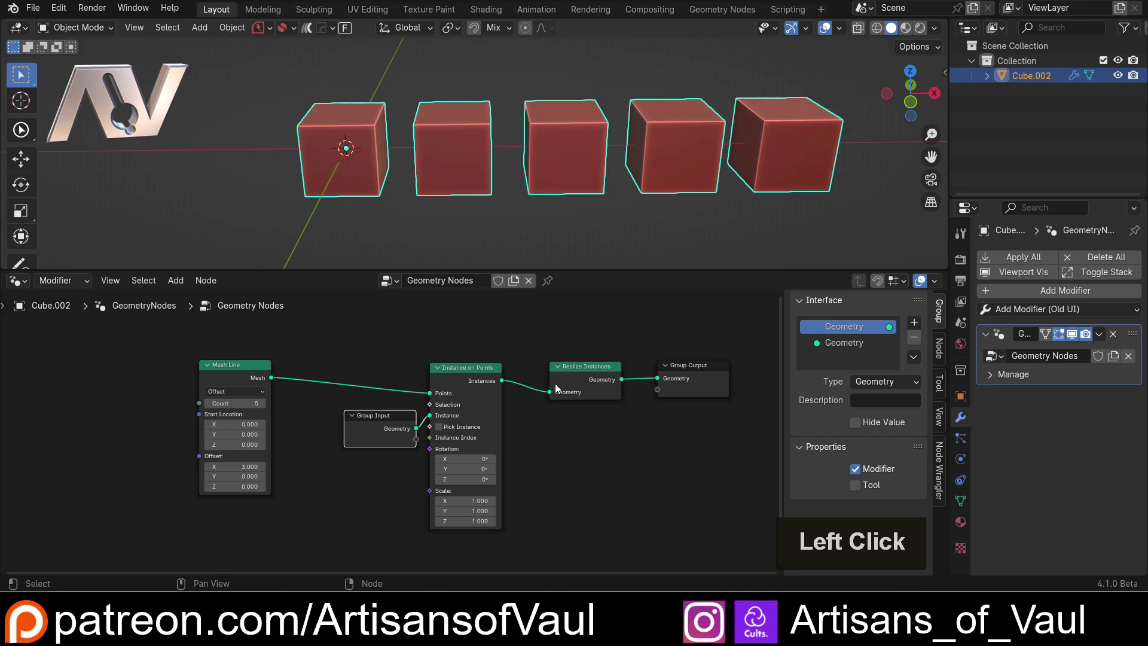
{"action": "scroll", "scroll_direction": "down", "scroll_amount": 3}
{"action": "middle_click", "coordinate": [357, 198]}
{"action": "scroll", "scroll_direction": "up", "scroll_amount": 3}
{"action": "middle_click", "coordinate": [451, 213]}
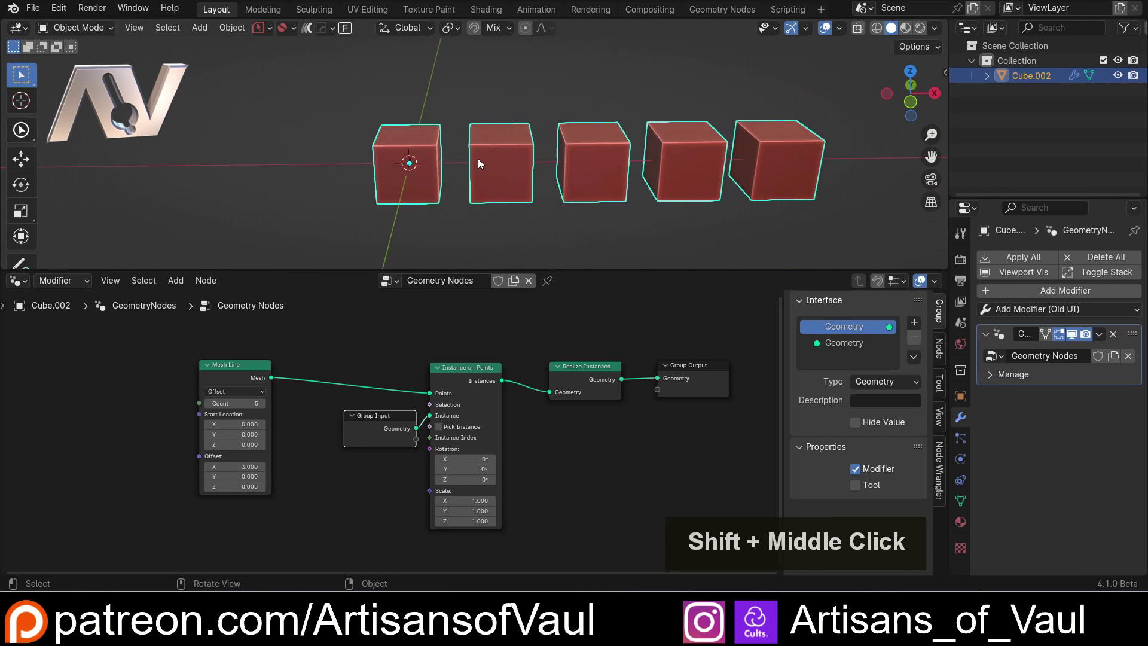
{"action": "scroll", "scroll_direction": "down", "scroll_amount": 3}
{"action": "middle_click", "coordinate": [369, 196]}
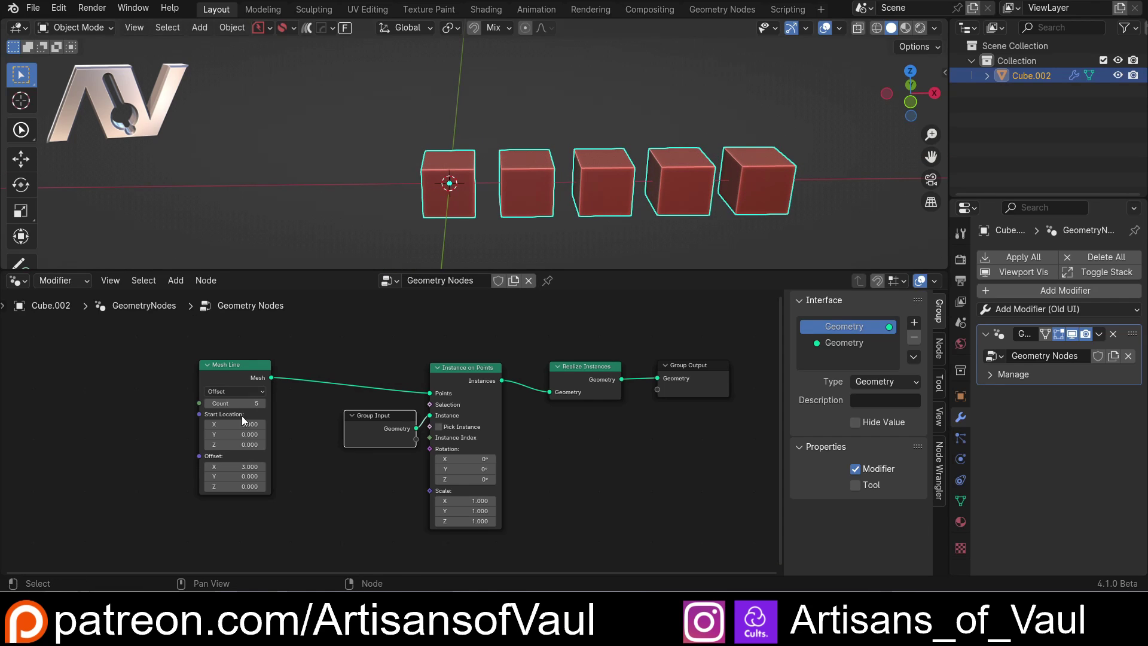
- Bring the Mesh Line node into view and select it to set its Start Location X to -6
{"action": "scroll", "scroll_direction": "up", "scroll_amount": 3}
{"action": "middle_click", "coordinate": [293, 428]}
{"action": "scroll", "scroll_direction": "down", "scroll_amount": 3}
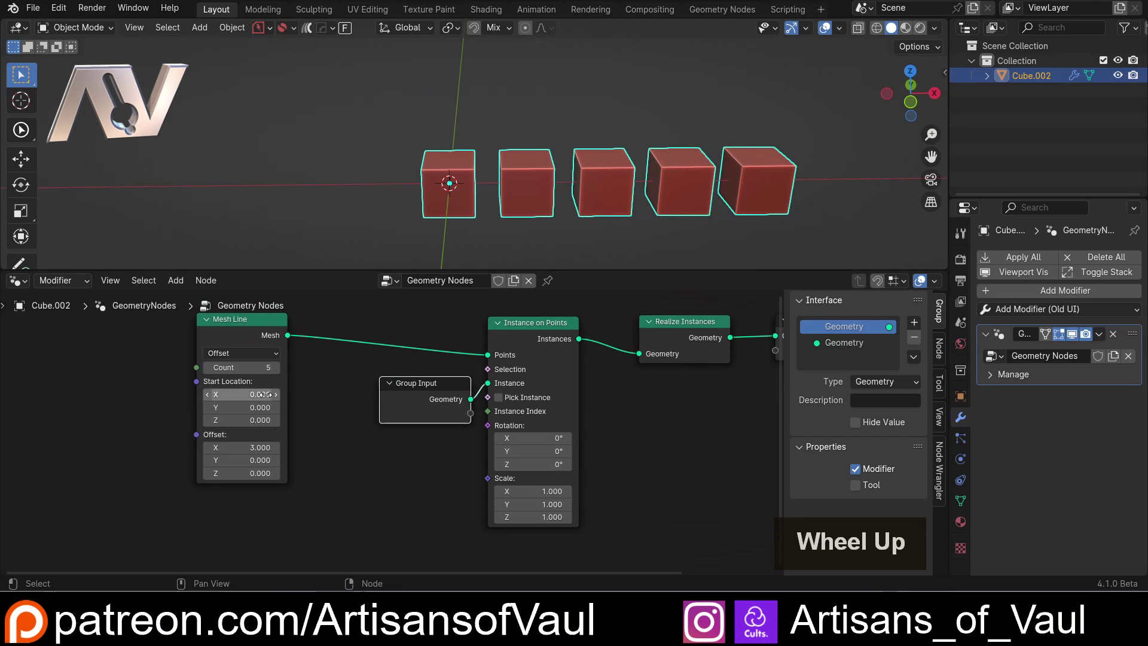
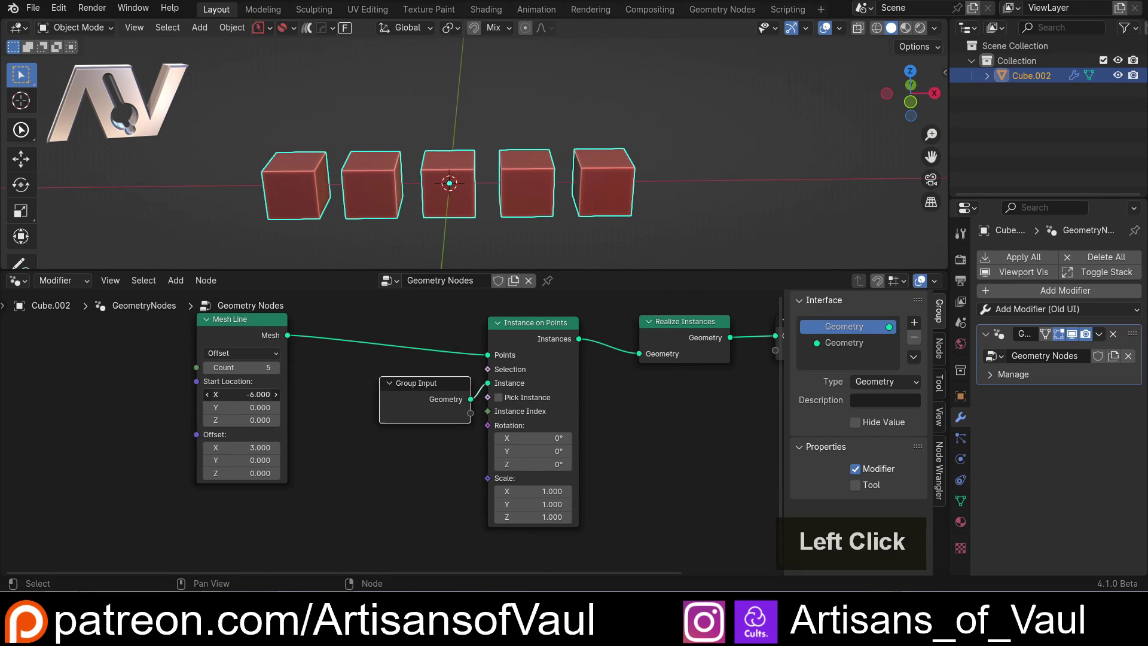
{"action": "middle_click", "coordinate": [390, 222]}
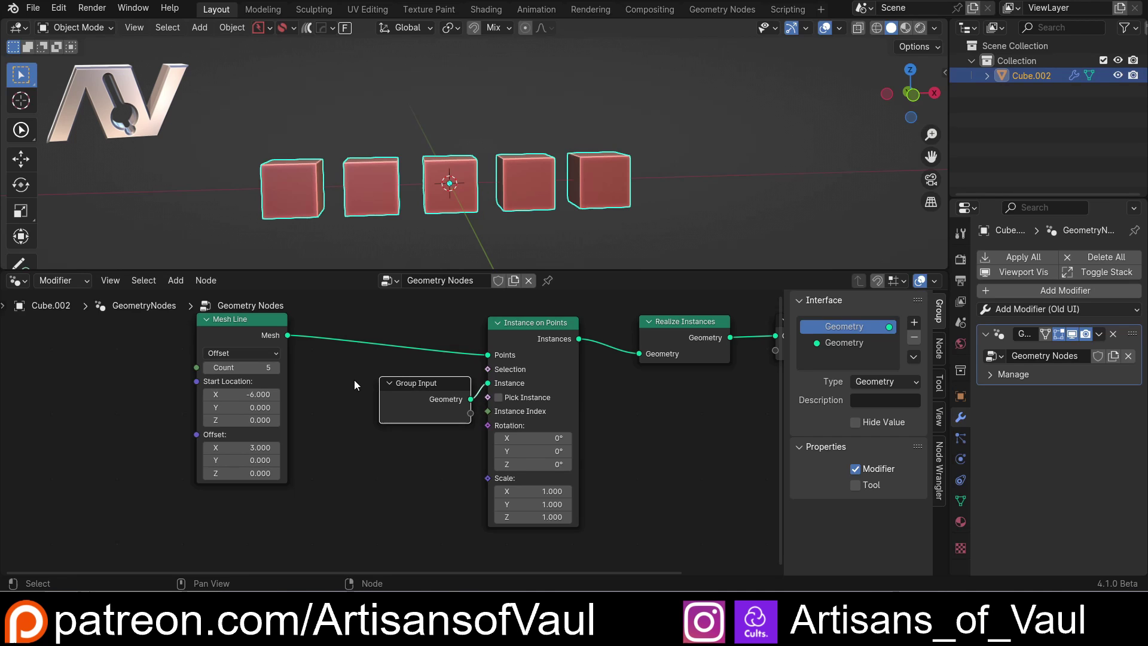
{"action": "middle_click", "coordinate": [359, 381]}
{"action": "middle_click", "coordinate": [357, 381]}
{"action": "middle_click", "coordinate": [334, 399]}
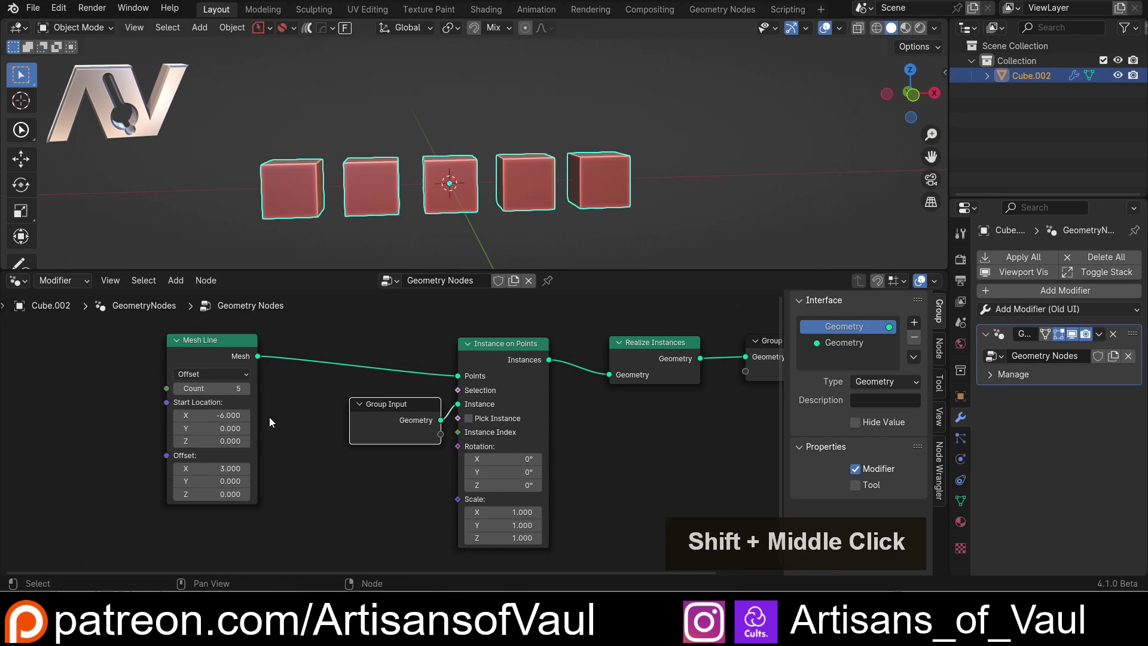
{"action": "left_click", "coordinate": [224, 353]}
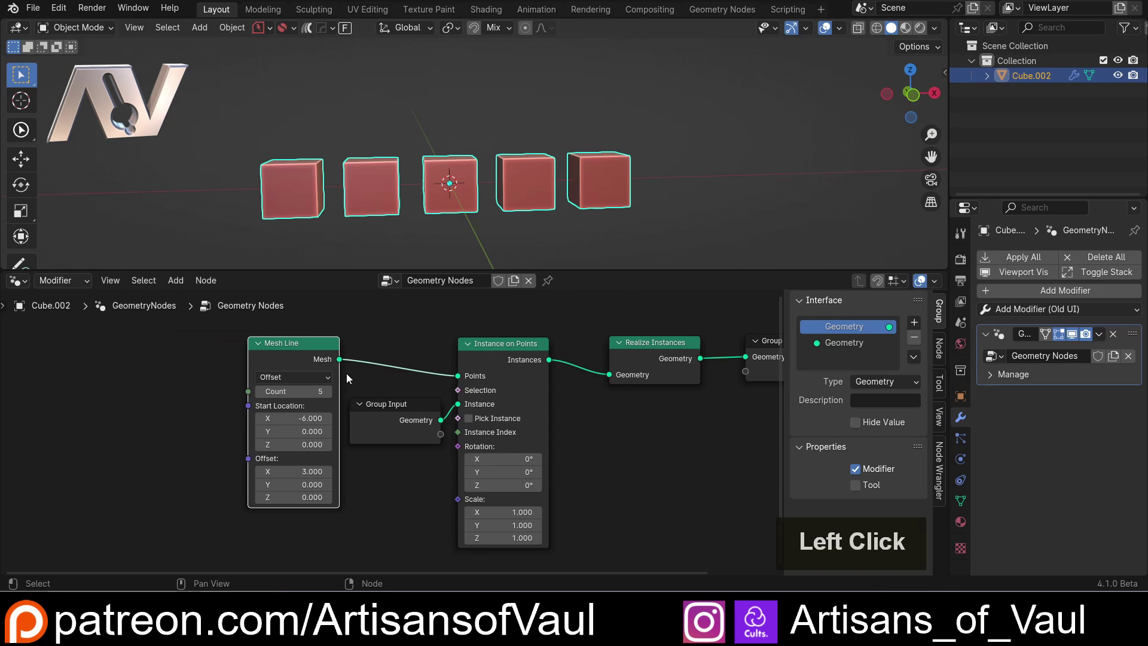
- Expose Mesh Line Count as a new Count group input on the modifier
{"action": "key", "text": "shift+d"}
{"action": "left_click", "coordinate": [127, 375]}
{"action": "middle_click", "coordinate": [205, 448]}
{"action": "middle_click", "coordinate": [212, 448]}
{"action": "middle_click", "coordinate": [236, 450]}
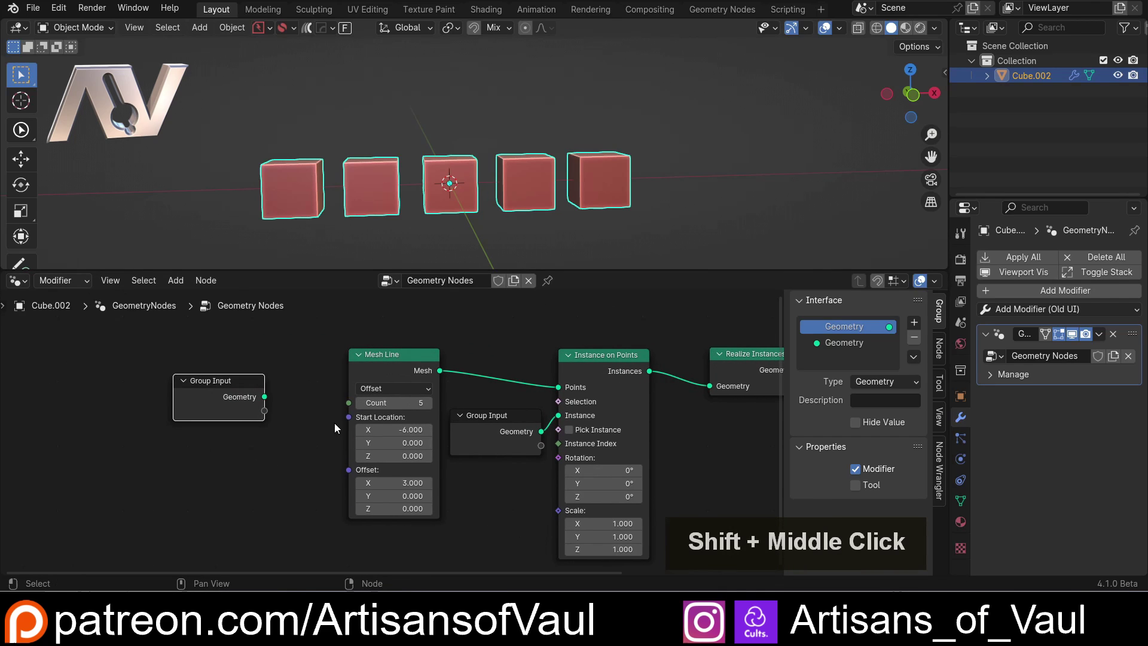
{"action": "left_click", "coordinate": [352, 406]}
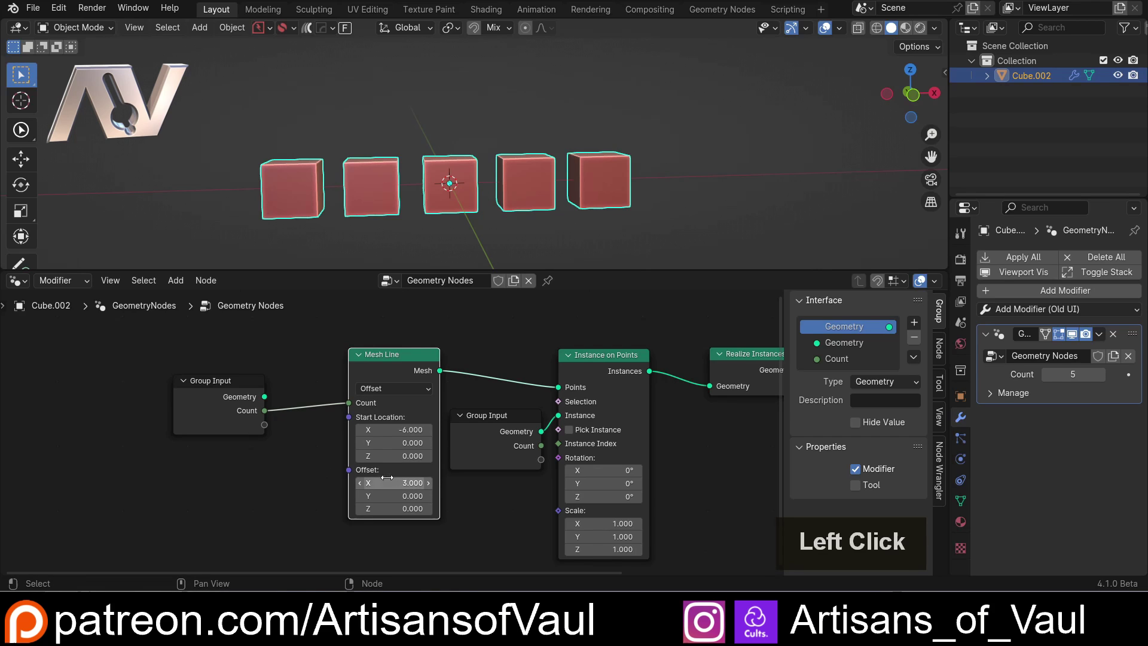
- Start routing the X spacing through a Combine XYZ into Offset, linked from a new group input
{"action": "left_click", "coordinate": [244, 392]}
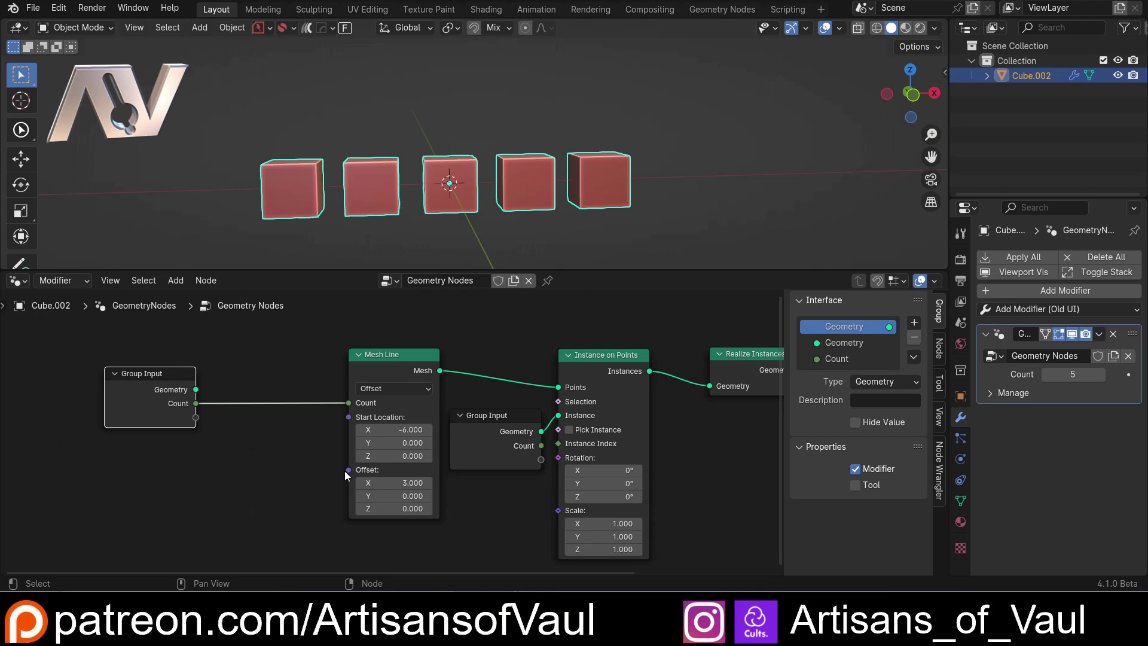
{"action": "left_click", "coordinate": [351, 473]}
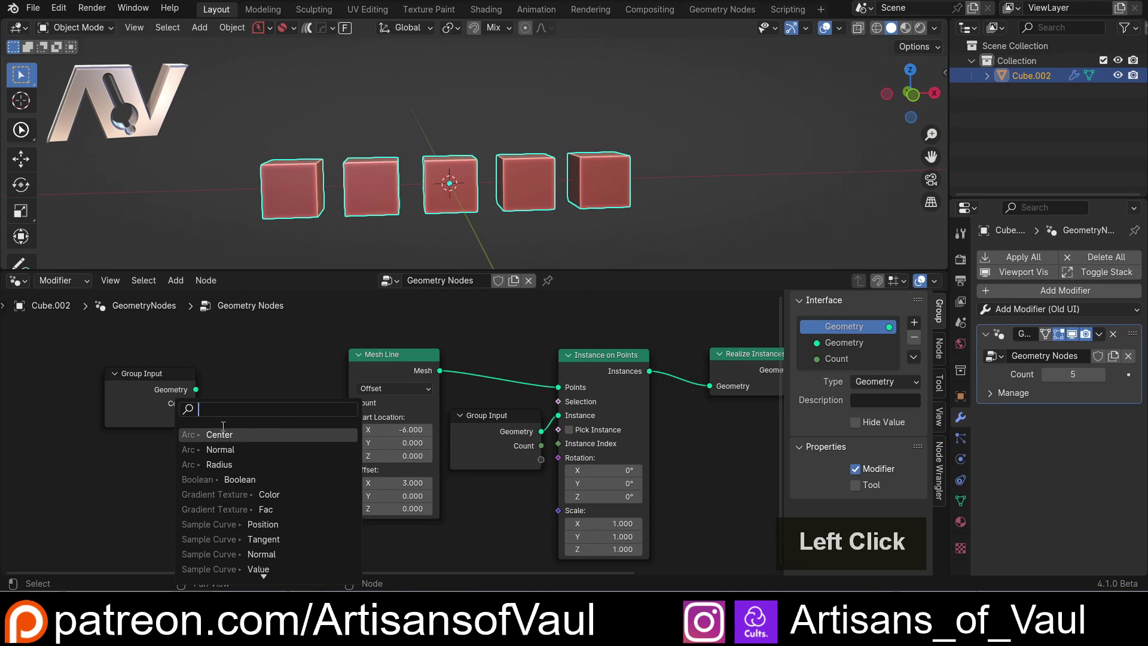
{"action": "key", "text": "Escape"}
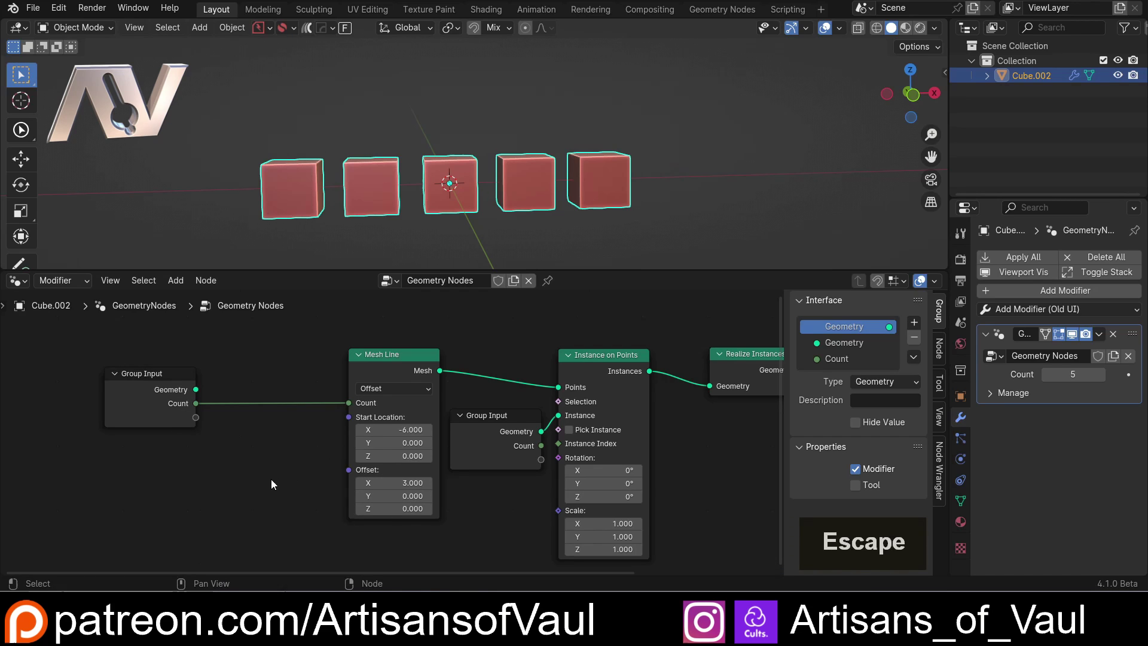
{"action": "left_click", "coordinate": [199, 422]}
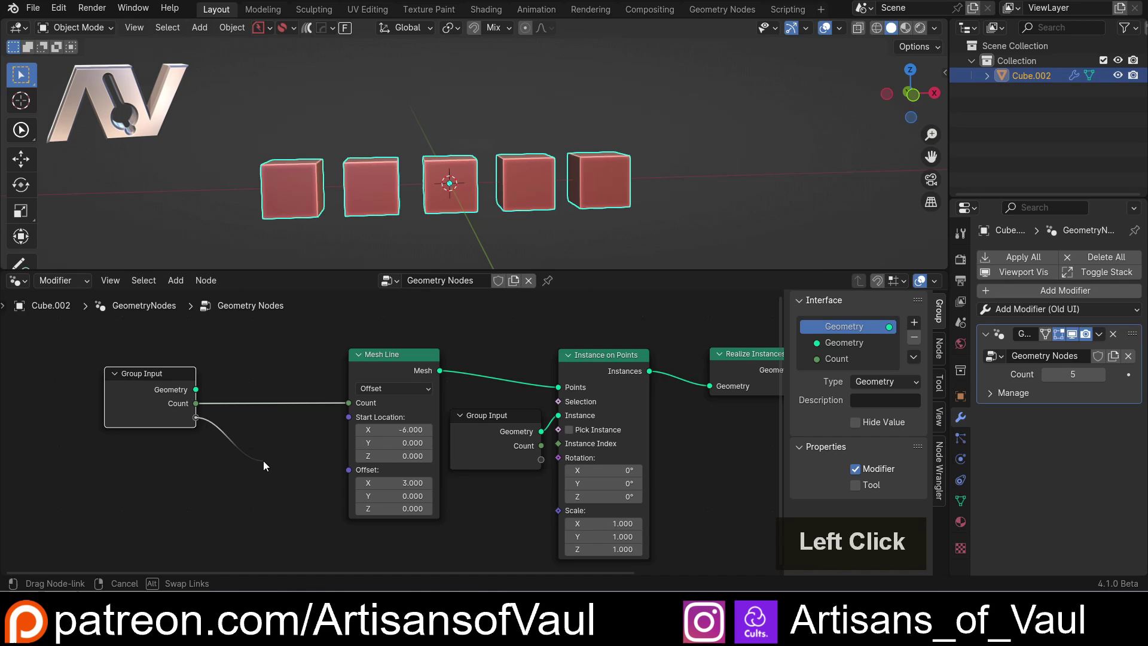
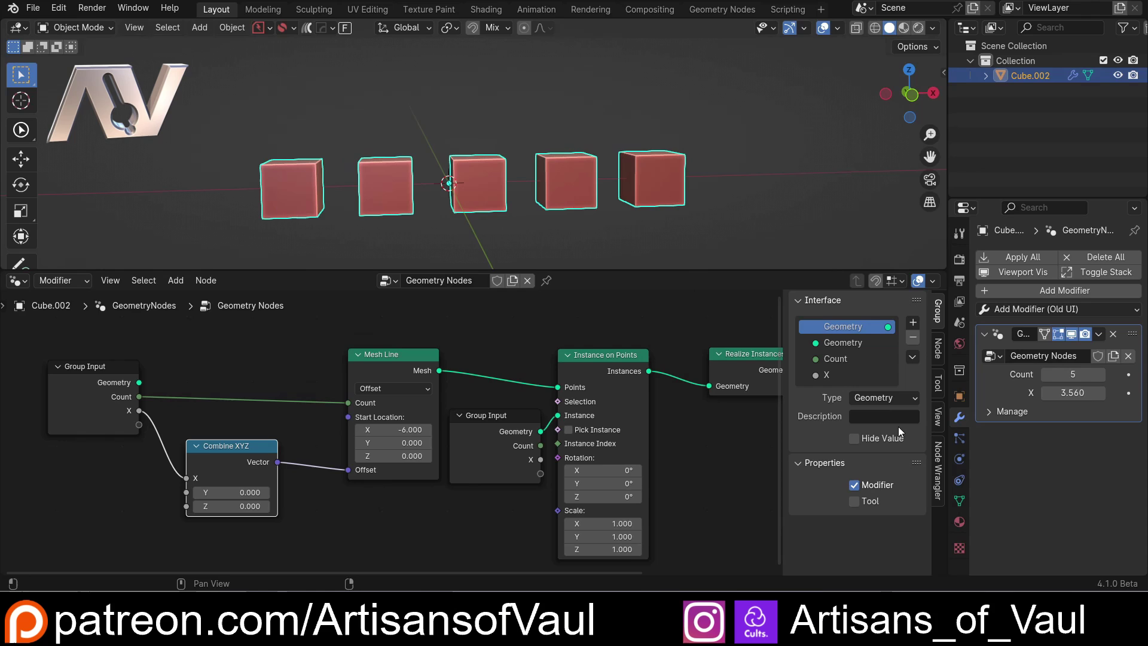
- Edit the X input in the Group sidebar: name Offset, default 1, minimum 0, and feed Count from a second Group Input
{"action": "left_click", "coordinate": [836, 378]}
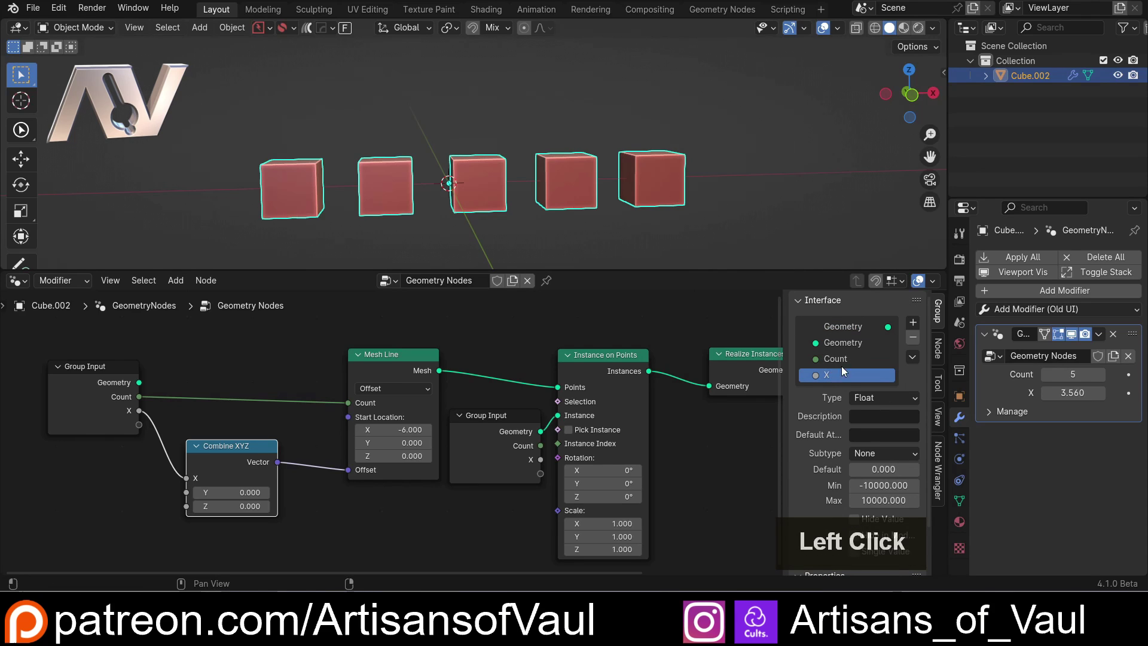
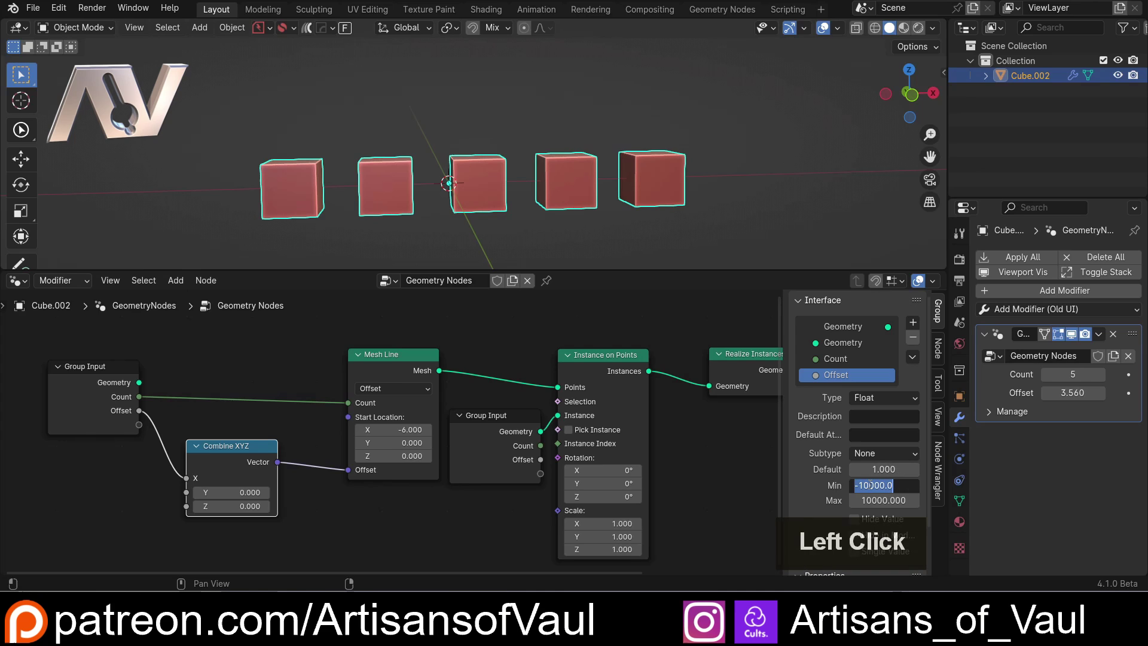
{"action": "key", "text": "0"}
{"action": "key", "text": "Return"}
{"action": "scroll", "scroll_direction": "down", "scroll_amount": 3}
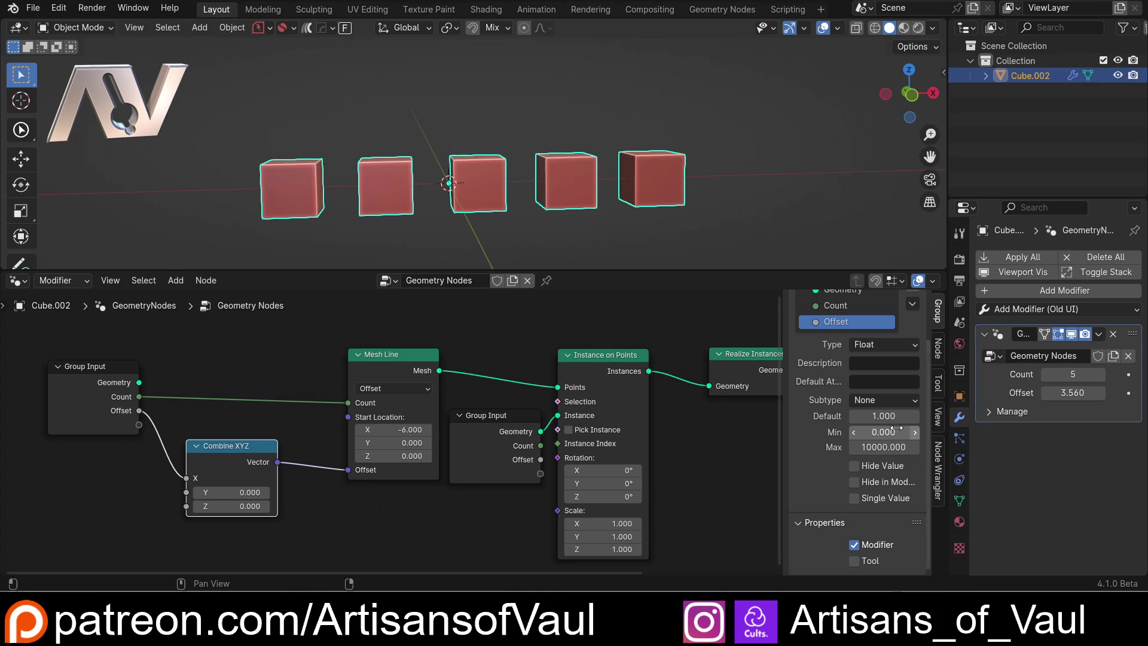
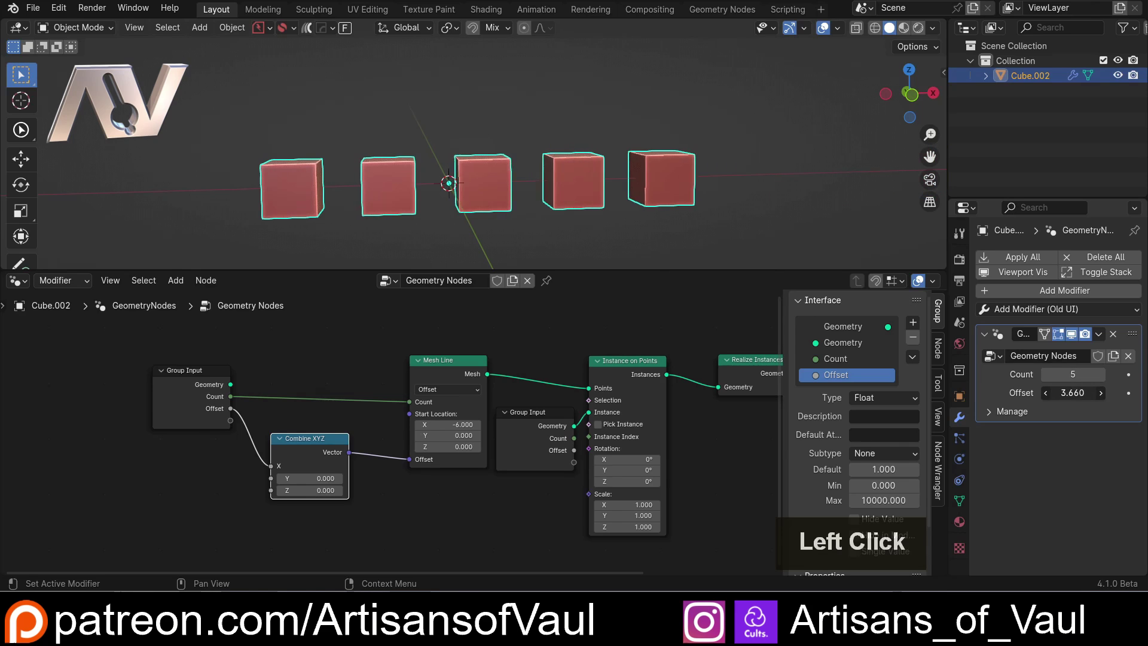
{"action": "scroll", "scroll_direction": "down", "scroll_amount": 3}
{"action": "scroll", "scroll_direction": "up", "scroll_amount": 3}
{"action": "left_click", "coordinate": [538, 416]}
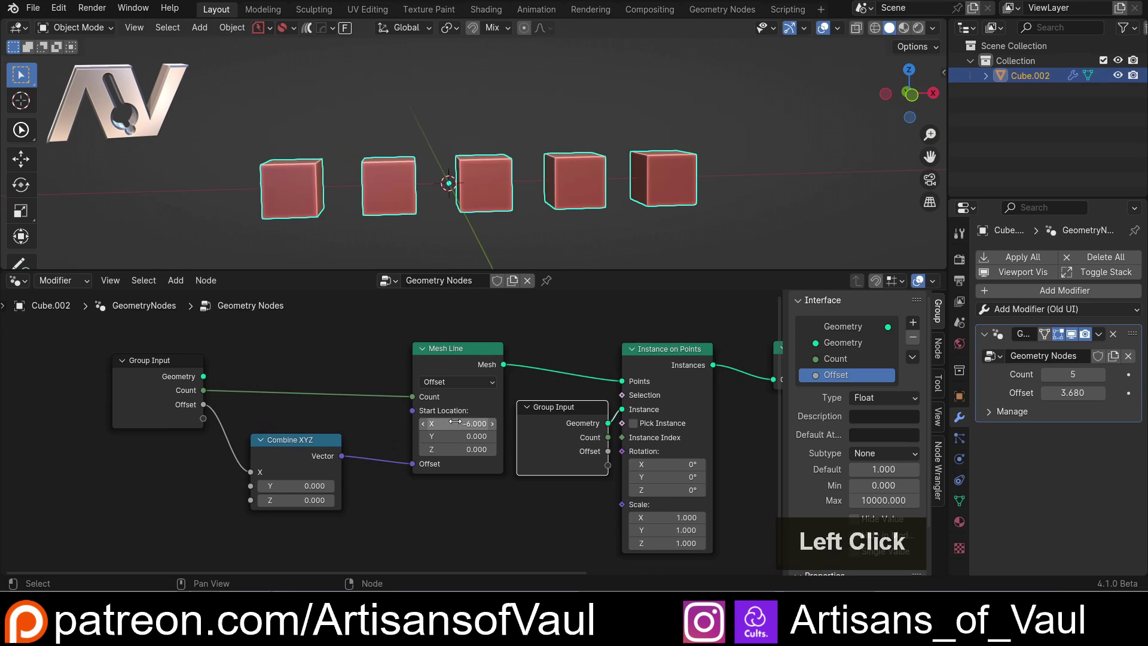
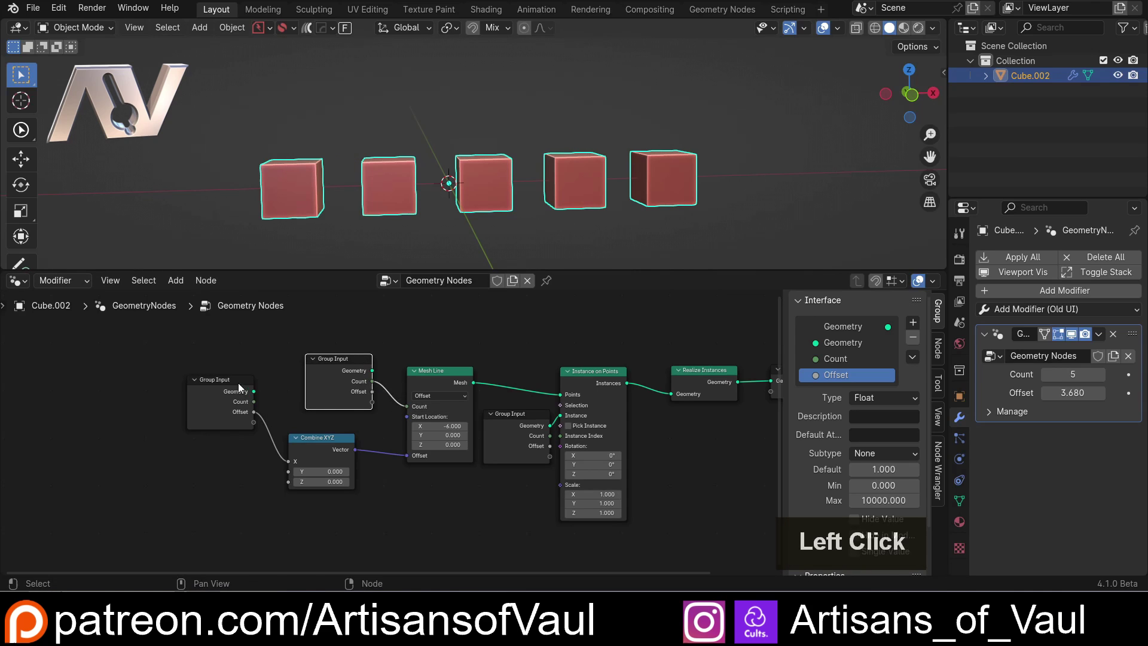
- Set Offset to 3 and annotate a 12-unit span over the cubes in top view, then begin a link from Count
{"action": "left_click", "coordinate": [264, 510]}
{"action": "middle_click", "coordinate": [323, 426]}
{"action": "middle_click", "coordinate": [396, 394]}
{"action": "left_click", "coordinate": [414, 453]}
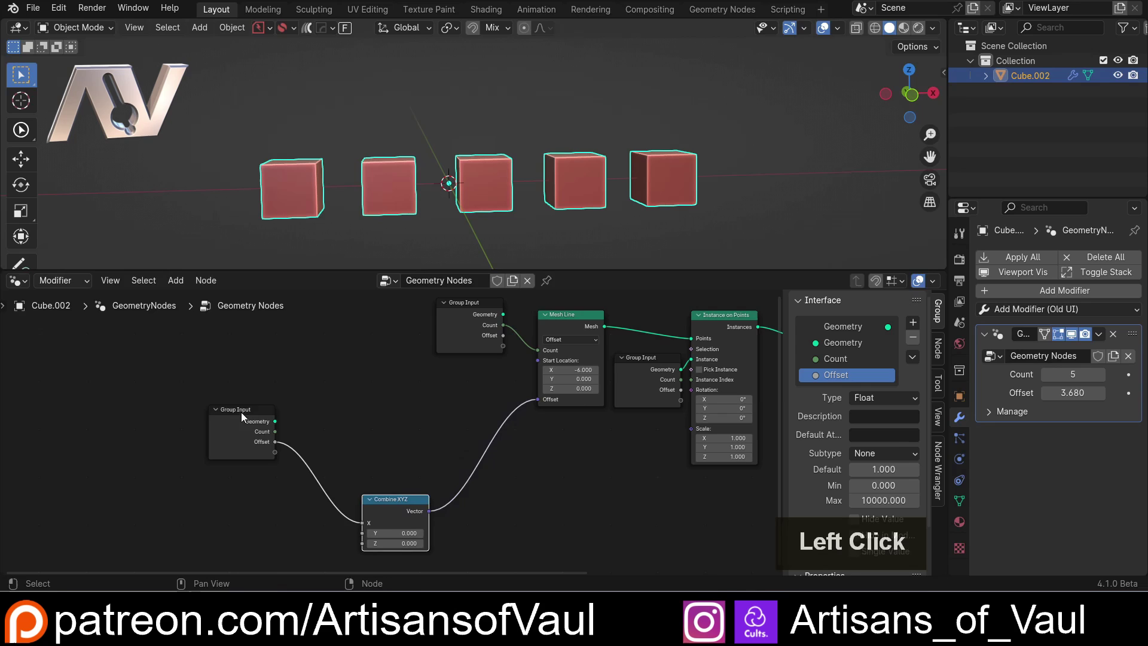
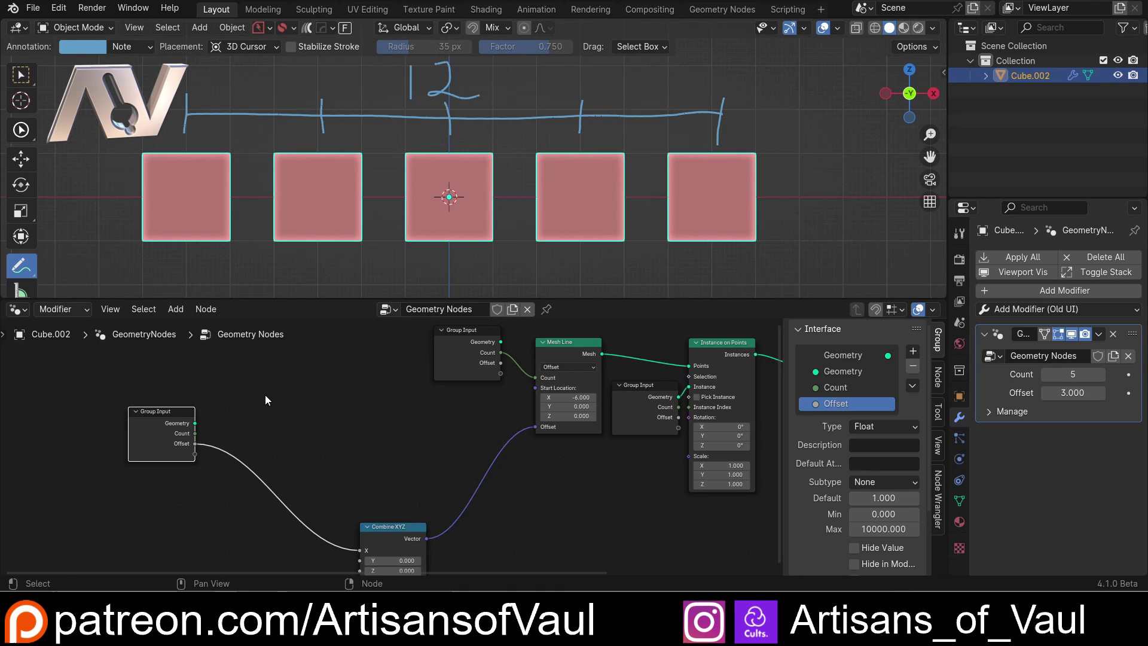
{"action": "key", "text": "Escape"}
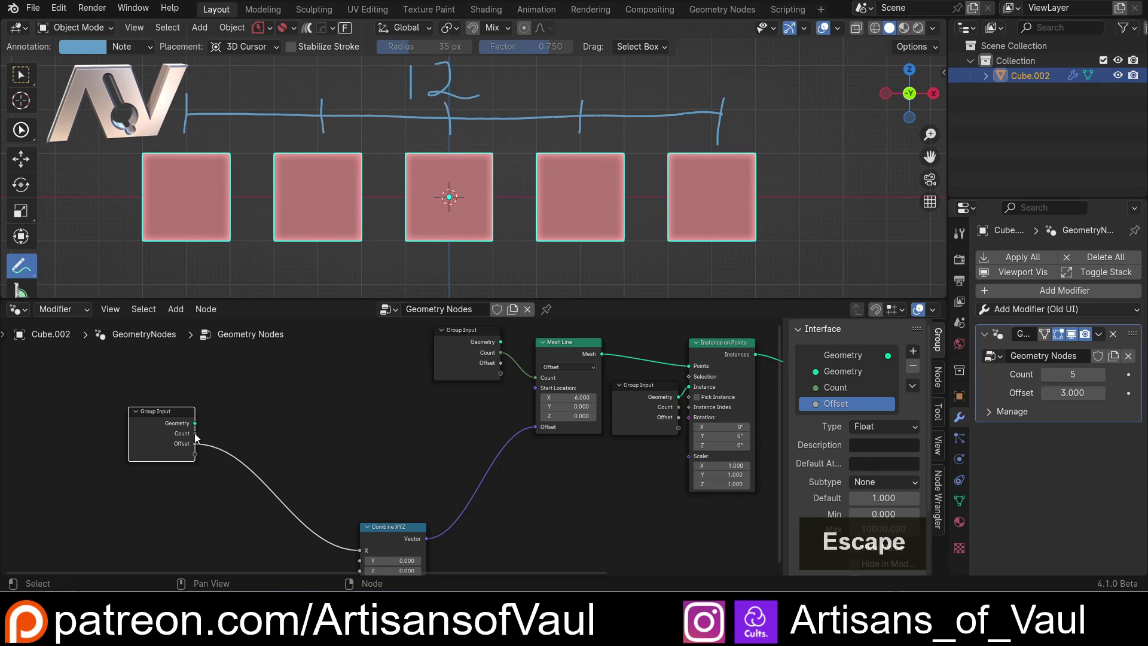
{"action": "left_click", "coordinate": [201, 439]}
- Add a Math Subtract node taking Count minus 1
{"action": "key", "text": "m"}
{"action": "key", "text": "a"}
{"action": "key", "text": "t"}
{"action": "key", "text": "h"}
{"action": "key", "text": "space"}
{"action": "key", "text": "u"}
{"action": "key", "text": "b"}
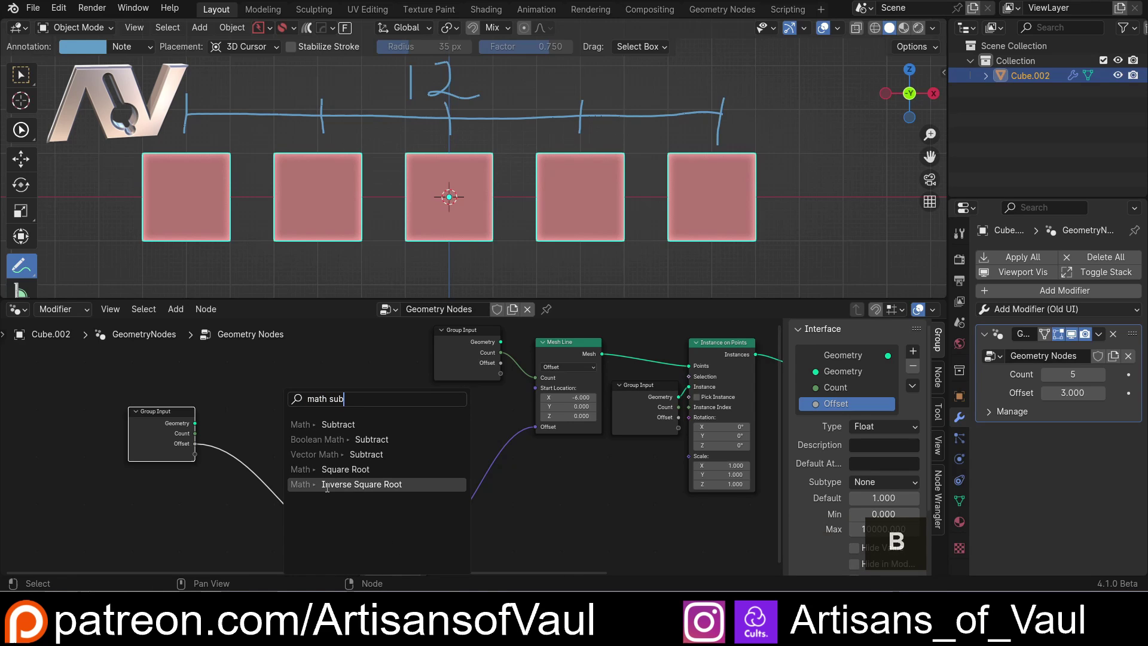
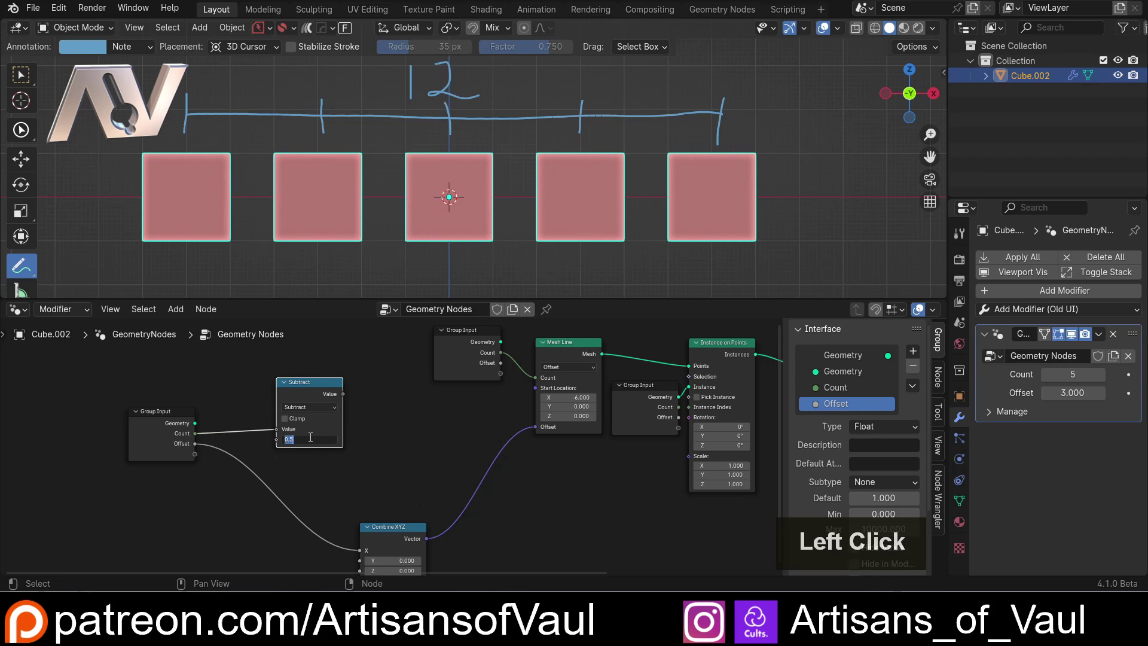
{"action": "key", "text": "1"}
{"action": "key", "text": "Return"}
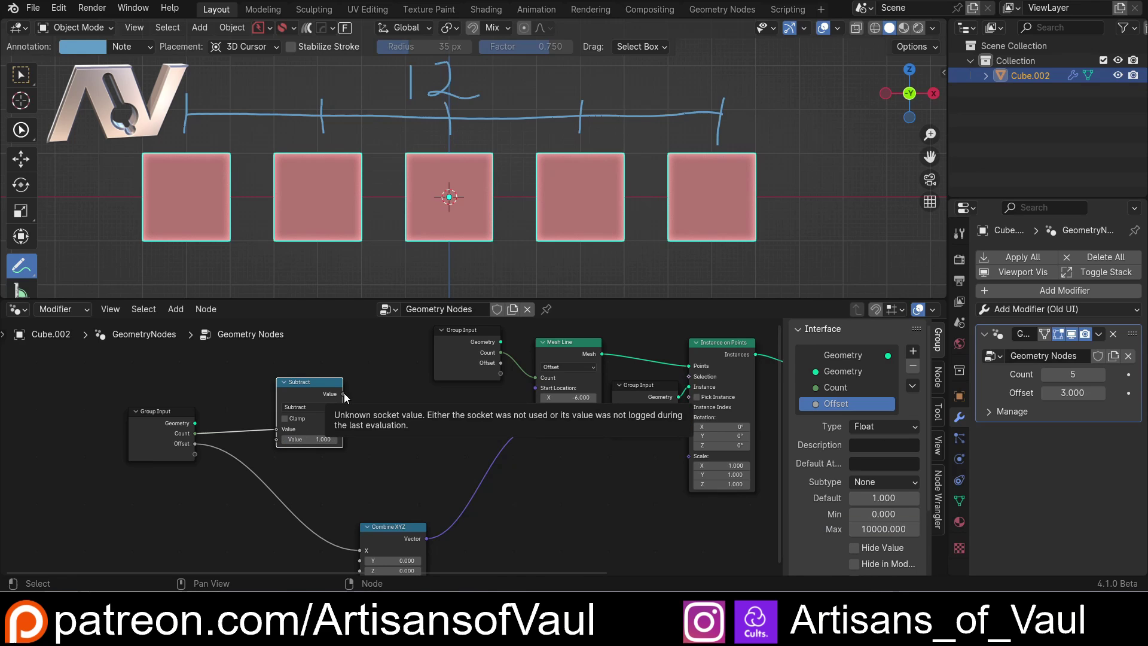
- From the Subtract result, search for a Multiply math node to multiply by Offset
{"action": "left_click", "coordinate": [313, 391]}
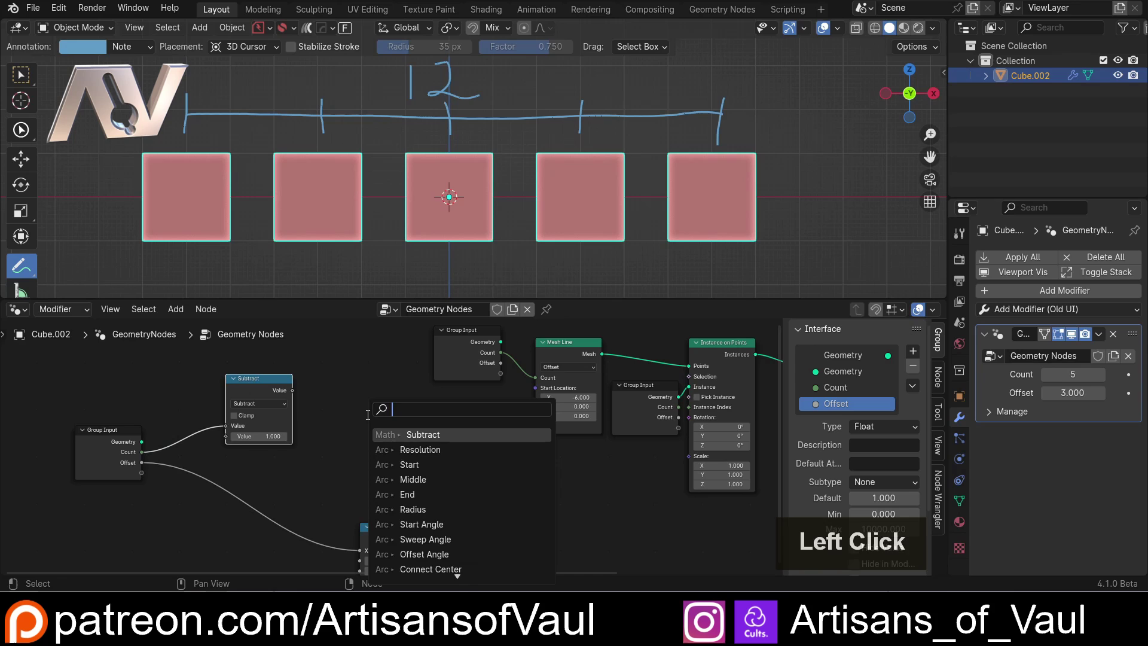
{"action": "key", "text": "m"}
{"action": "key", "text": "u"}
{"action": "key", "text": "l"}
{"action": "key", "text": "i"}
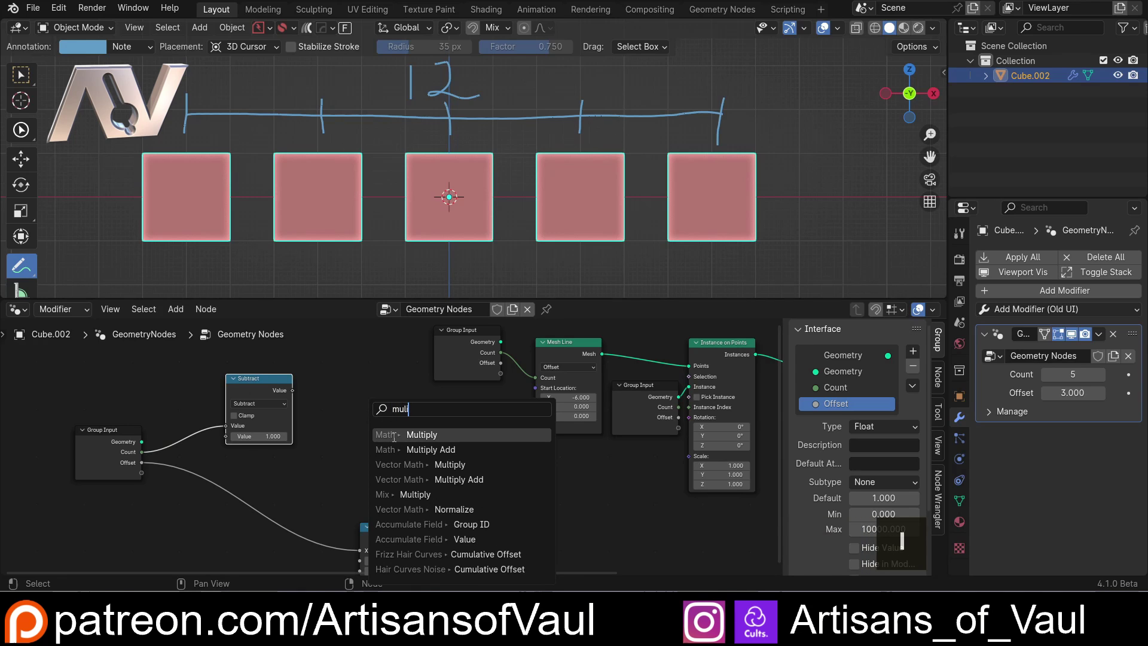
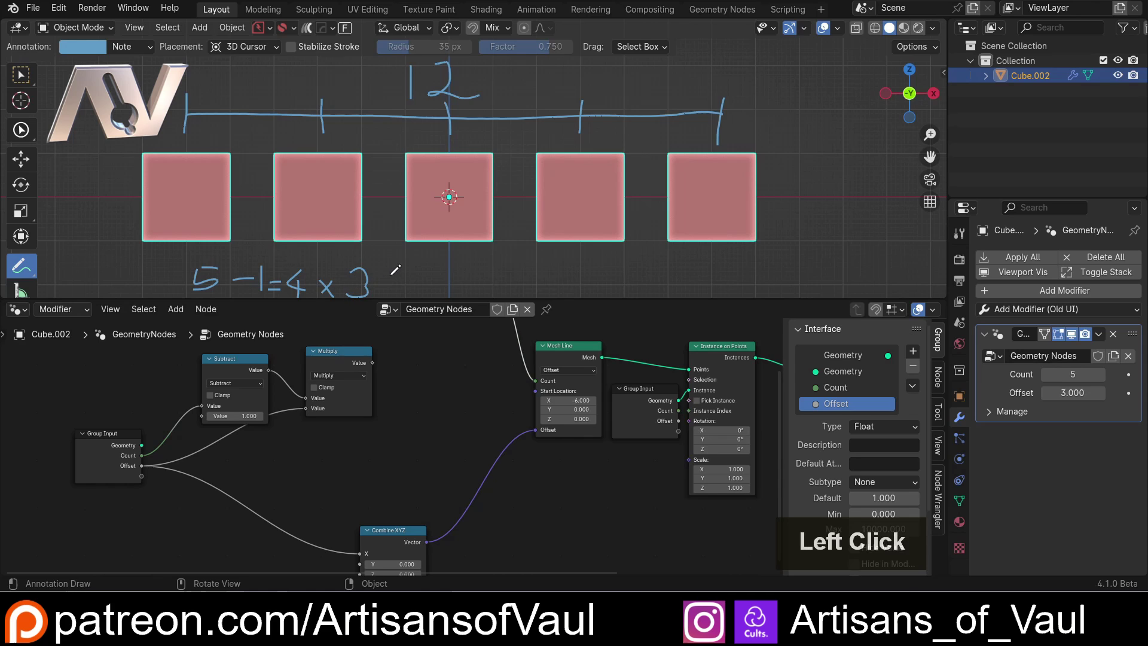
- Undo the scribbled sum, return to the Select tool and reposition the Multiply node
{"action": "key", "text": "ctrl+z"}
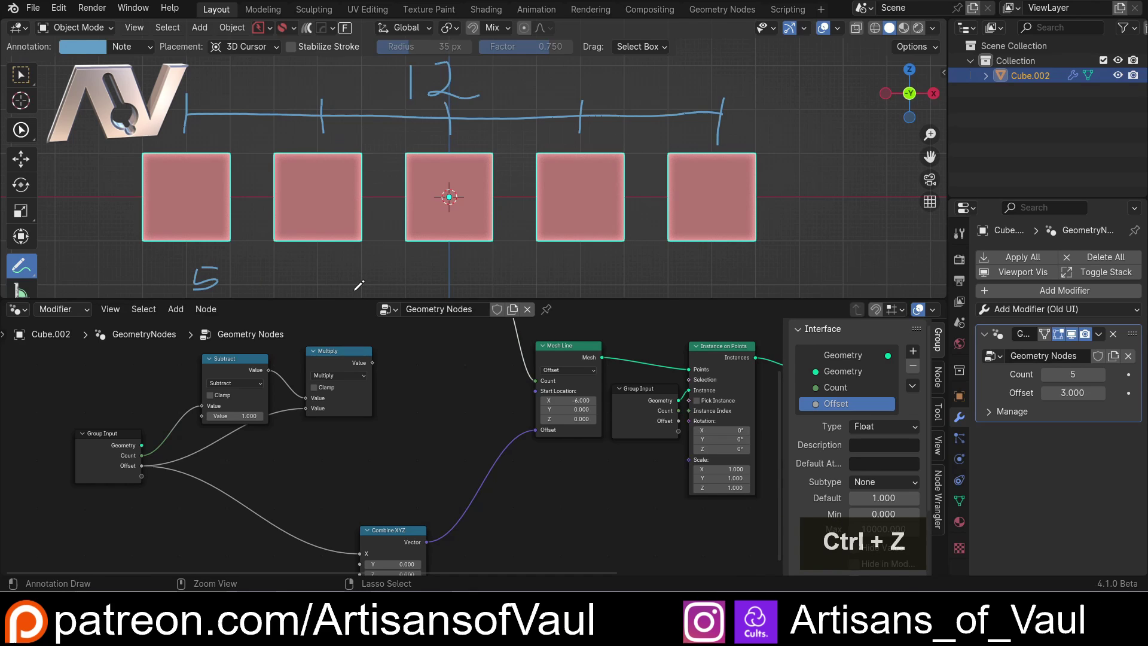
{"action": "left_click", "coordinate": [22, 84]}
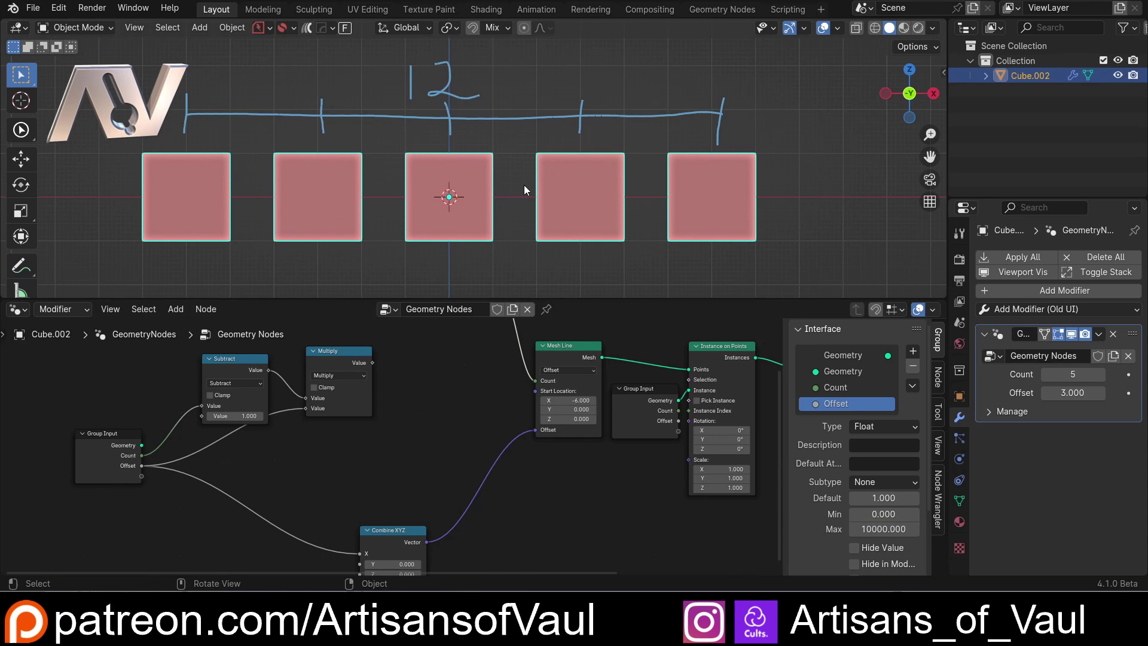
{"action": "left_click", "coordinate": [356, 354]}
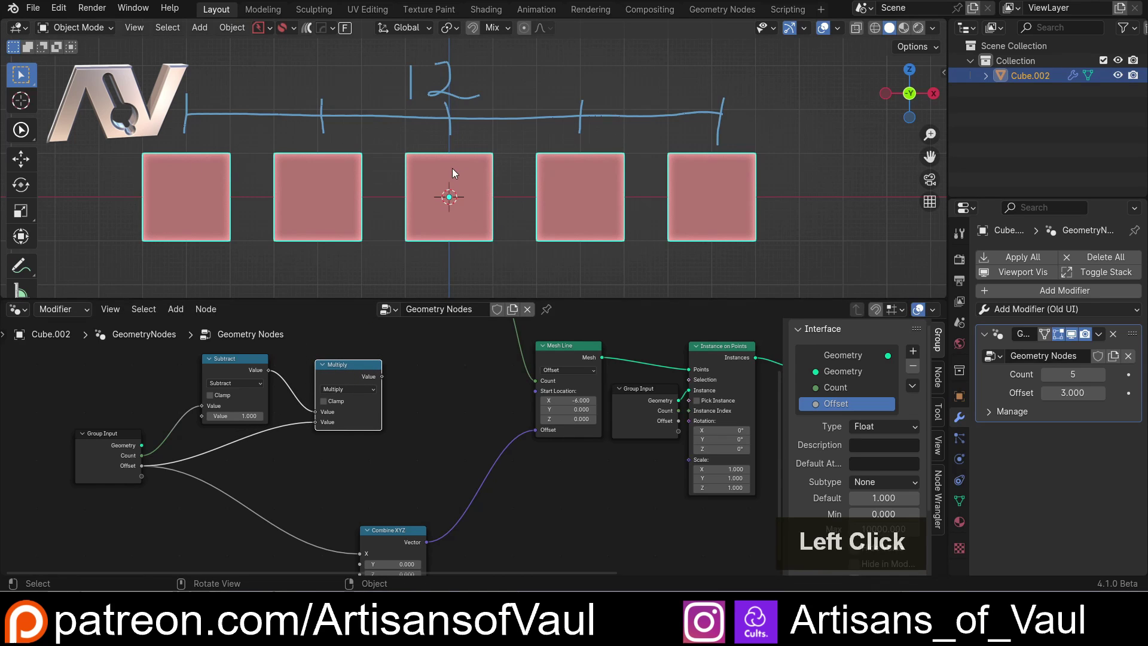
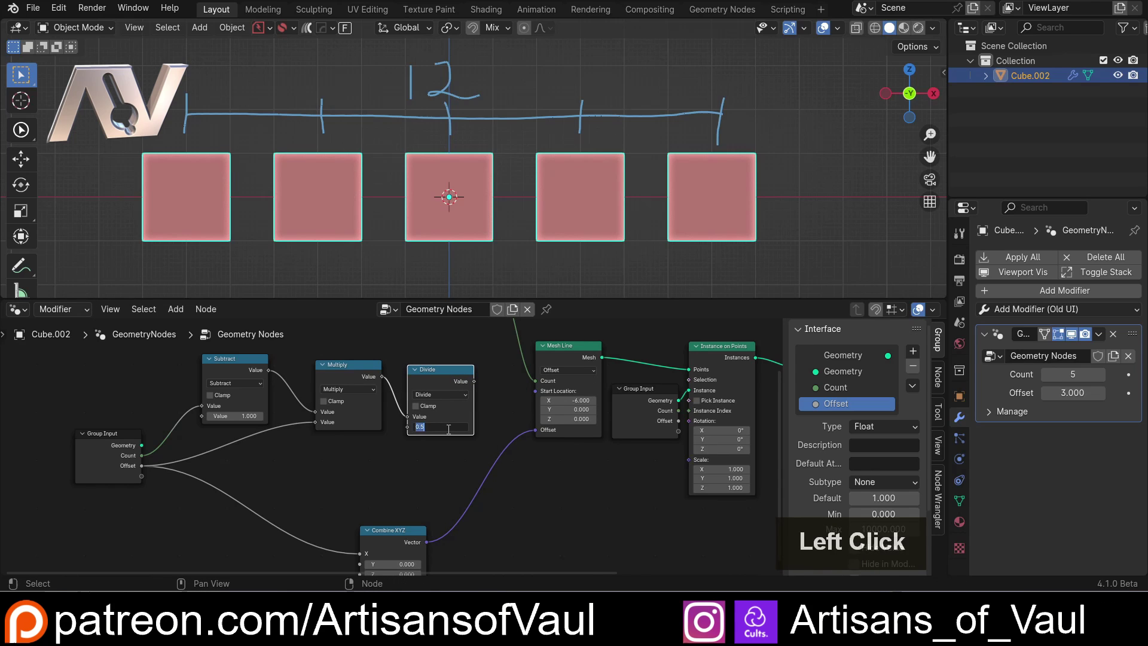
- Set the Divide value to 2 and make room in the node graph after it
{"action": "key", "text": "2"}
{"action": "key", "text": "Return"}
{"action": "scroll", "scroll_direction": "down", "scroll_amount": 3}
{"action": "middle_click", "coordinate": [482, 358]}
{"action": "scroll", "scroll_direction": "up", "scroll_amount": 3}
{"action": "middle_click", "coordinate": [254, 477]}
{"action": "middle_click", "coordinate": [300, 467]}
{"action": "left_click", "coordinate": [198, 451]}
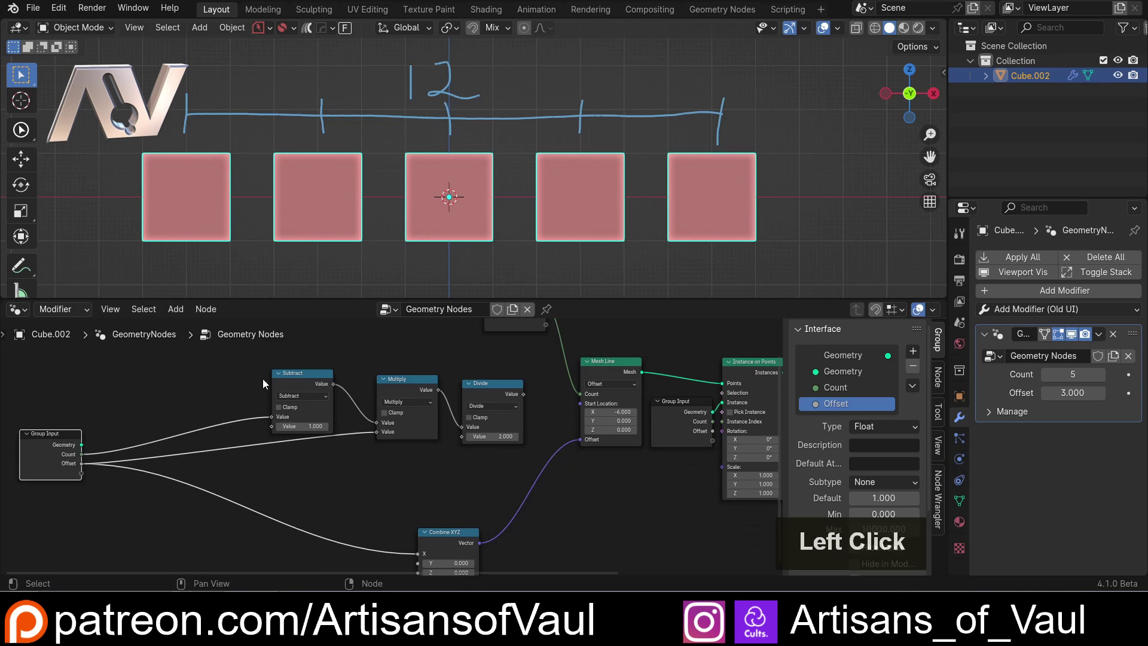
- Add a Combine XYZ with the divided length in X and drive Mesh Line Start Location from its Vector
{"action": "key", "text": "shift+d"}
{"action": "left_click", "coordinate": [515, 399]}
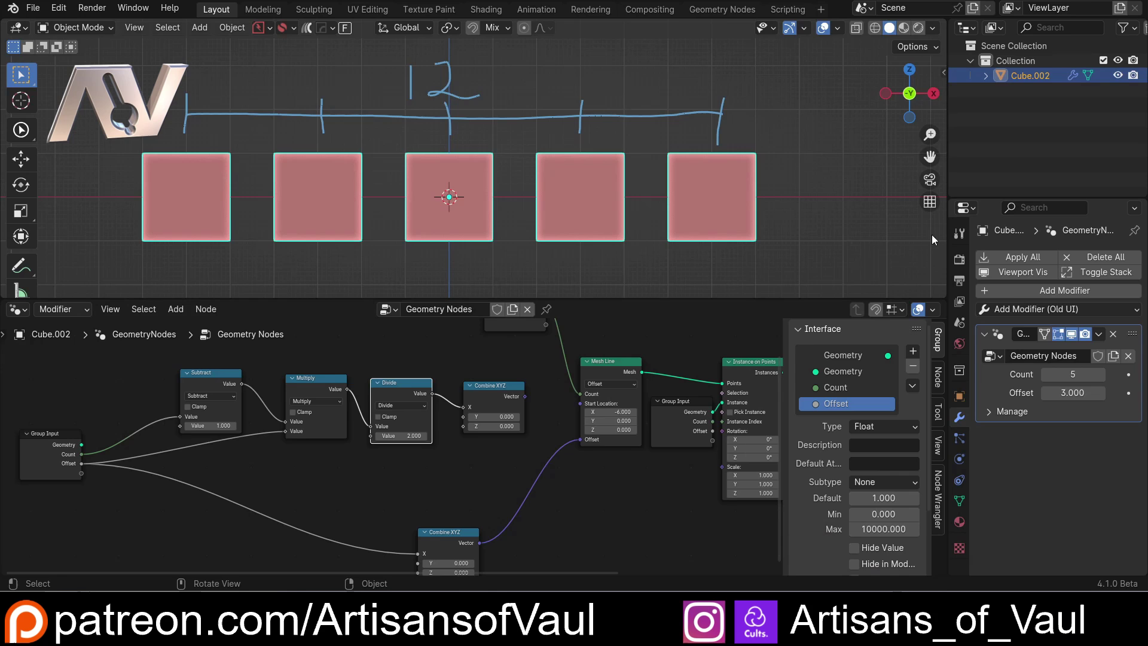
{"action": "left_click", "coordinate": [529, 401]}
{"action": "scroll", "scroll_direction": "down", "scroll_amount": 3}
{"action": "middle_click", "coordinate": [785, 219]}
{"action": "middle_click", "coordinate": [751, 227]}
{"action": "middle_click", "coordinate": [720, 230]}
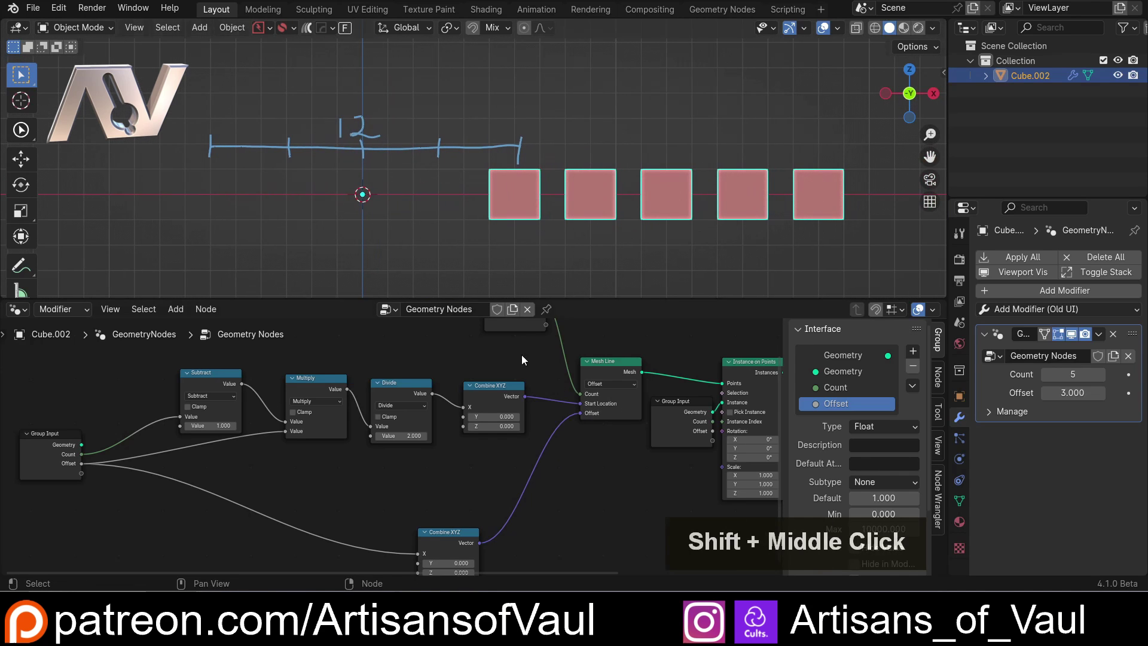
{"action": "scroll", "scroll_direction": "up", "scroll_amount": 3}
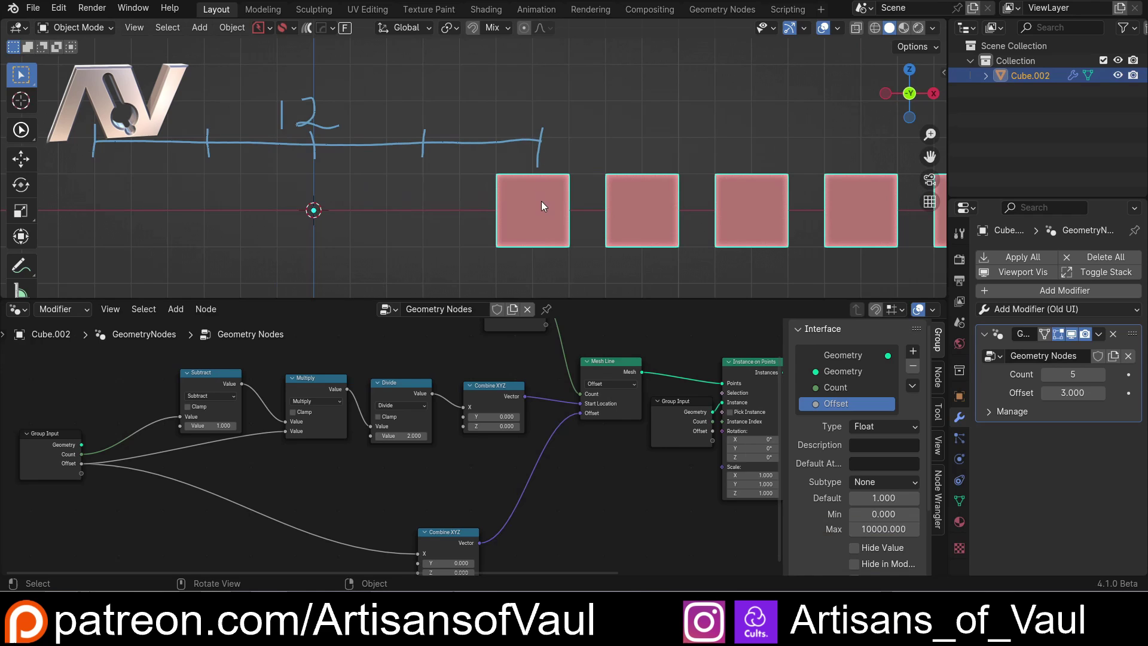
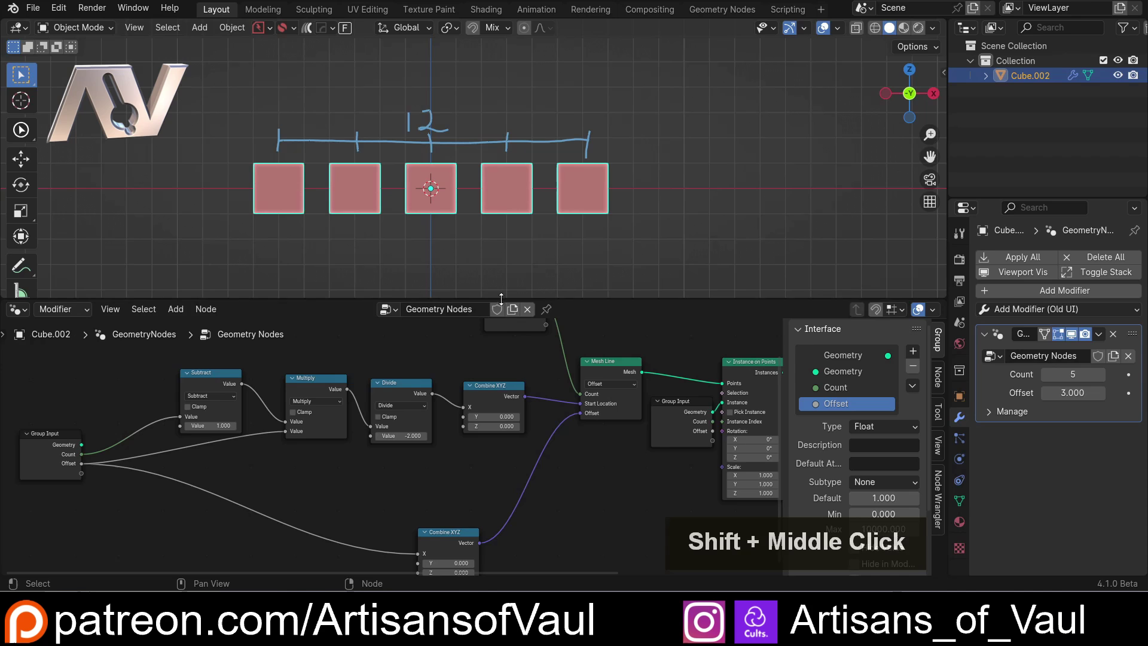
- Move the Subtract, Multiply, Divide, Combine XYZ and Mesh Line nodes into a compact row
{"action": "scroll", "scroll_direction": "down", "scroll_amount": 3}
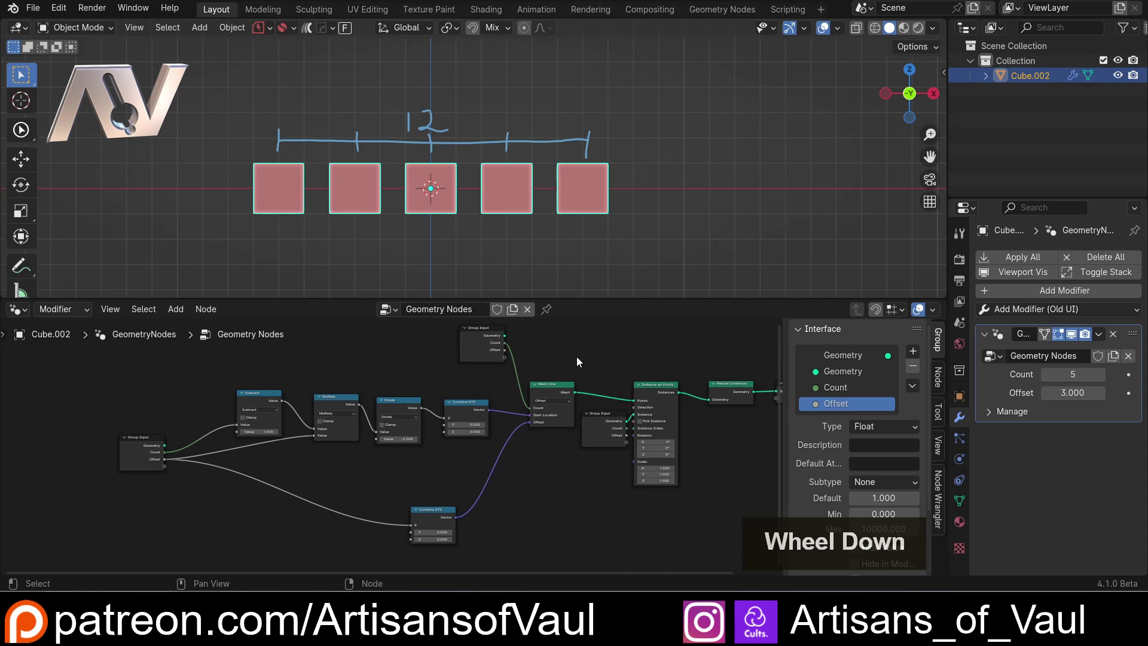
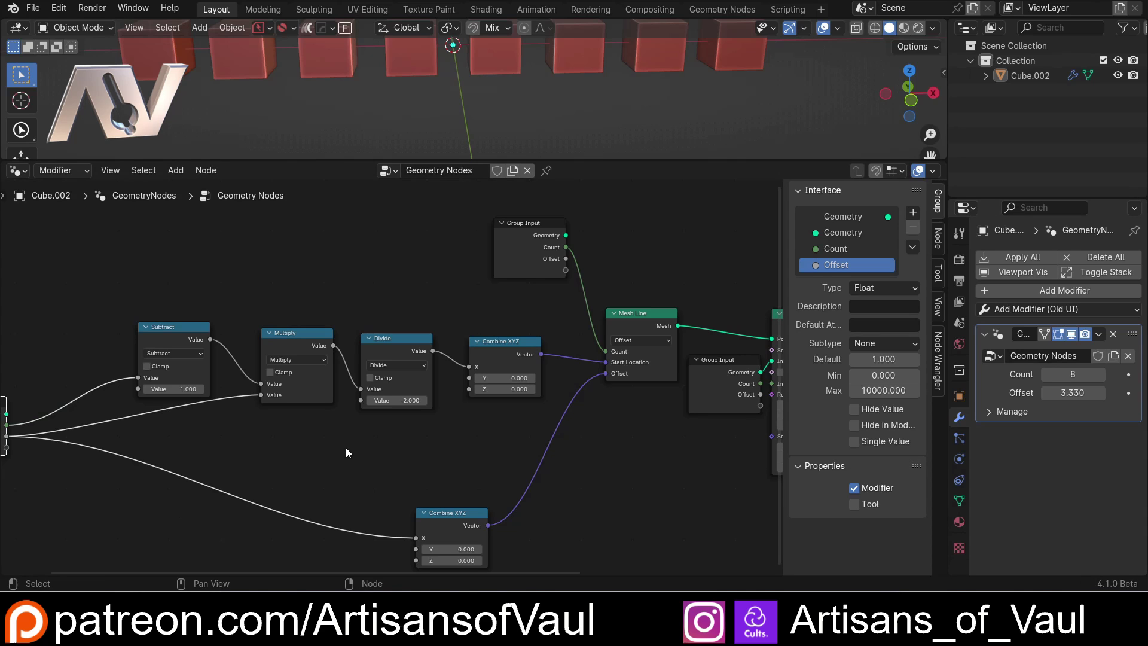
{"action": "scroll", "scroll_direction": "down", "scroll_amount": 3}
{"action": "left_click", "coordinate": [489, 354]}
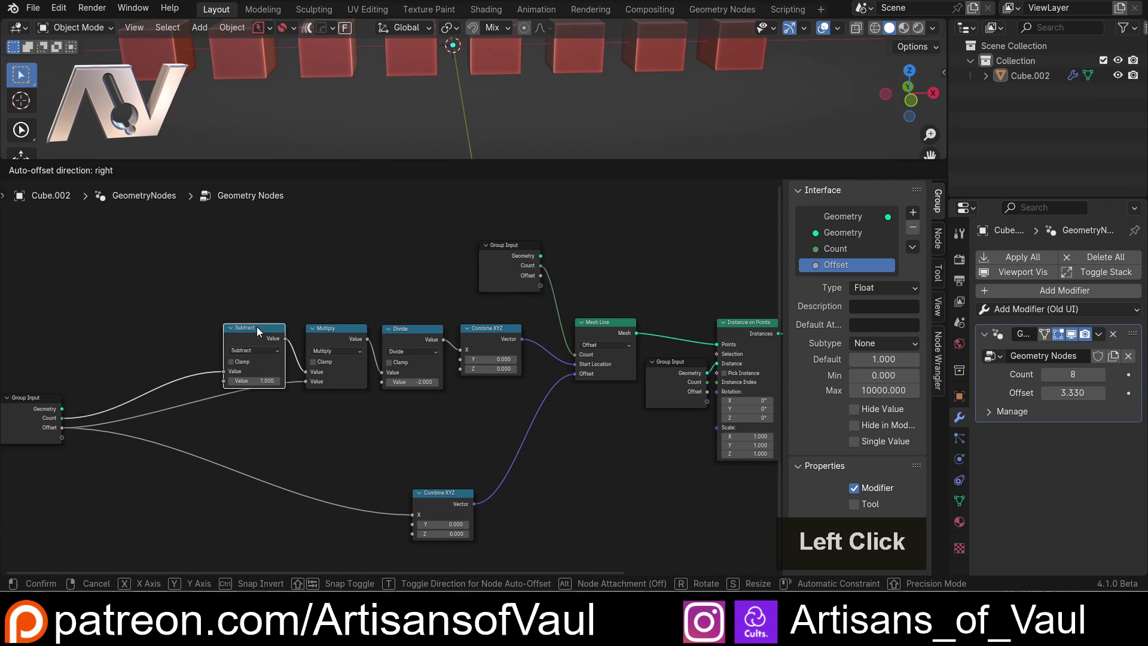
{"action": "scroll", "scroll_direction": "down", "scroll_amount": 3}
{"action": "middle_click", "coordinate": [360, 406]}
{"action": "scroll", "scroll_direction": "up", "scroll_amount": 3}
{"action": "scroll", "scroll_direction": "down", "scroll_amount": 3}
{"action": "middle_click", "coordinate": [583, 327]}
{"action": "left_click", "coordinate": [397, 268]}
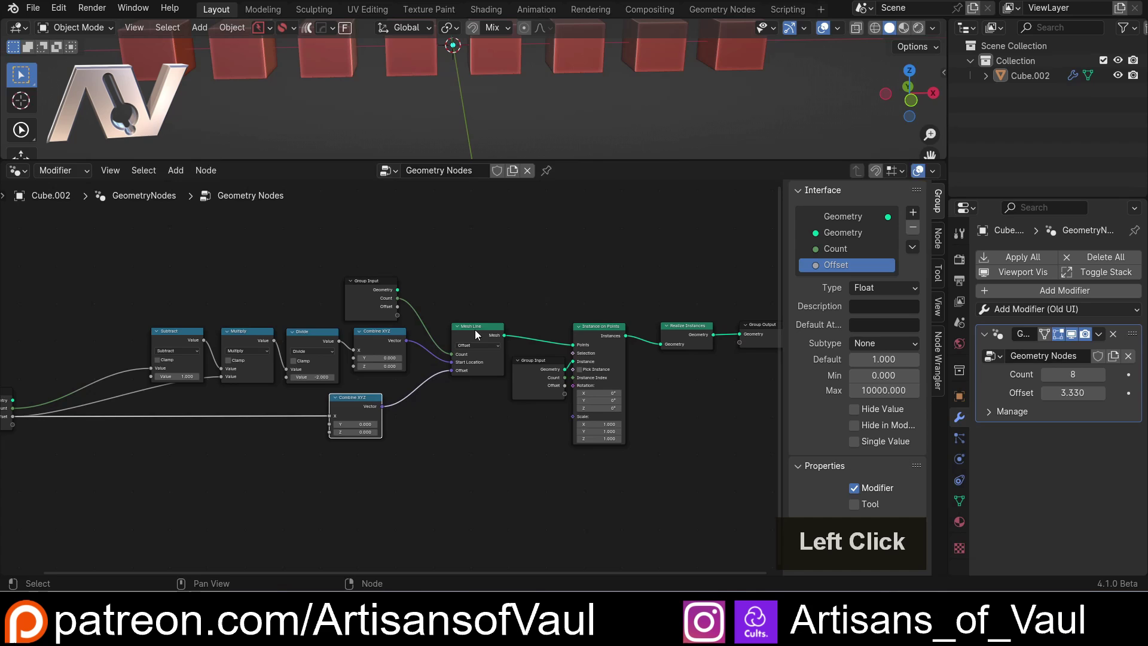
{"action": "scroll", "scroll_direction": "down", "scroll_amount": 3}
- Box-select the math chain and Mesh Line and group them with Ctrl+G
{"action": "middle_click", "coordinate": [465, 420]}
{"action": "left_click", "coordinate": [252, 305]}
{"action": "left_click", "coordinate": [508, 345]}
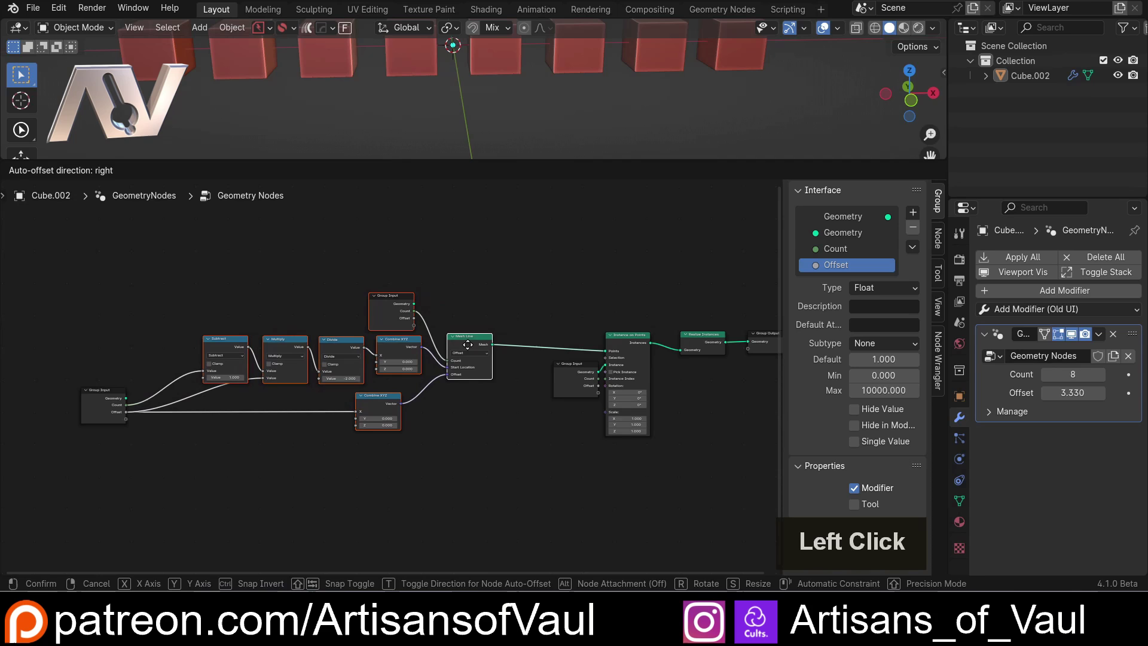
{"action": "left_click", "coordinate": [470, 349]}
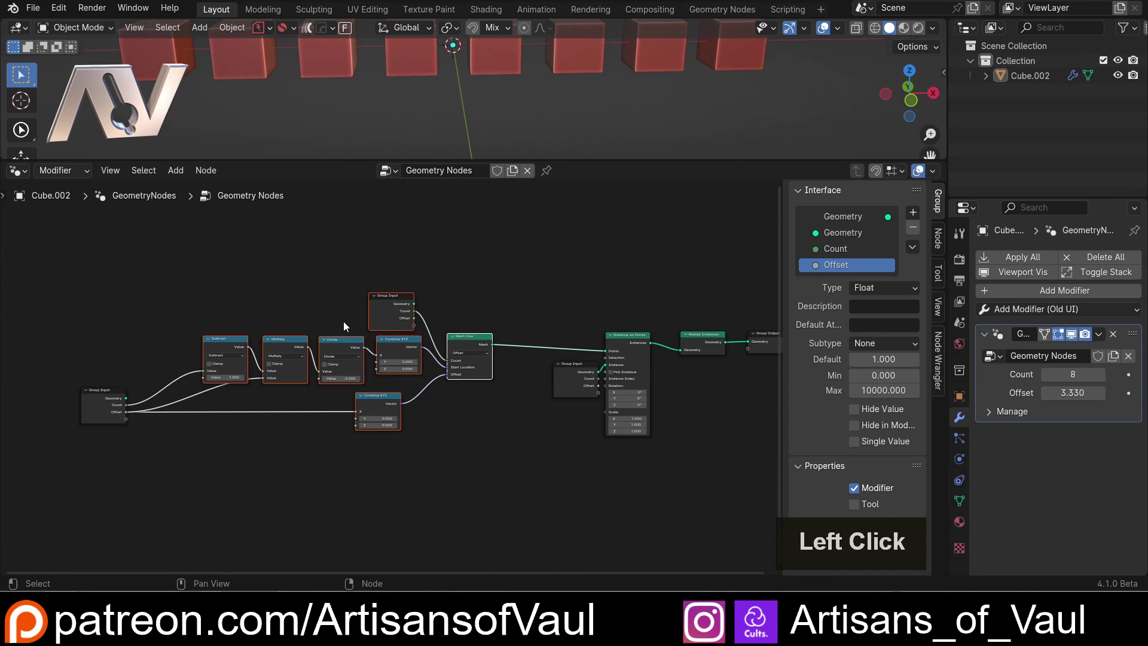
{"action": "key", "text": "ctrl+g"}
- Inside the group, move the Group Input node lower down
{"action": "scroll", "scroll_direction": "up", "scroll_amount": 3}
{"action": "middle_click", "coordinate": [212, 329]}
{"action": "scroll", "scroll_direction": "up", "scroll_amount": 3}
{"action": "middle_click", "coordinate": [300, 356]}
{"action": "middle_click", "coordinate": [295, 373]}
{"action": "middle_click", "coordinate": [293, 393]}
{"action": "left_click", "coordinate": [242, 343]}
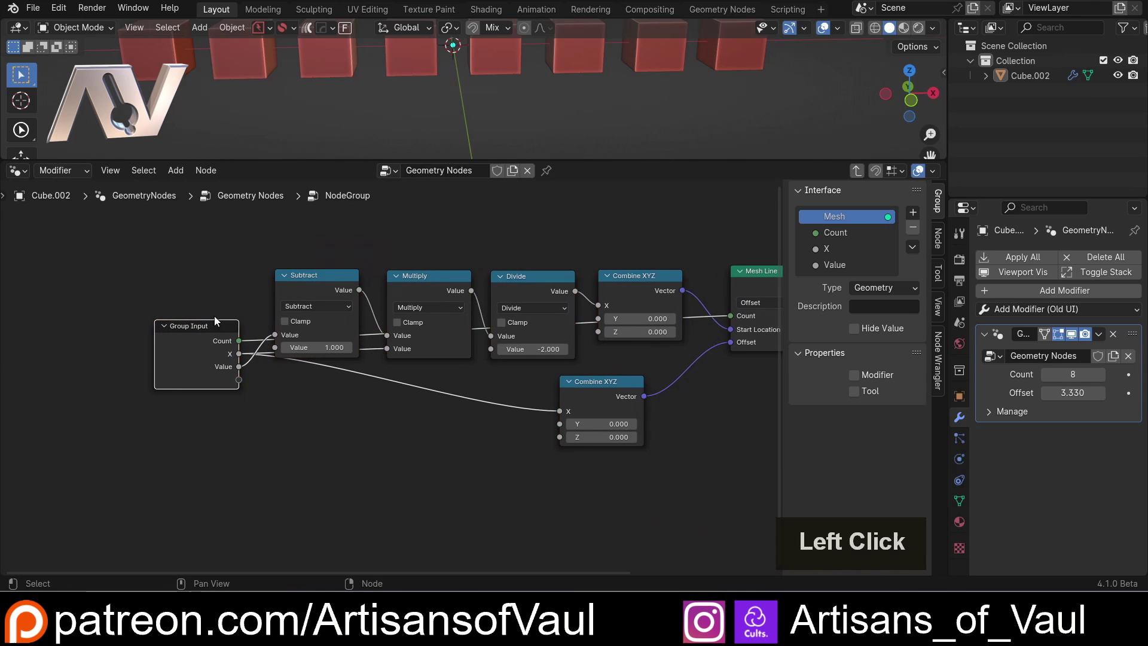
{"action": "left_click", "coordinate": [197, 340]}
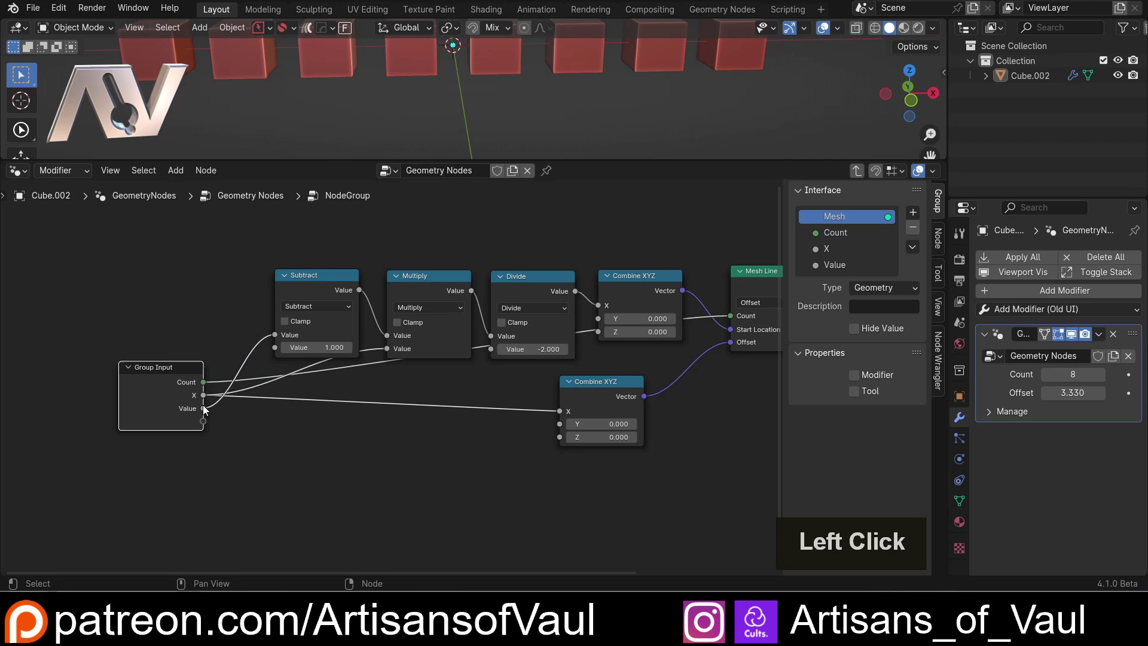
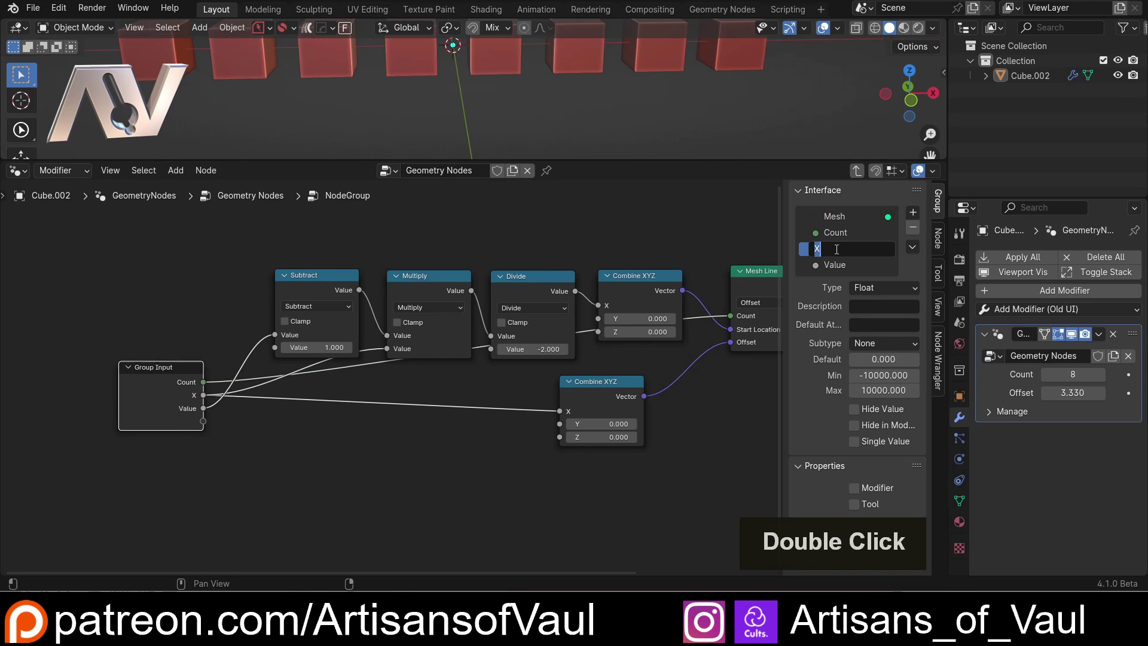
- Rename the group's X interface input to Offset
{"action": "key", "text": "shift+o"}
{"action": "key", "text": "f"}
{"action": "key", "text": "s"}
{"action": "key", "text": "e"}
{"action": "key", "text": "t"}
{"action": "key", "text": "Return"}
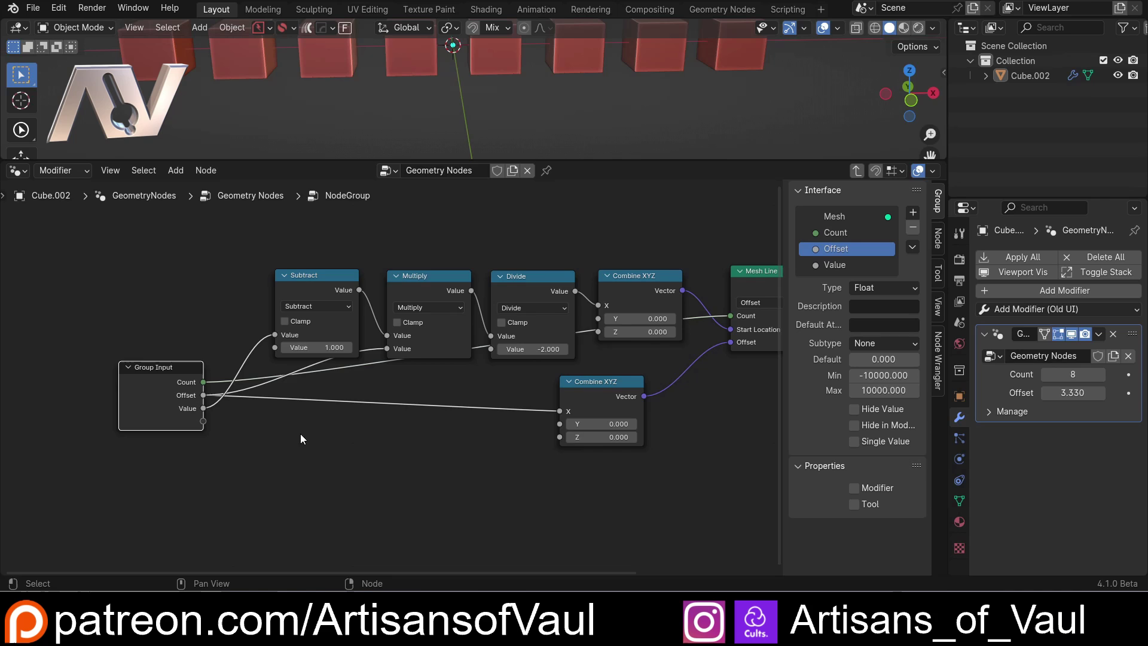
{"action": "key", "text": "Tab"}
{"action": "scroll", "scroll_direction": "down", "scroll_amount": 3}
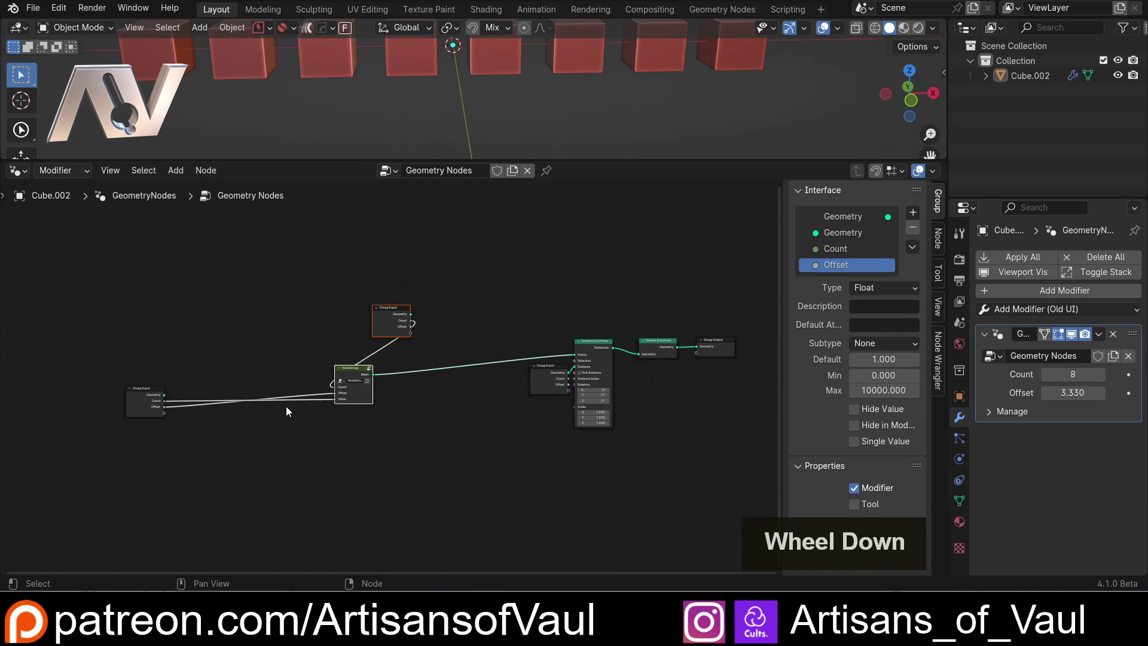
- Undo the stray change and enter the node group to edit its contents
{"action": "scroll", "scroll_direction": "up", "scroll_amount": 3}
{"action": "left_click", "coordinate": [65, 405]}
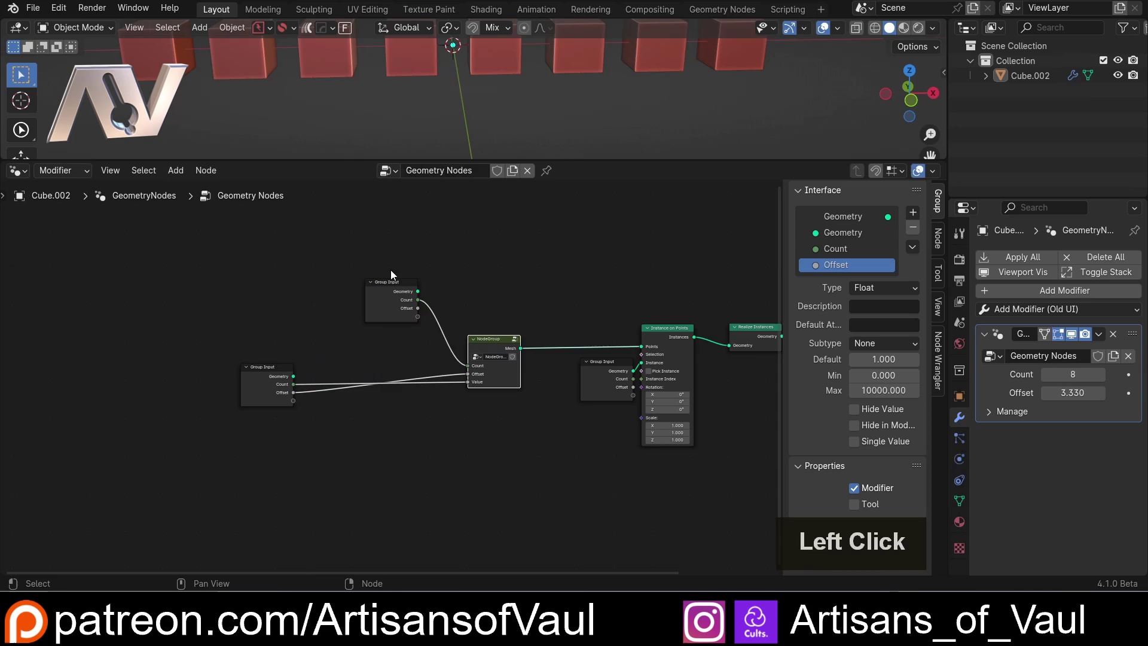
{"action": "scroll", "scroll_direction": "up", "scroll_amount": 3}
{"action": "middle_click", "coordinate": [359, 371]}
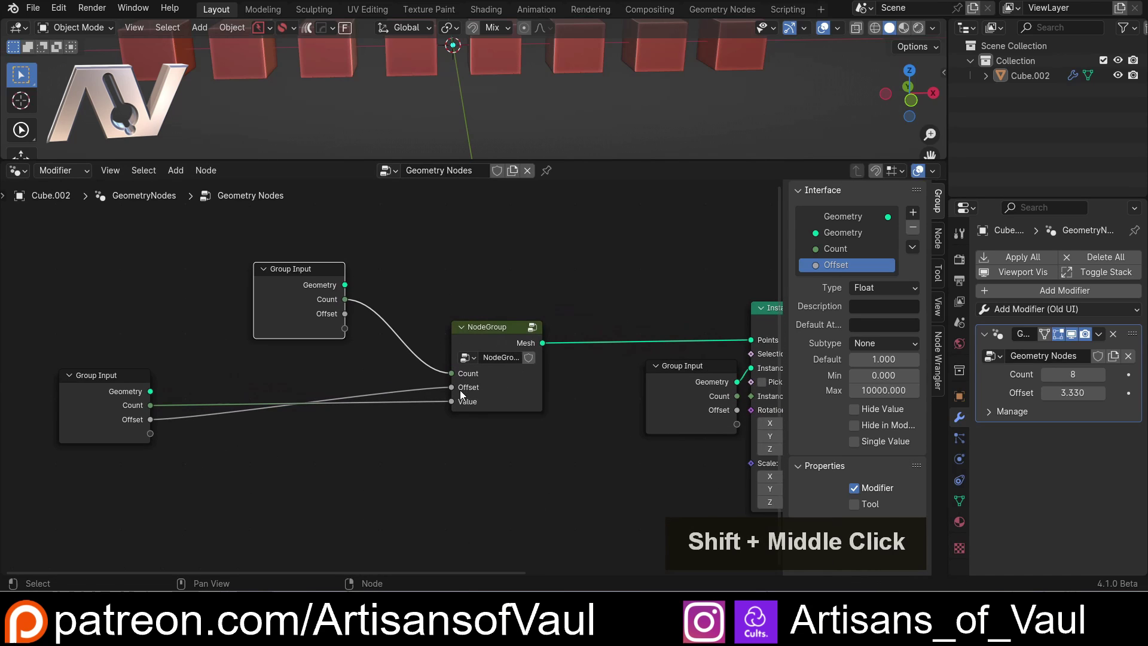
{"action": "key", "text": "ctrl+z"}
{"action": "left_click", "coordinate": [485, 335]}
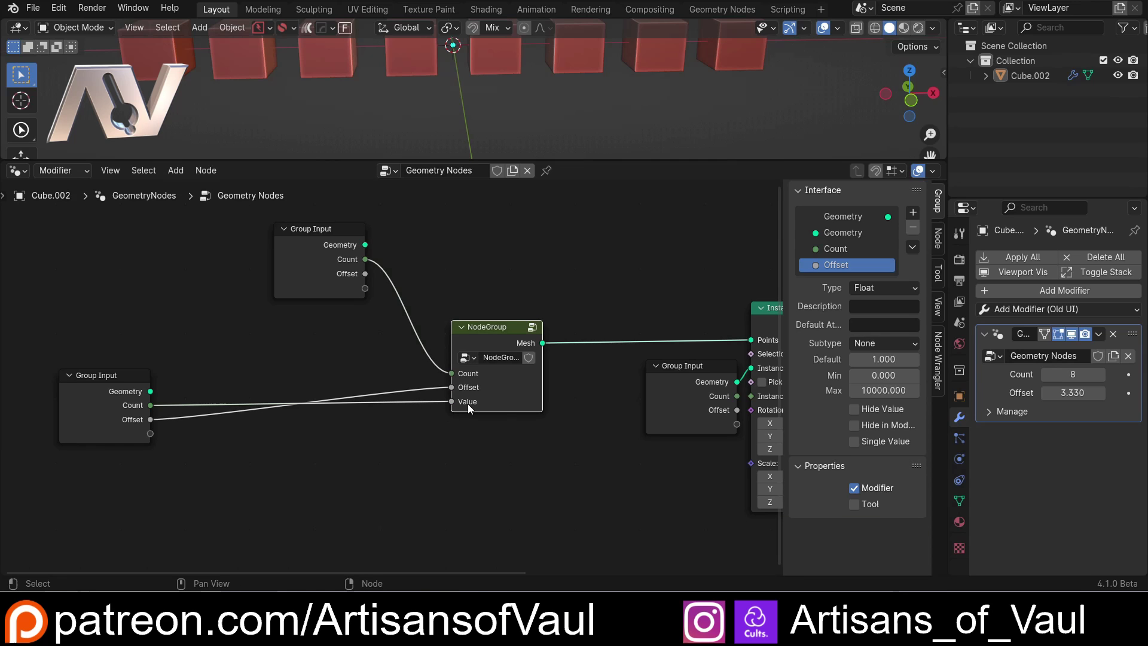
{"action": "key", "text": "Tab"}
{"action": "scroll", "scroll_direction": "down", "scroll_amount": 3}
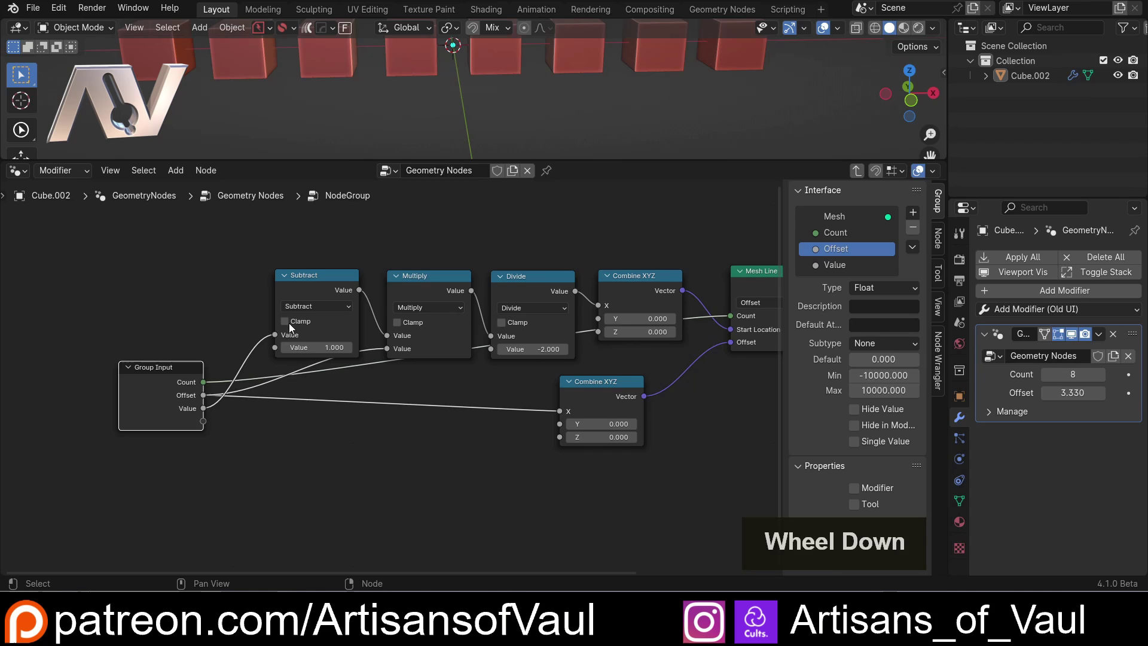
- Feed Count into Subtract and remove the unused Value input from the group interface
{"action": "left_click", "coordinate": [309, 281]}
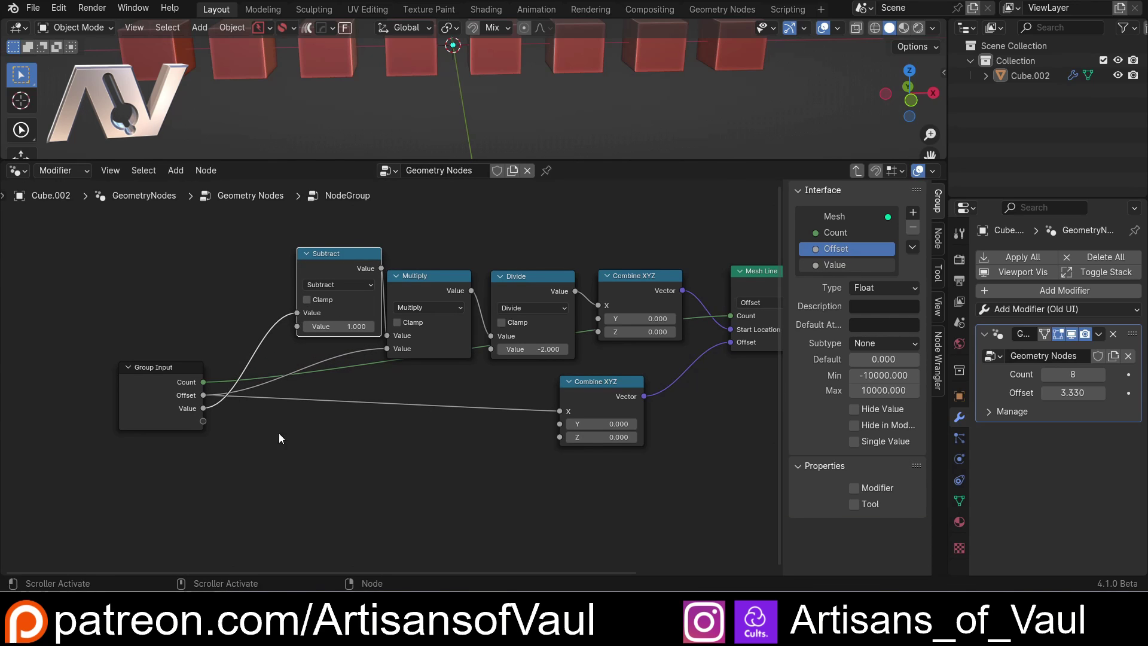
{"action": "right_click", "coordinate": [217, 406]}
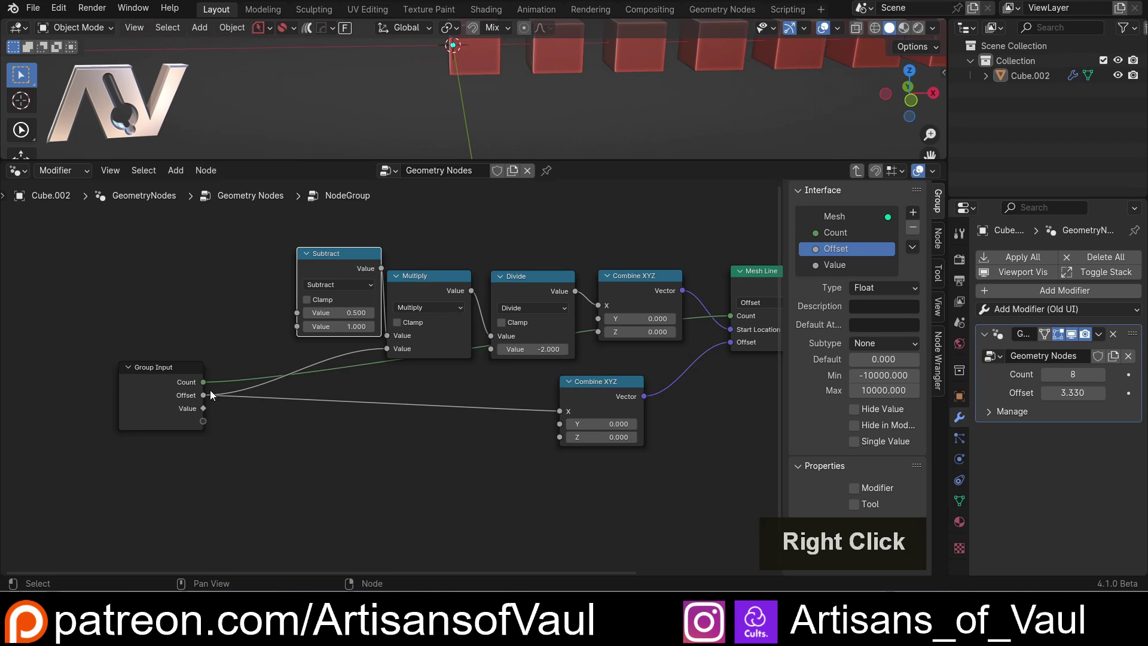
{"action": "left_click", "coordinate": [205, 386]}
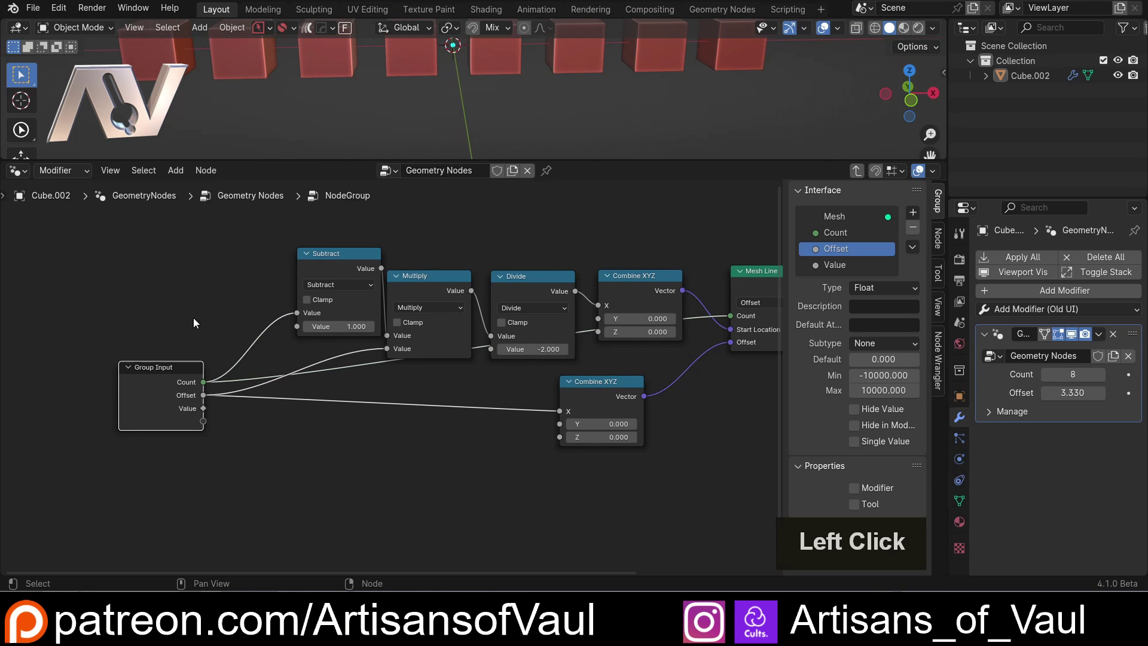
{"action": "scroll", "scroll_direction": "up", "scroll_amount": 3}
{"action": "left_click", "coordinate": [857, 273]}
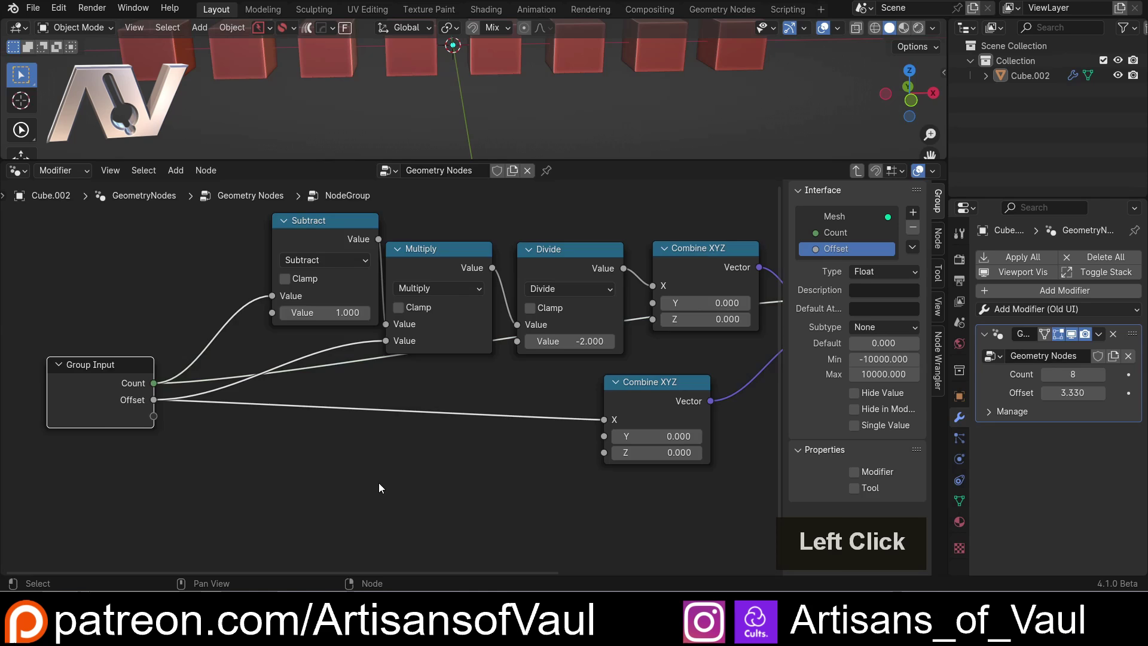
- Delete the spare Group Input node in the main node tree
{"action": "key", "text": "Tab"}
{"action": "scroll", "scroll_direction": "down", "scroll_amount": 3}
{"action": "scroll", "scroll_direction": "up", "scroll_amount": 3}
{"action": "left_click", "coordinate": [352, 287]}
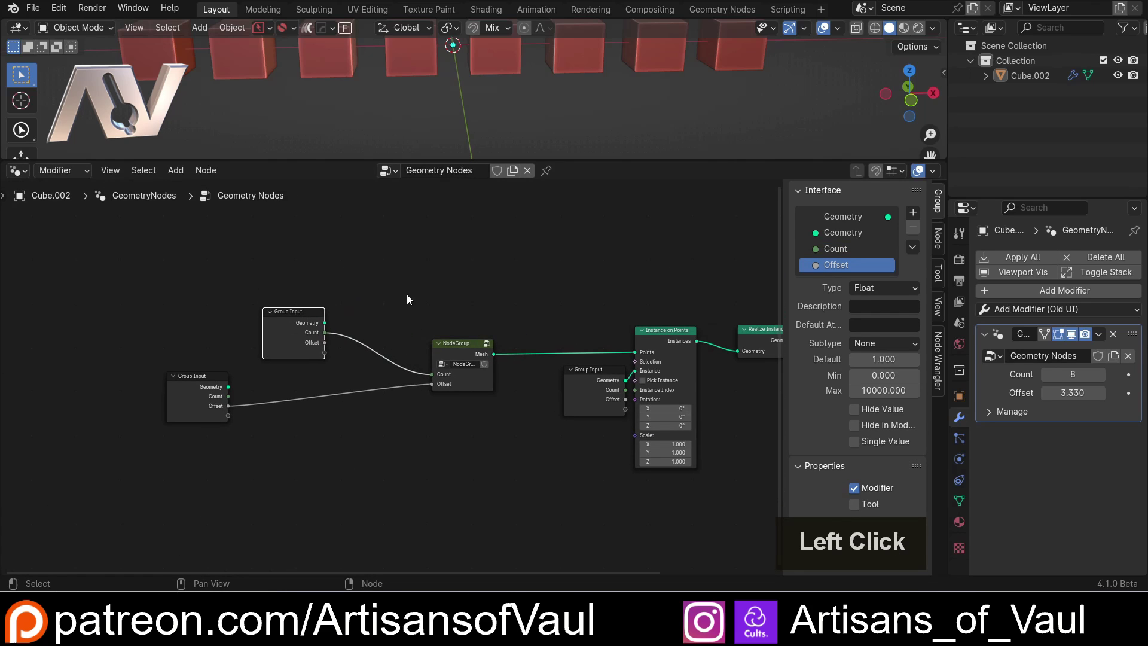
{"action": "scroll", "scroll_direction": "up", "scroll_amount": 3}
{"action": "left_click", "coordinate": [190, 406]}
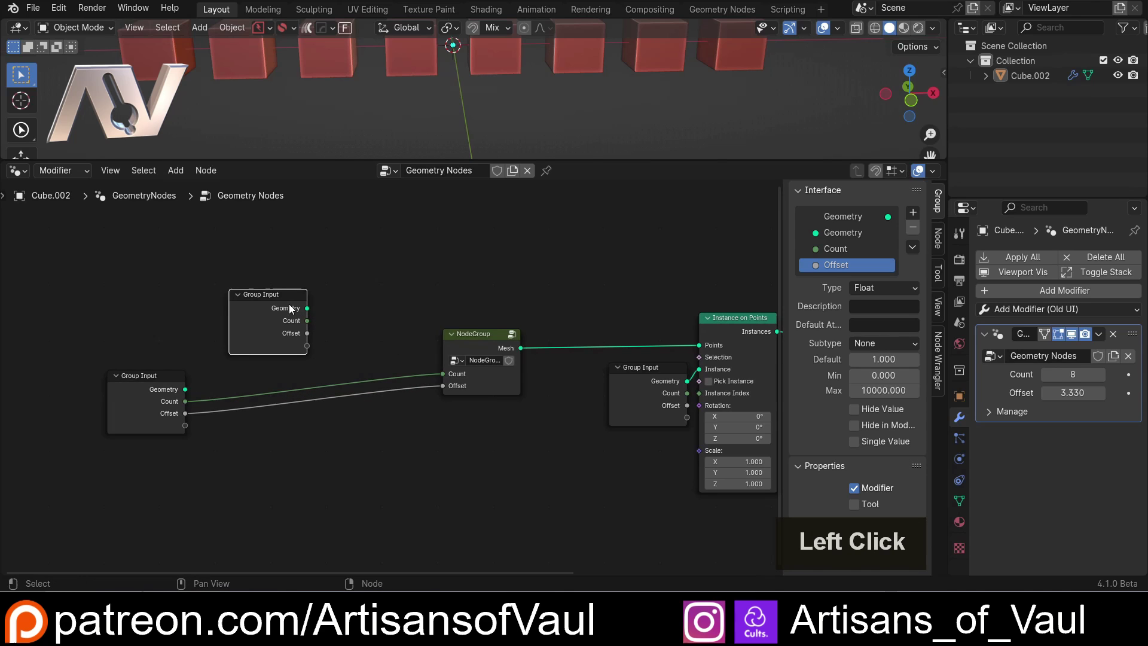
{"action": "key", "text": "Delete"}
- Label the node group 'Offset X'
{"action": "scroll", "scroll_direction": "down", "scroll_amount": 3}
{"action": "middle_click", "coordinate": [271, 312]}
{"action": "left_click", "coordinate": [381, 357]}
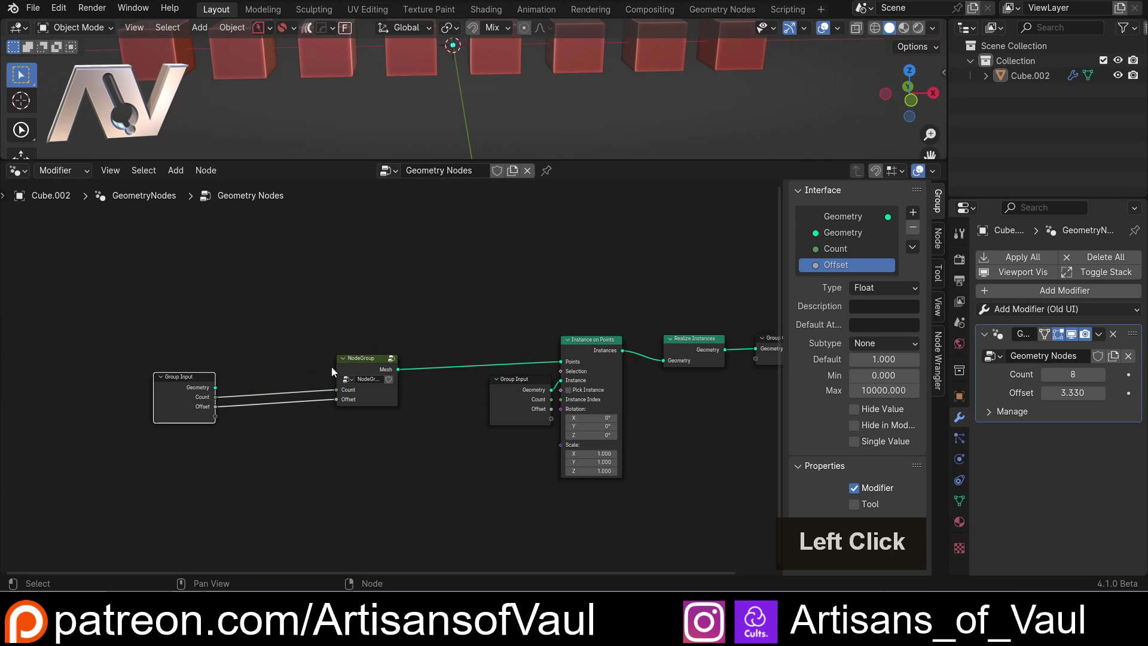
{"action": "scroll", "scroll_direction": "up", "scroll_amount": 3}
{"action": "middle_click", "coordinate": [351, 390]}
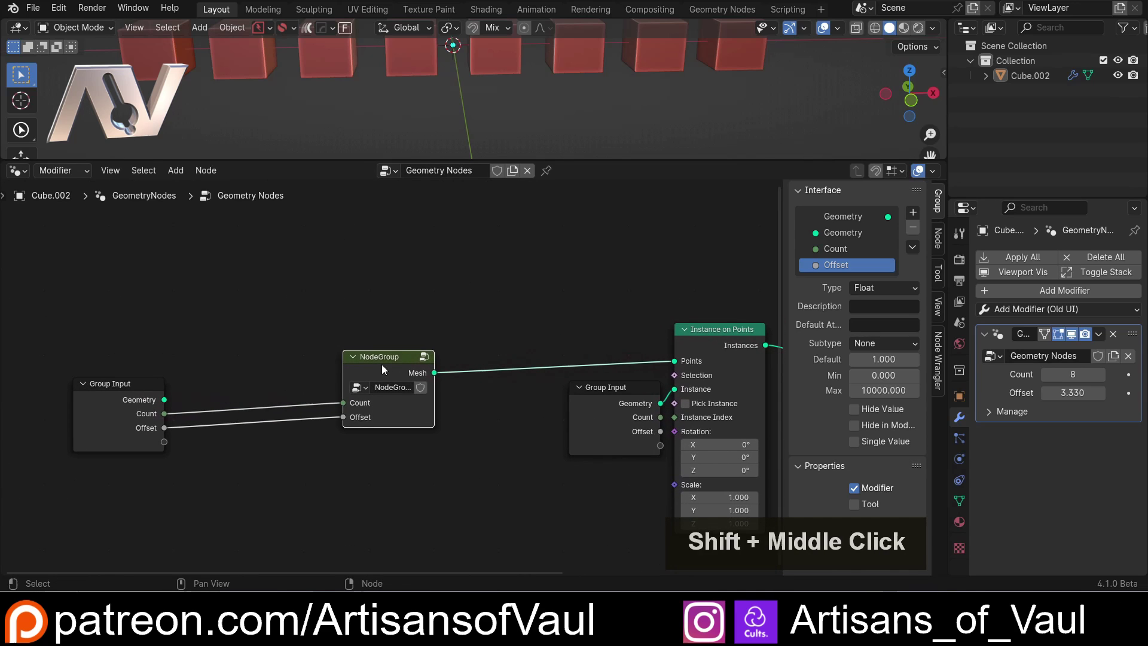
{"action": "key", "text": "F2"}
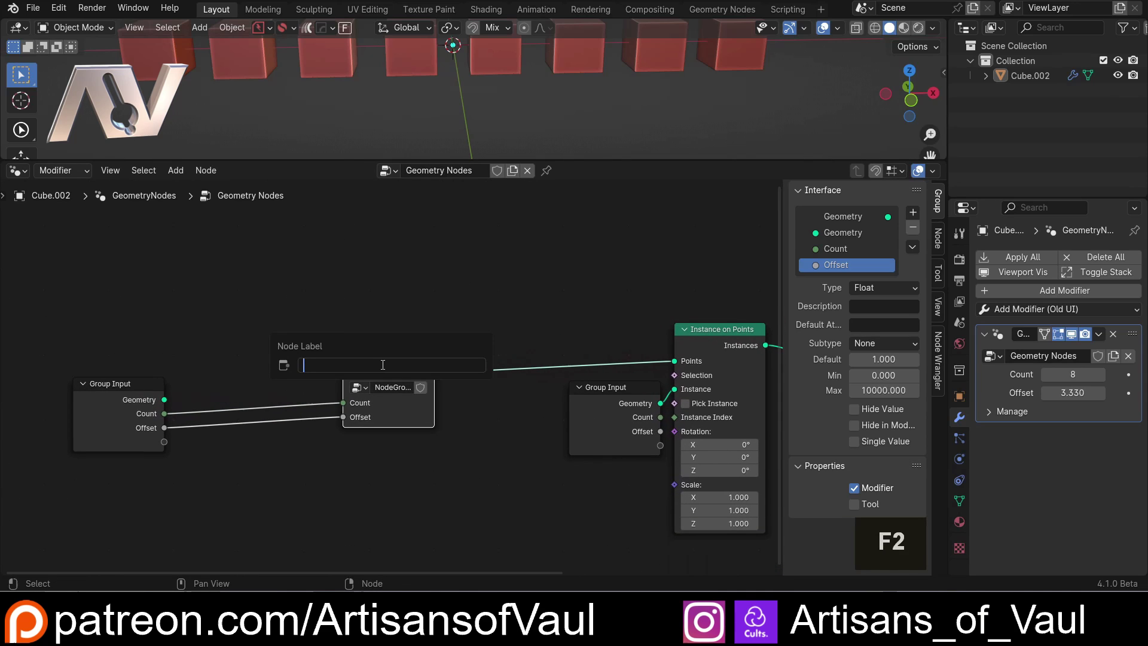
{"action": "key", "text": "shift+o"}
{"action": "key", "text": "f"}
{"action": "key", "text": "s"}
{"action": "key", "text": "e"}
{"action": "key", "text": "t"}
{"action": "key", "text": "shift+x"}
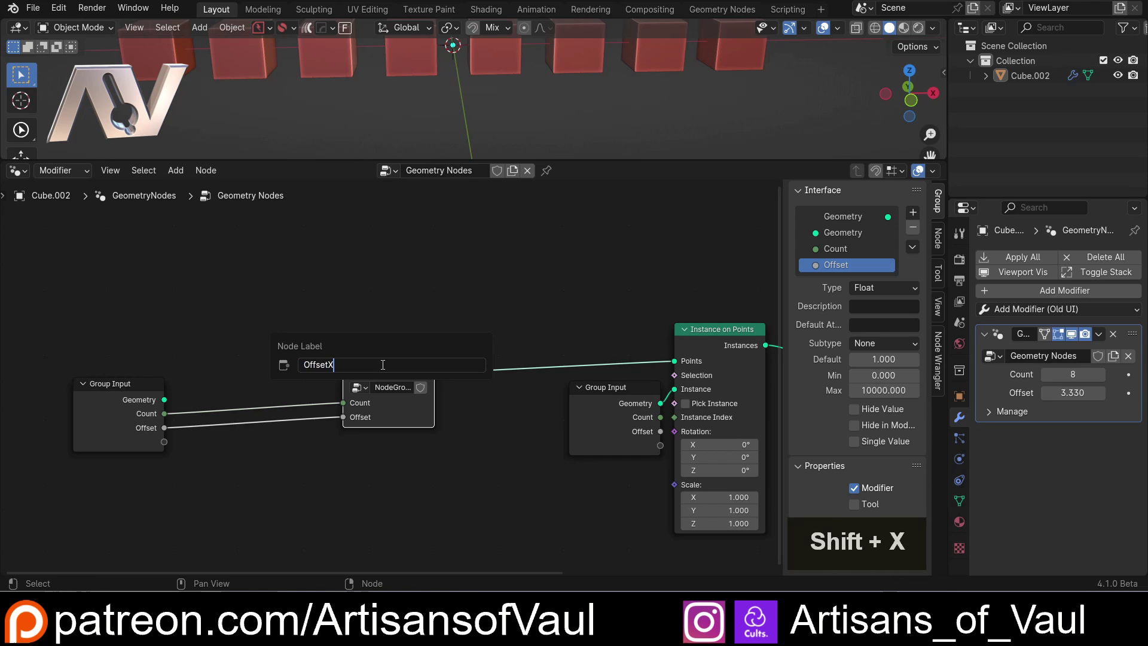
{"action": "key", "text": "BackSpace"}
{"action": "key", "text": "space"}
{"action": "key", "text": "shift+x"}
{"action": "key", "text": "Return"}
- Duplicate the Offset X node below the original and make each copy an independent single-user group
{"action": "left_click", "coordinate": [378, 364]}
{"action": "left_click", "coordinate": [399, 469]}
{"action": "key", "text": "shift+d"}
{"action": "left_click", "coordinate": [462, 499]}
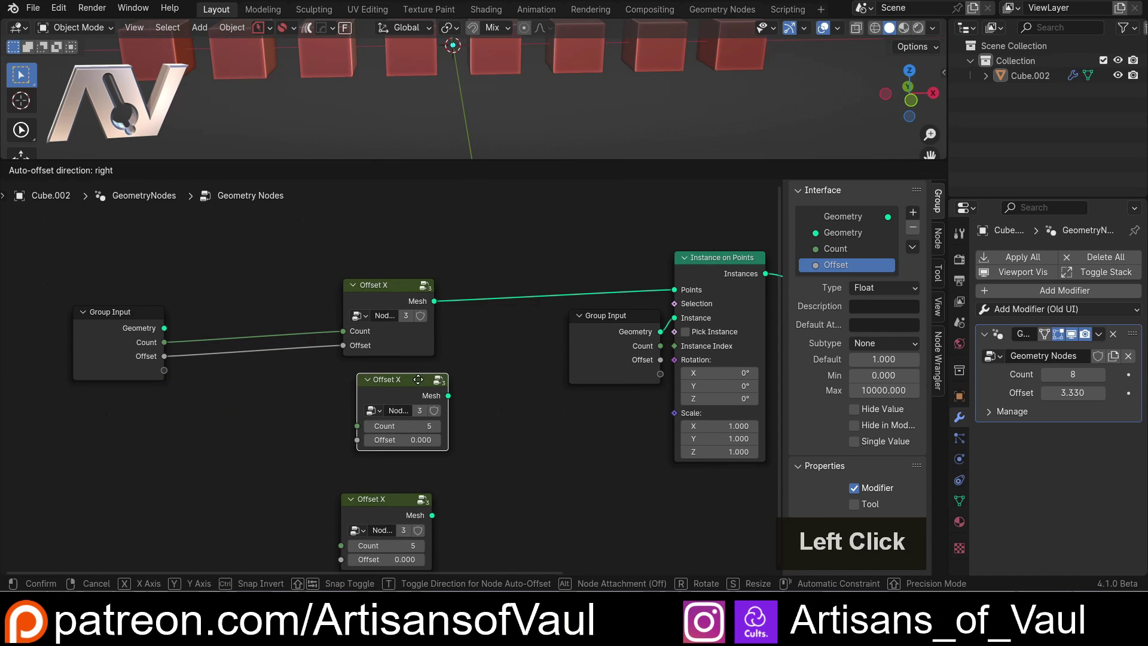
{"action": "left_click", "coordinate": [418, 383]}
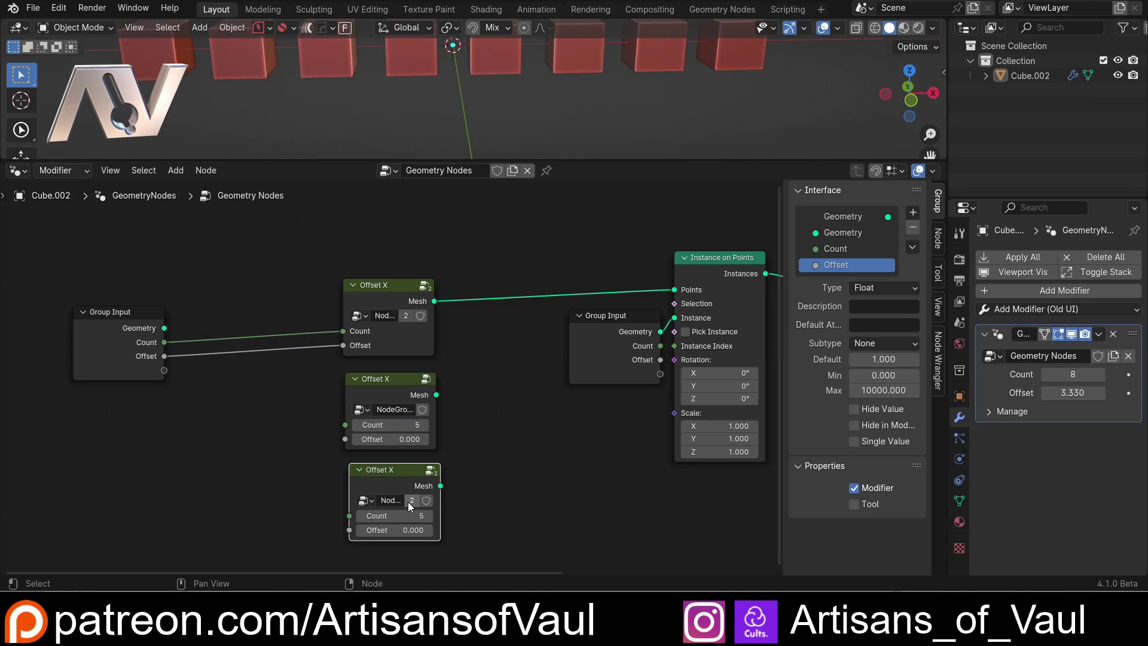
{"action": "left_click", "coordinate": [411, 505]}
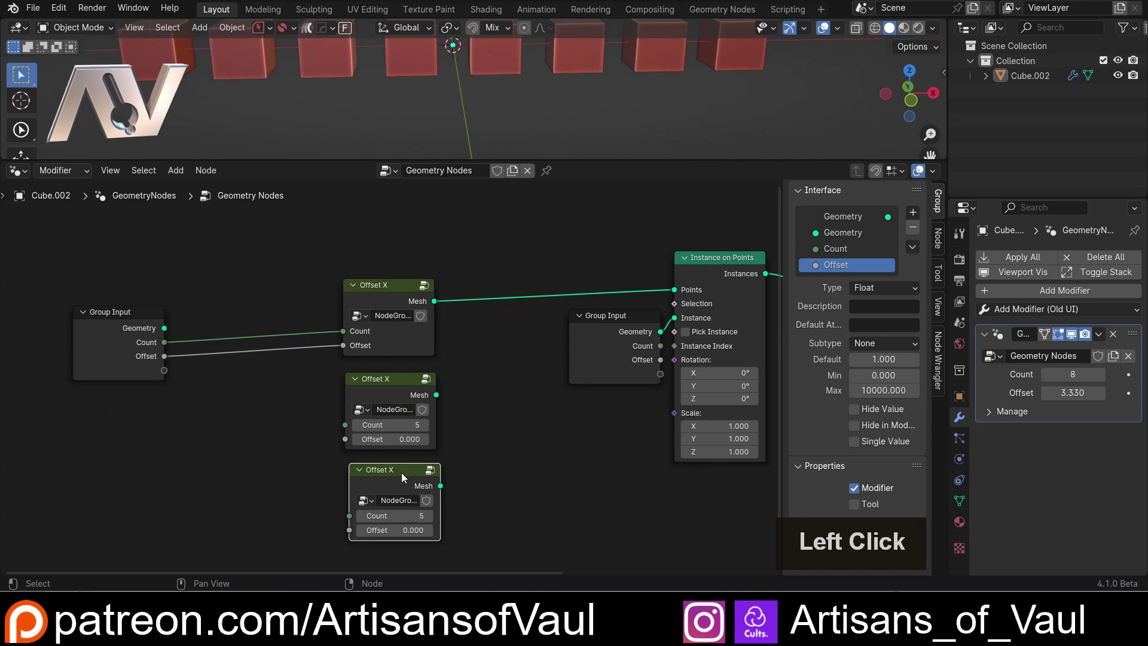
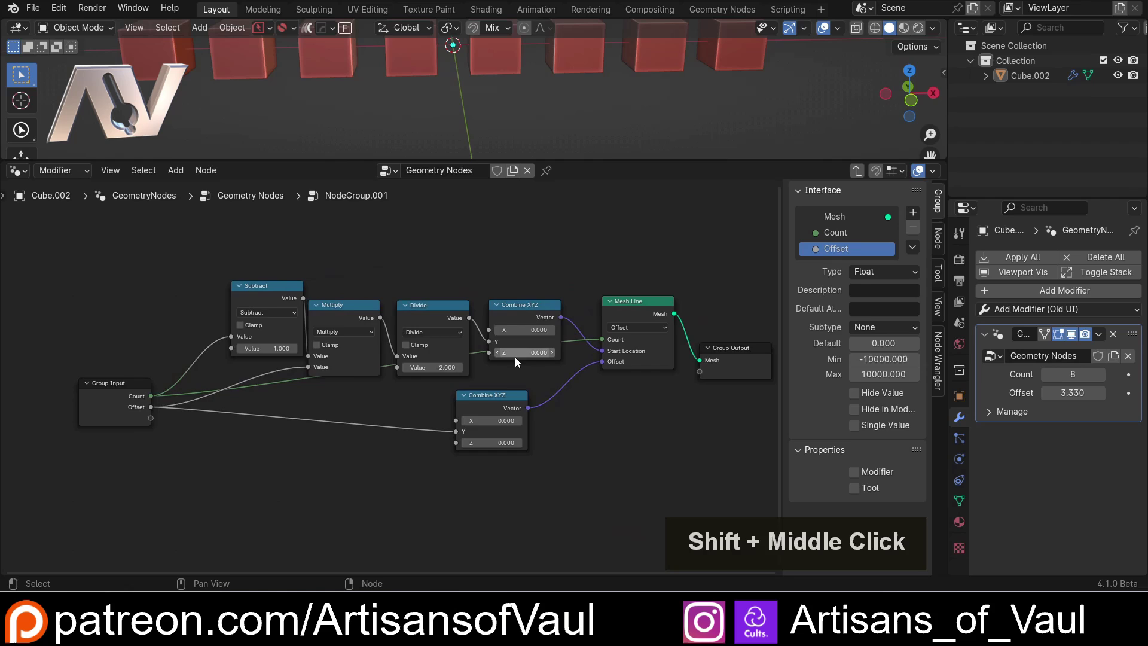
- Wire Count and Offset into the second copy and relabel the third copy 'Offset Z'
{"action": "key", "text": "Tab"}
{"action": "left_click", "coordinate": [217, 354]}
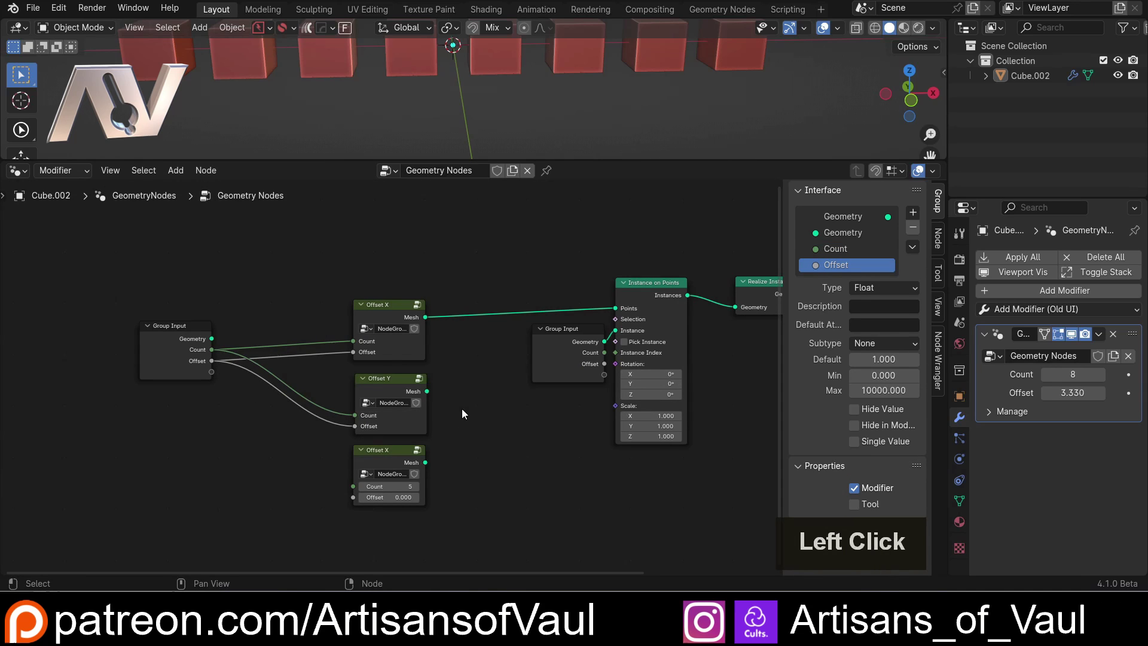
{"action": "middle_click", "coordinate": [384, 450]}
{"action": "key", "text": "F2"}
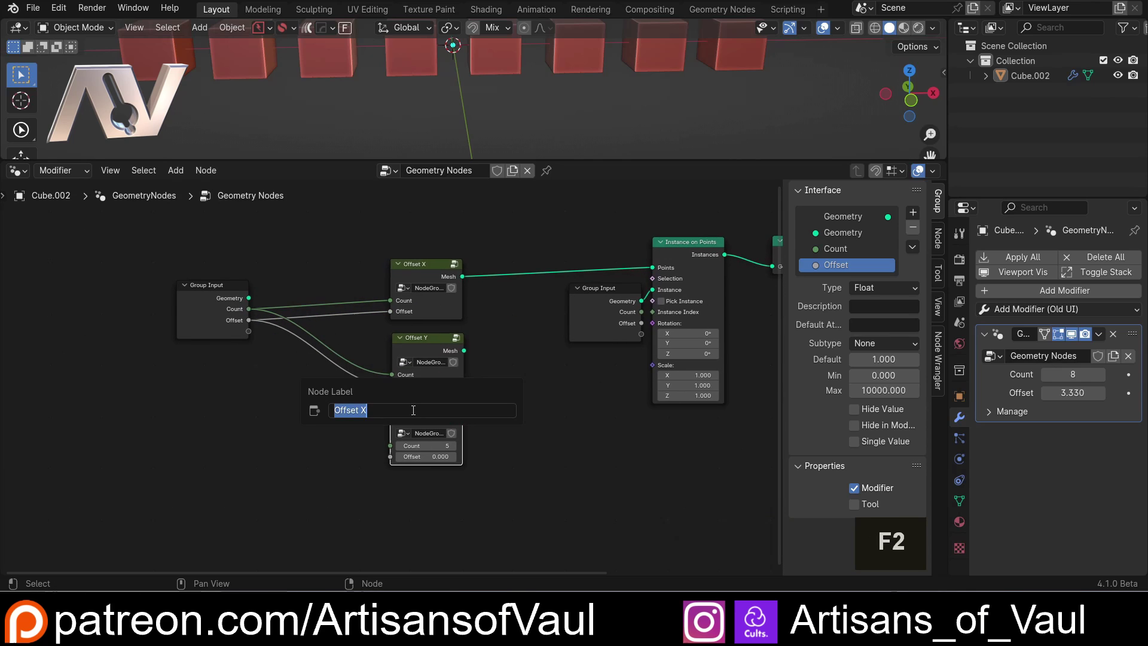
{"action": "key", "text": "Right"}
{"action": "key", "text": "BackSpace"}
{"action": "key", "text": "shift+z"}
{"action": "key", "text": "Return"}
- Wire Count and Offset into the third copy and enter its node group
{"action": "left_click", "coordinate": [249, 310]}
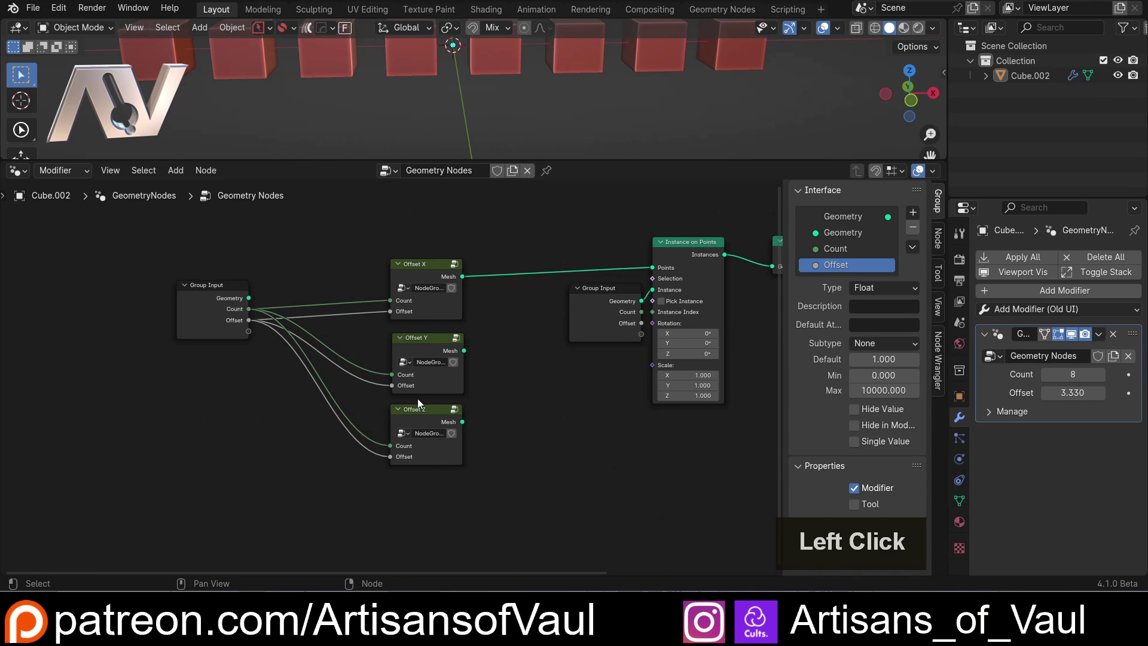
{"action": "double_click", "coordinate": [419, 412]}
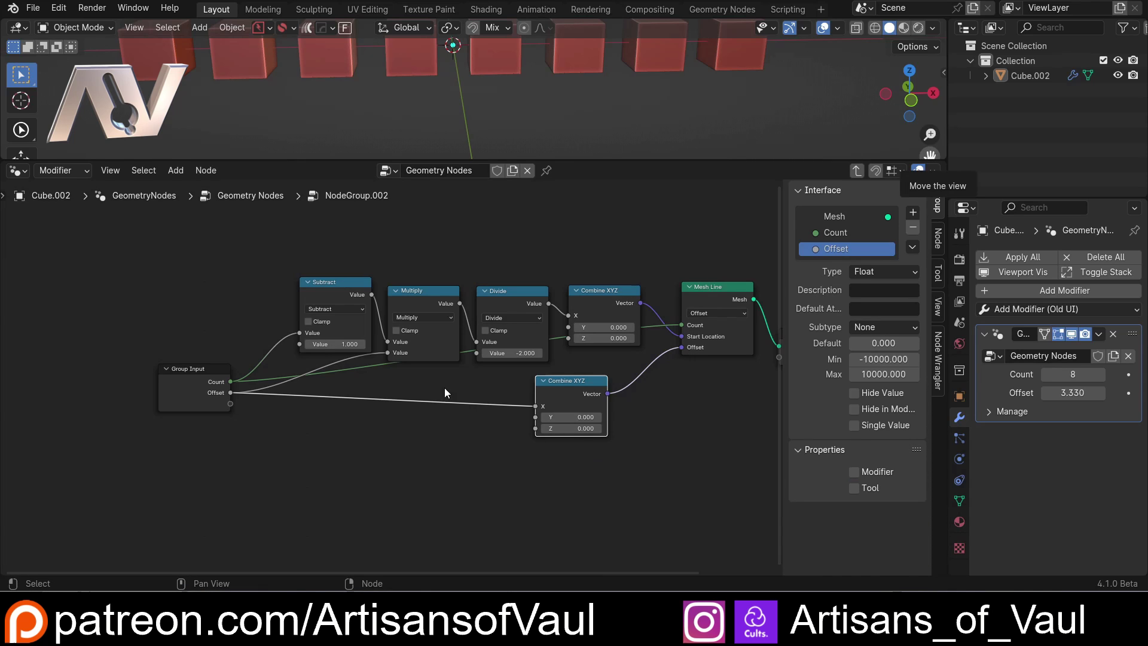
- Reroute the offset link into the Combine XYZ Z socket and tidy the node layout
{"action": "left_click", "coordinate": [560, 389]}
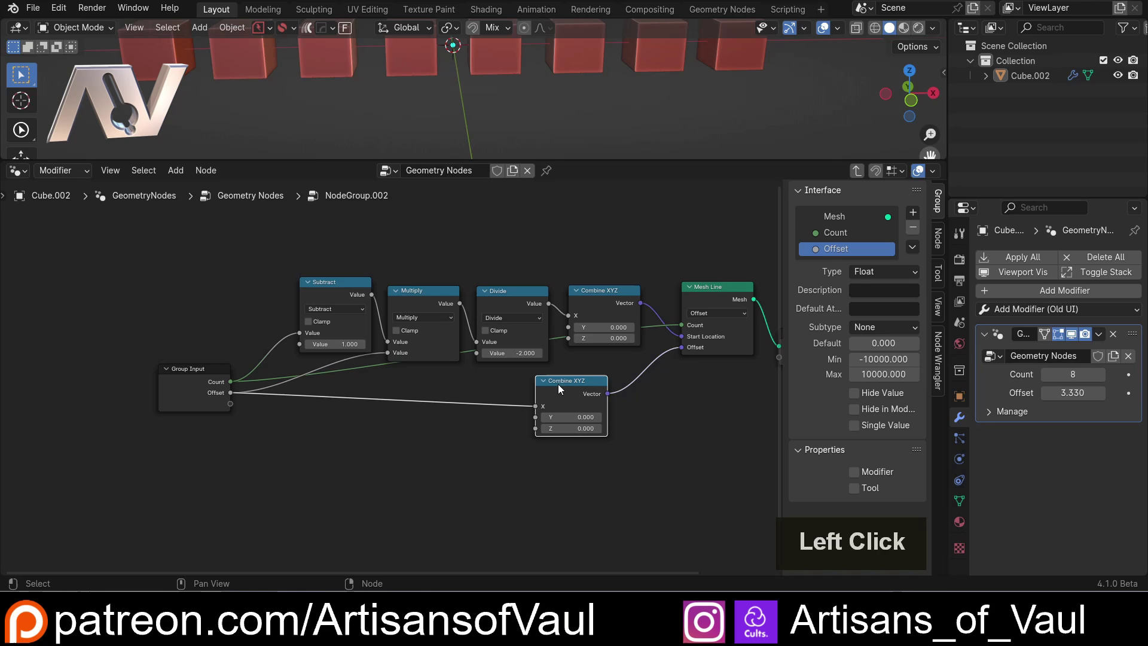
{"action": "key", "text": "alt+s"}
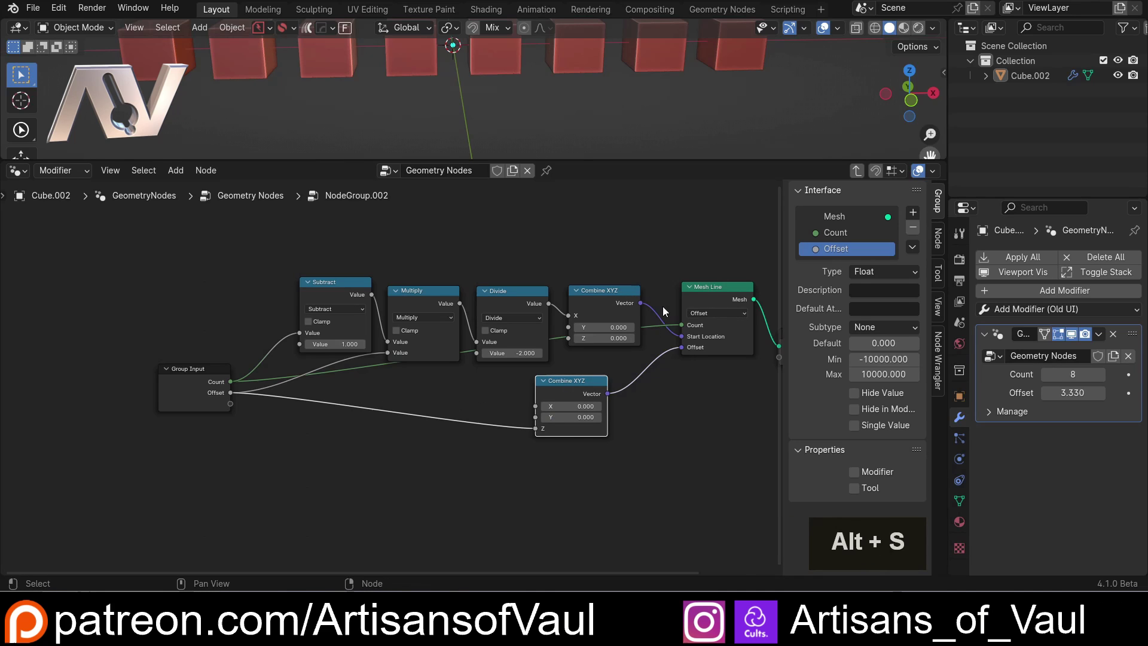
{"action": "left_click", "coordinate": [612, 304]}
{"action": "key", "text": "alt+s"}
{"action": "left_click", "coordinate": [594, 257]}
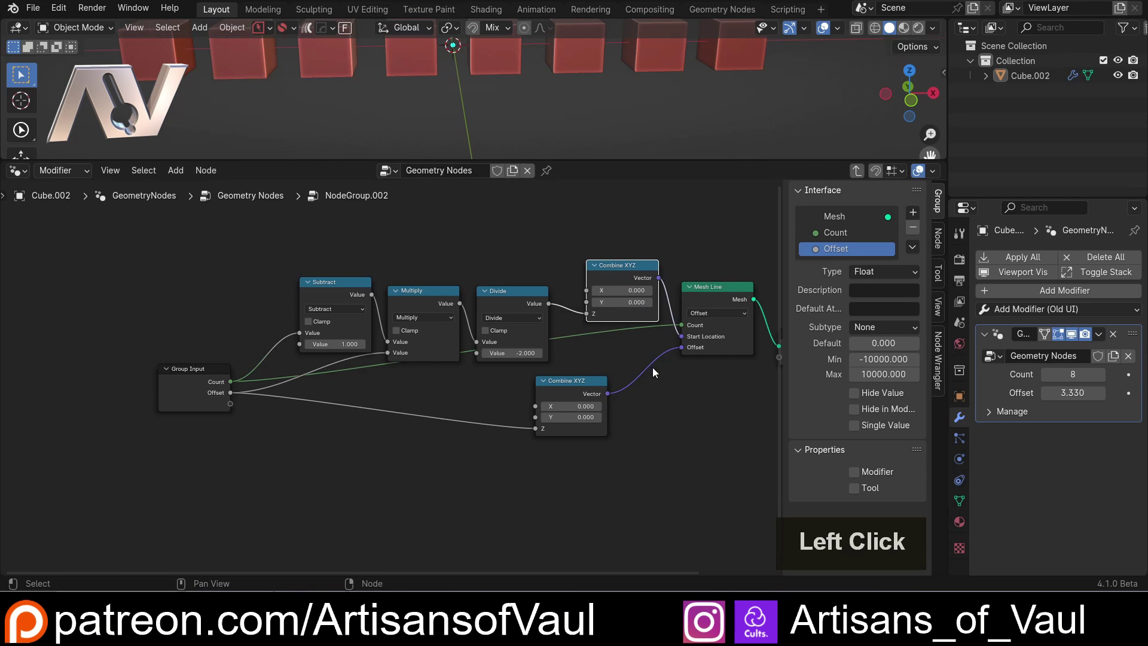
{"action": "key", "text": "alt+s"}
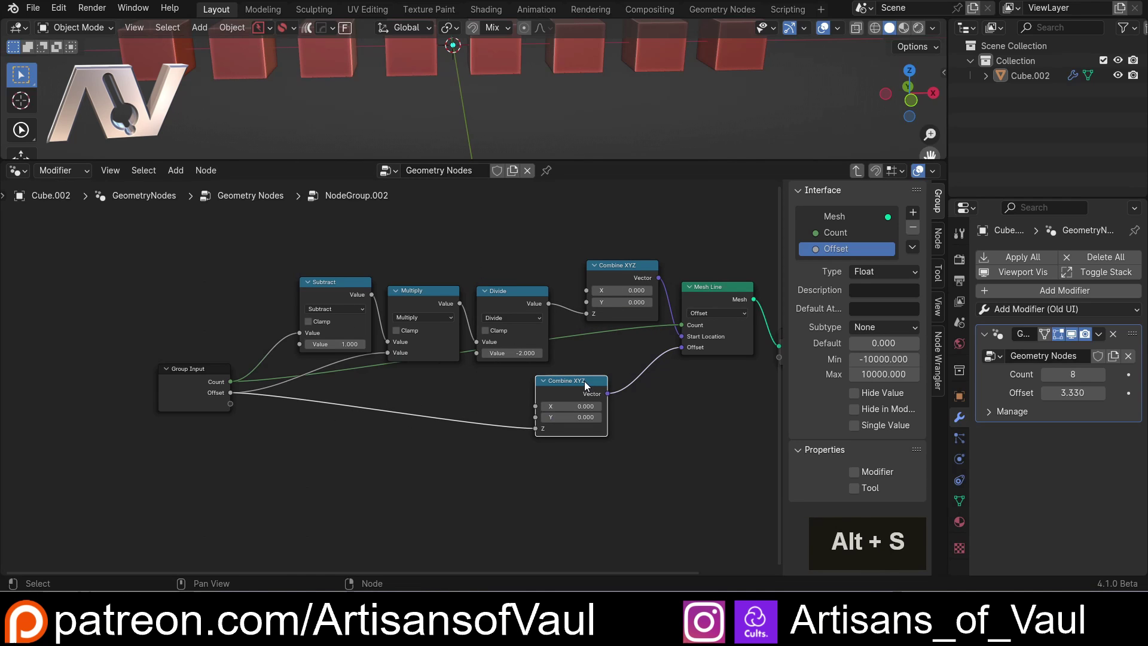
{"action": "left_click", "coordinate": [503, 296]}
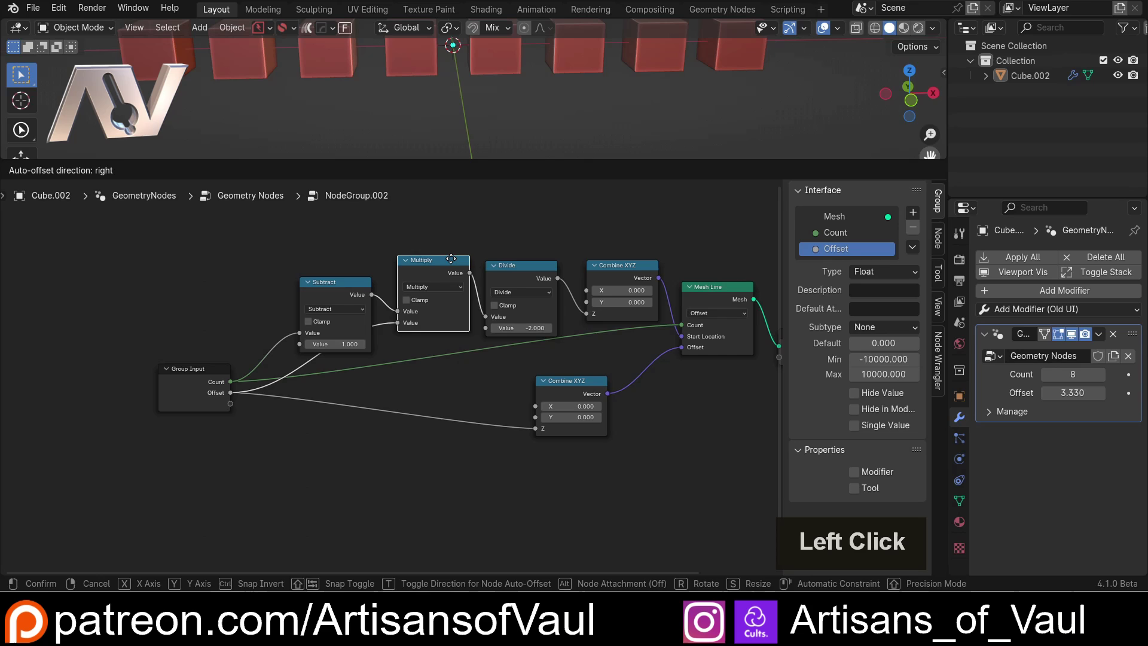
- Leave the Offset Z group and return to the main Geometry Nodes tree
{"action": "scroll", "scroll_direction": "down", "scroll_amount": 3}
{"action": "middle_click", "coordinate": [583, 357]}
{"action": "middle_click", "coordinate": [567, 362]}
{"action": "middle_click", "coordinate": [545, 374]}
{"action": "key", "text": "Tab"}
{"action": "scroll", "scroll_direction": "down", "scroll_amount": 3}
{"action": "middle_click", "coordinate": [501, 342]}
{"action": "scroll", "scroll_direction": "down", "scroll_amount": 3}
- Duplicate the Group Input node above the others and add a new socket to the group interface
{"action": "left_click", "coordinate": [381, 364]}
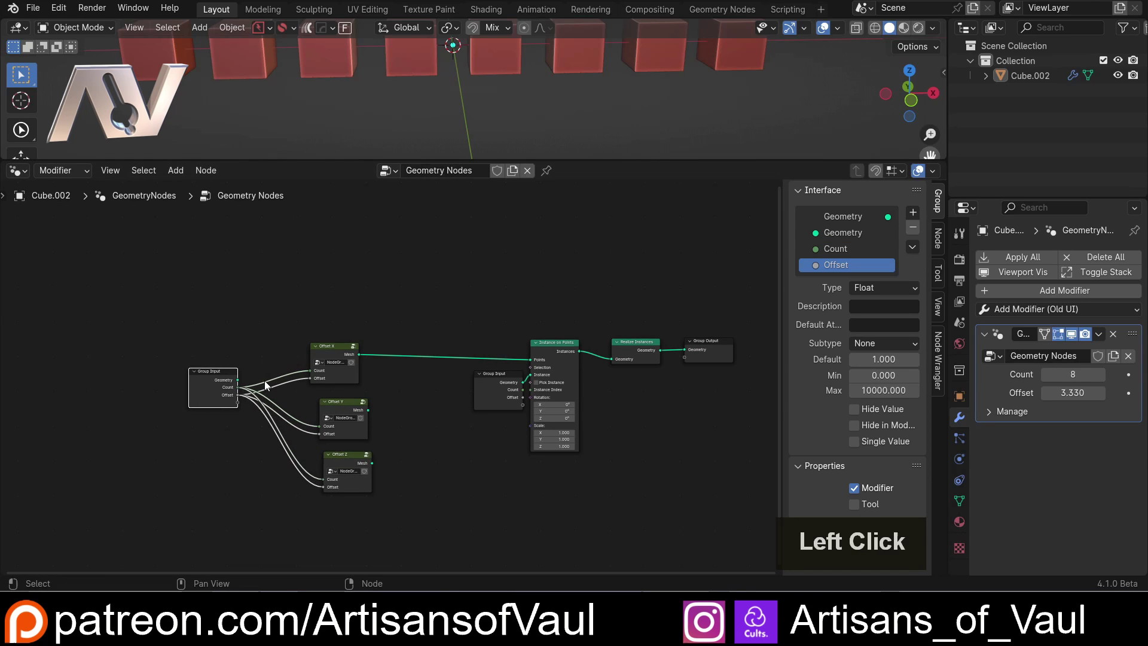
{"action": "scroll", "scroll_direction": "up", "scroll_amount": 3}
{"action": "key", "text": "shift+d"}
{"action": "left_click", "coordinate": [403, 271]}
{"action": "scroll", "scroll_direction": "up", "scroll_amount": 3}
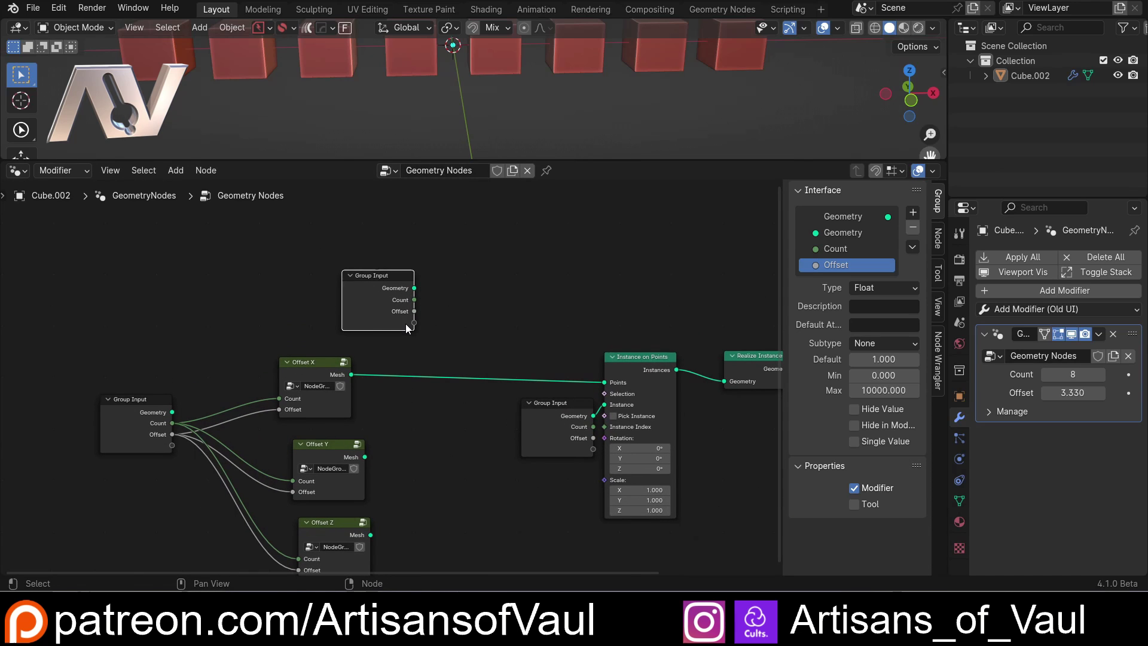
{"action": "left_click", "coordinate": [915, 216]}
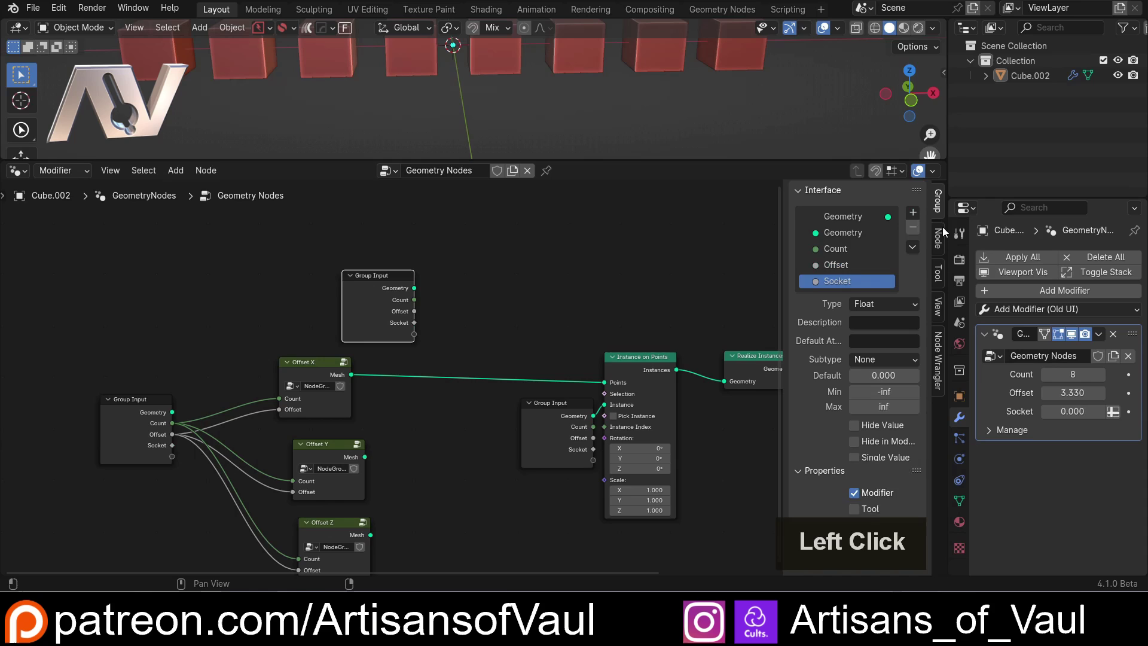
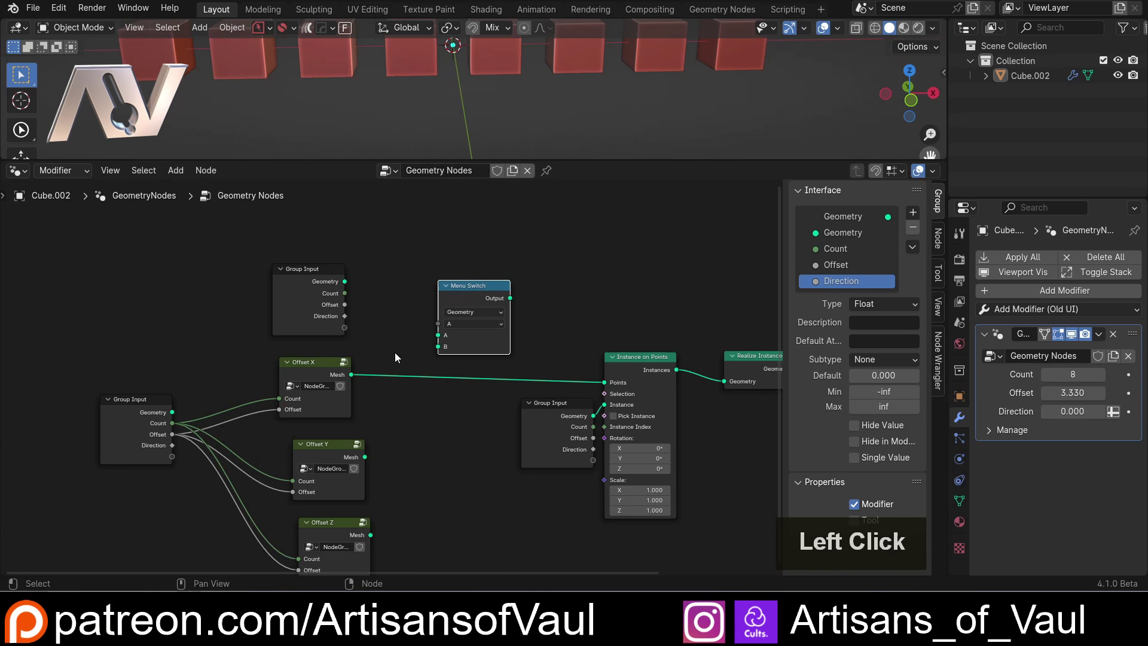
- Connect the Offset X mesh into the Menu Switch and send its output to Instance on Points Points
{"action": "right_click", "coordinate": [398, 357]}
{"action": "right_click", "coordinate": [394, 399]}
{"action": "left_click", "coordinate": [355, 380]}
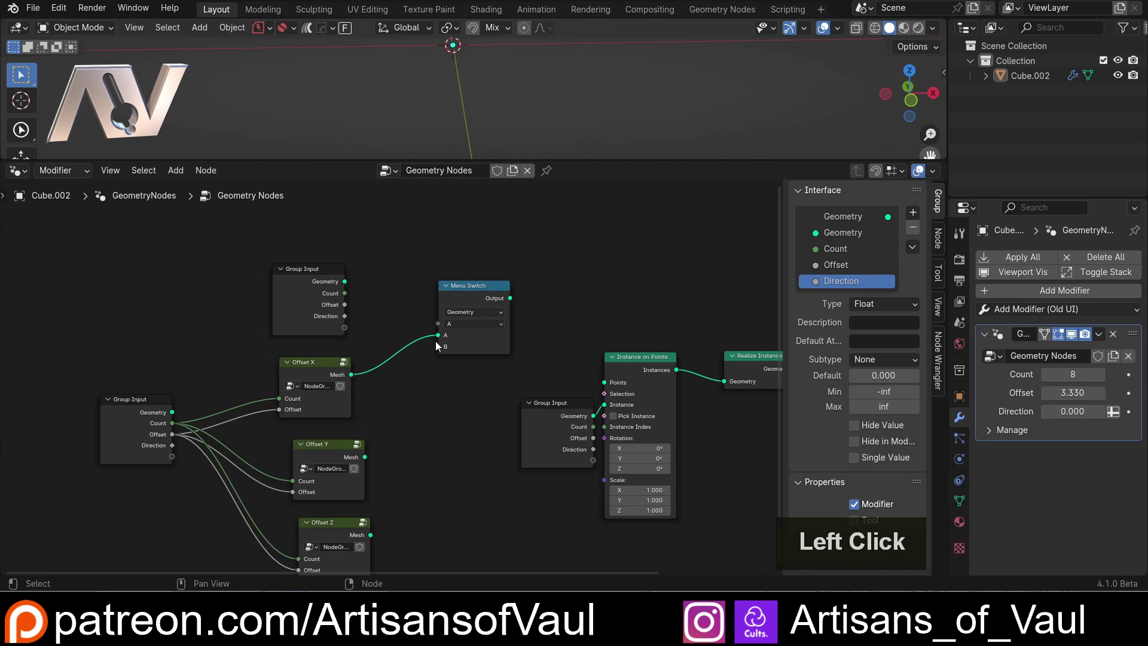
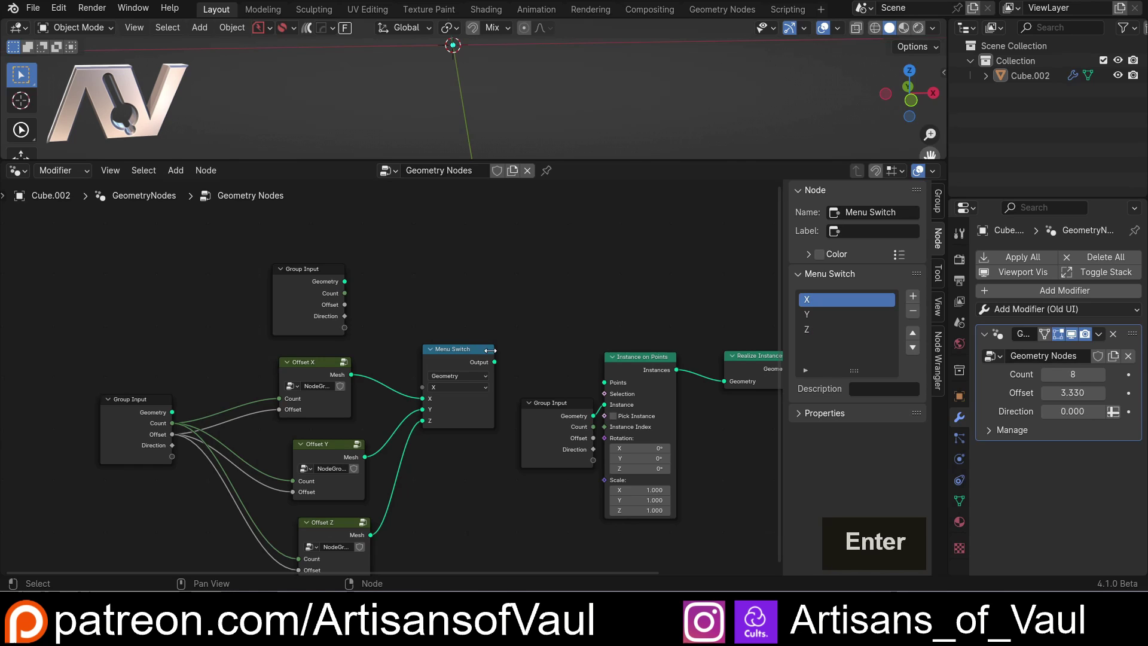
{"action": "left_click", "coordinate": [494, 365]}
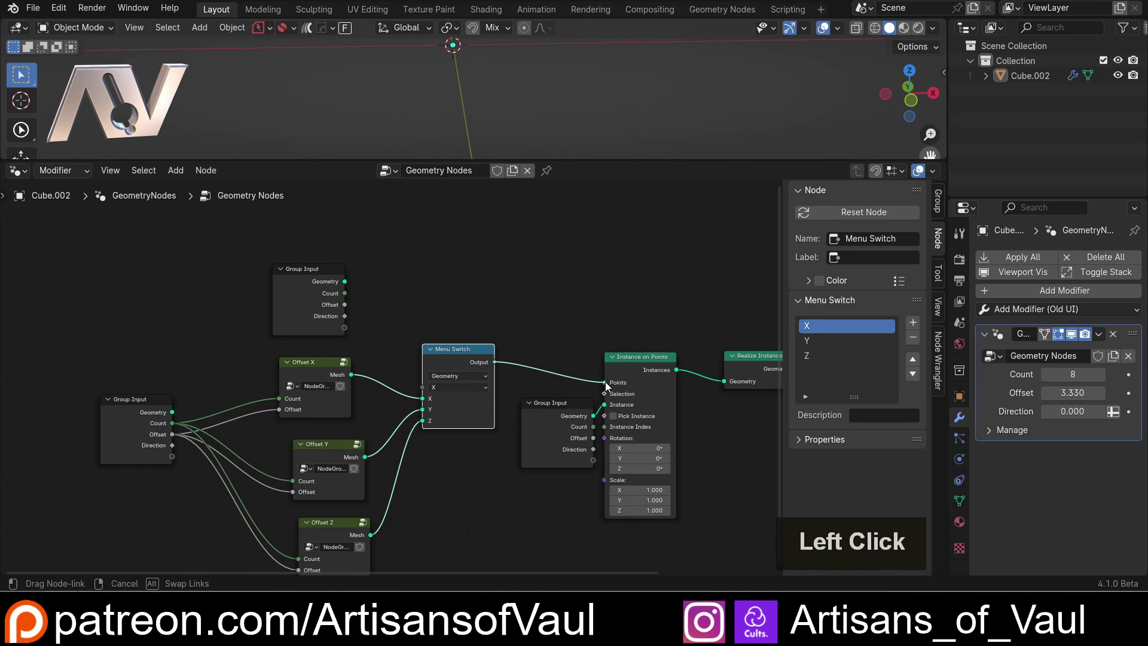
- Pan the node view across the switch and instancing nodes
{"action": "scroll", "scroll_direction": "down", "scroll_amount": 3}
{"action": "middle_click", "coordinate": [446, 267]}
{"action": "middle_click", "coordinate": [448, 295]}
{"action": "middle_click", "coordinate": [466, 109]}
{"action": "middle_click", "coordinate": [472, 125]}
{"action": "middle_click", "coordinate": [467, 148]}
{"action": "middle_click", "coordinate": [455, 55]}
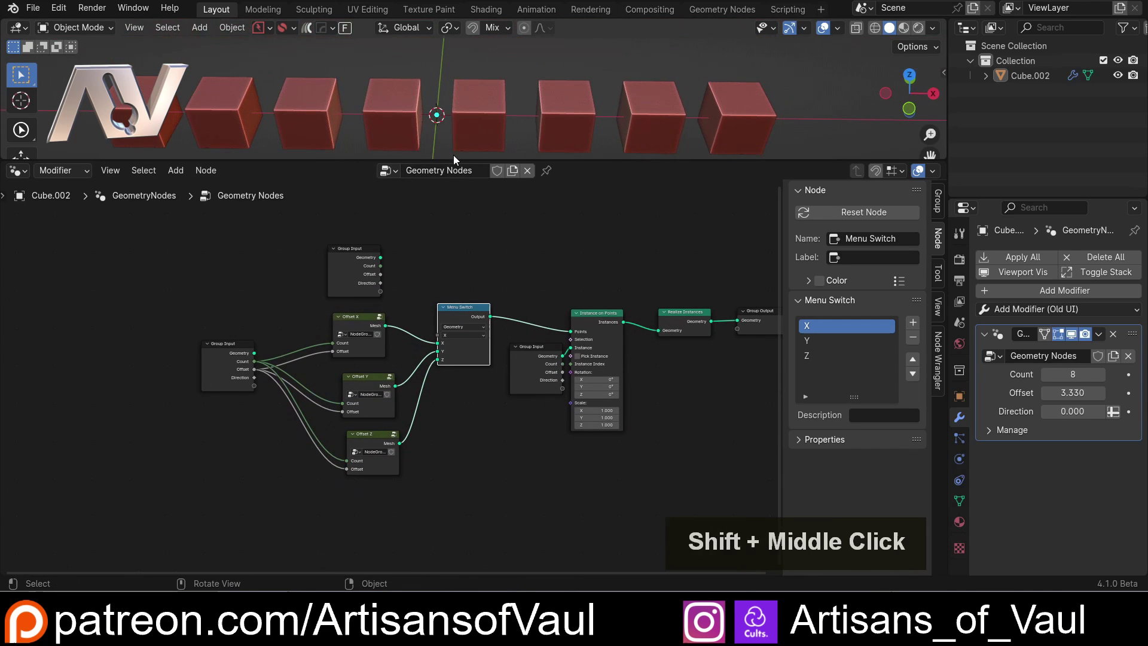
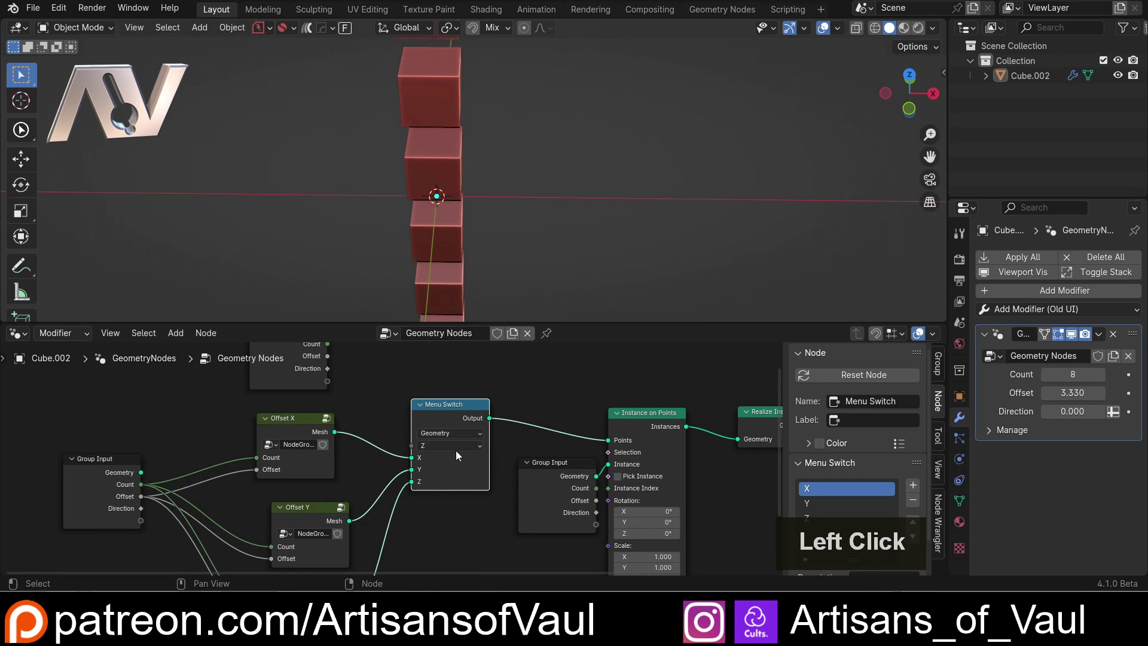
{"action": "scroll", "scroll_direction": "down", "scroll_amount": 3}
{"action": "left_click", "coordinate": [443, 452]}
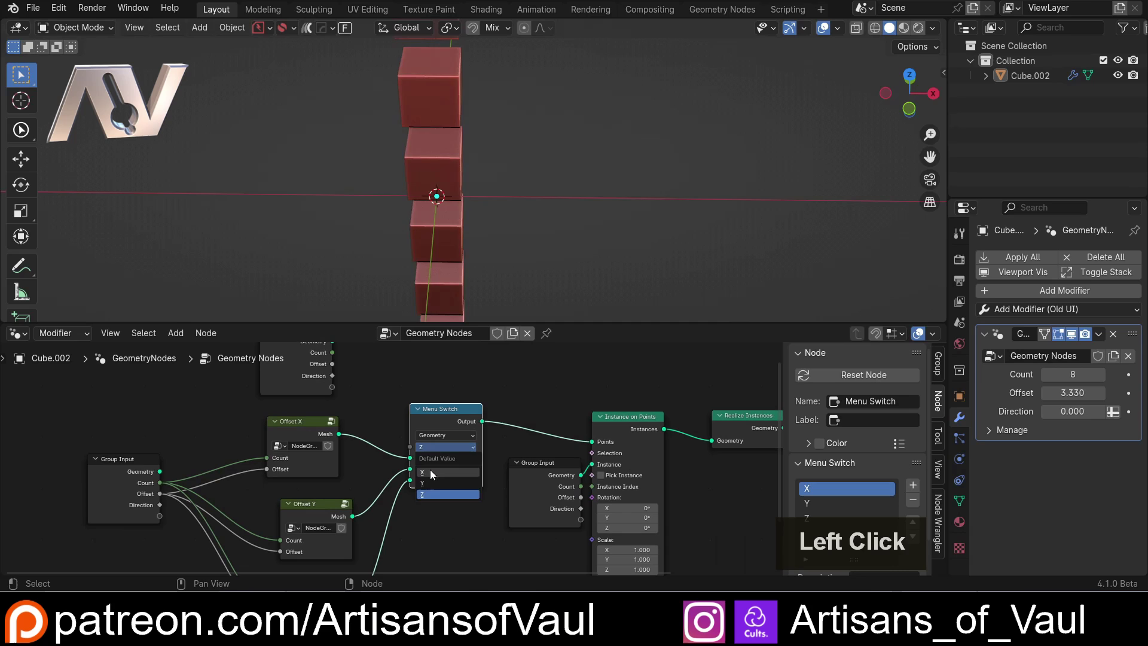
{"action": "middle_click", "coordinate": [400, 369]}
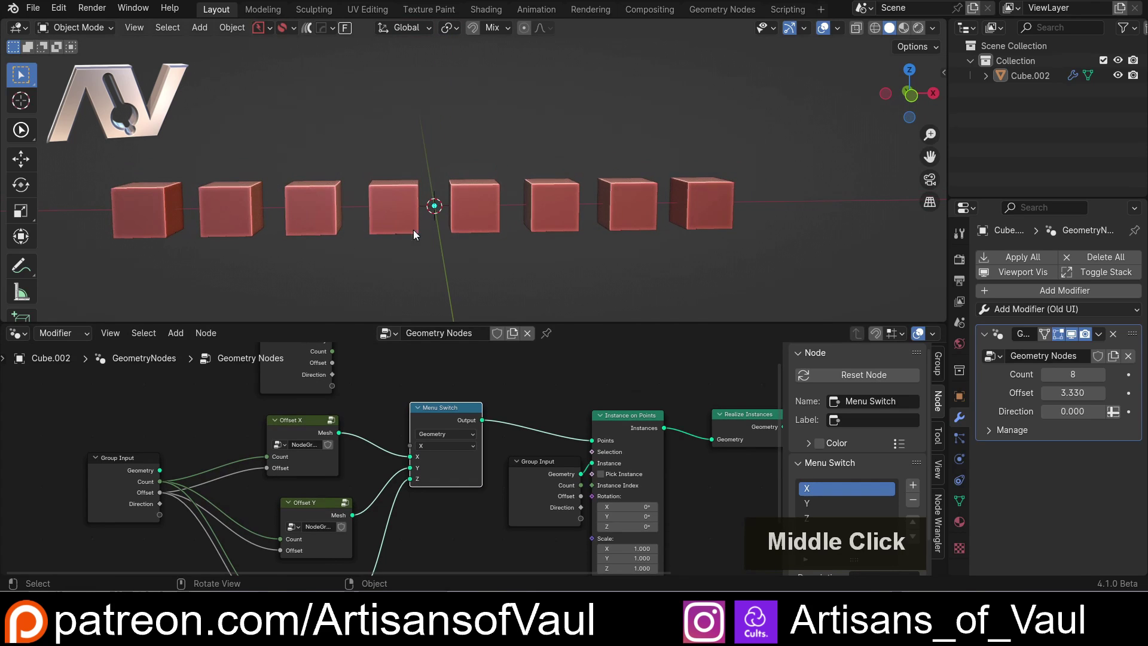
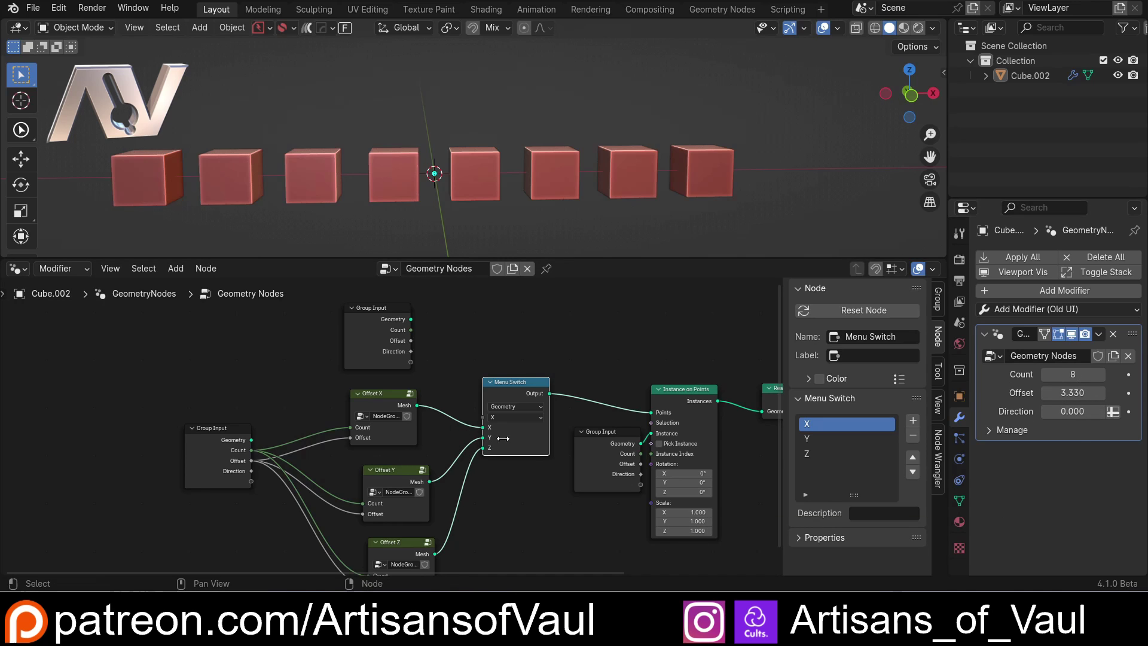
{"action": "middle_click", "coordinate": [390, 206]}
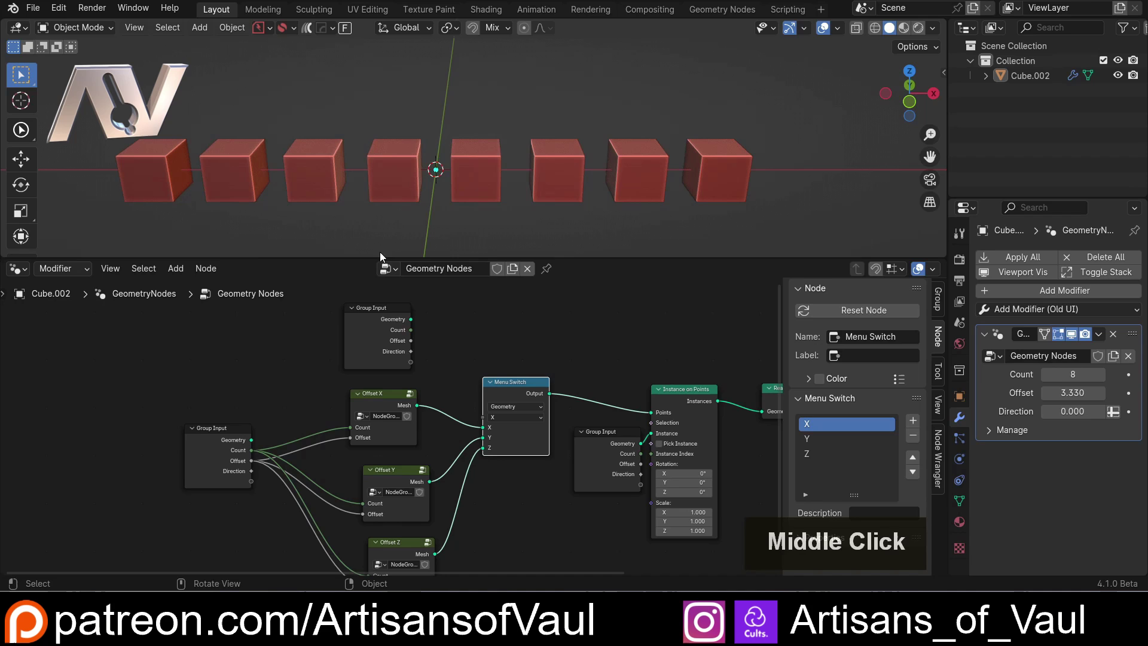
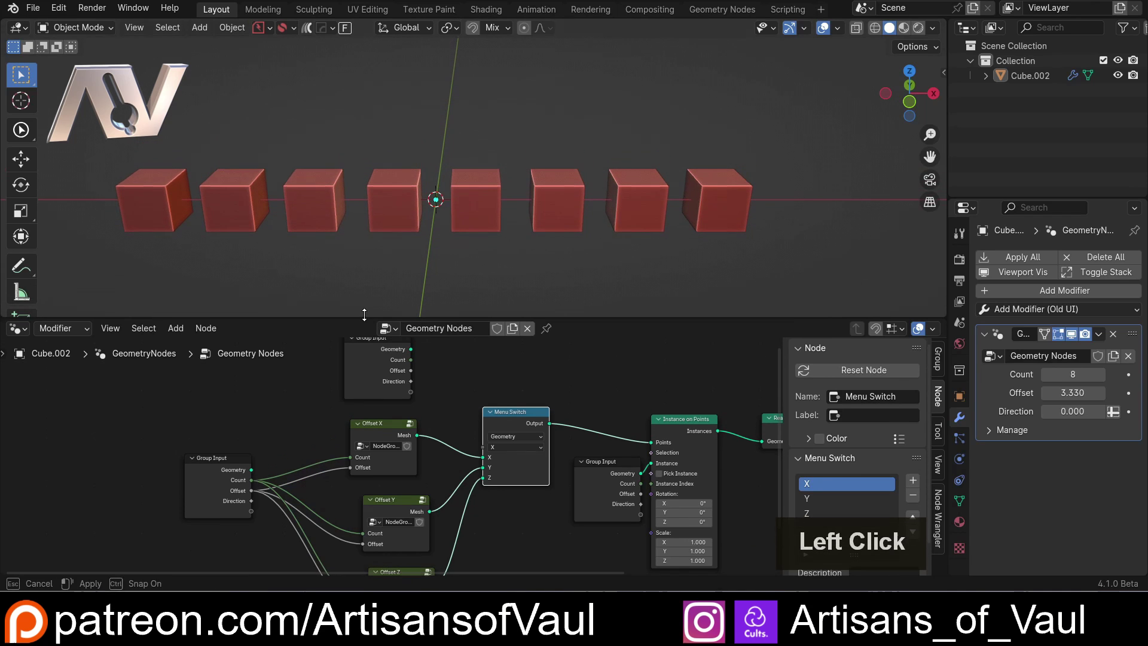
{"action": "middle_click", "coordinate": [440, 241]}
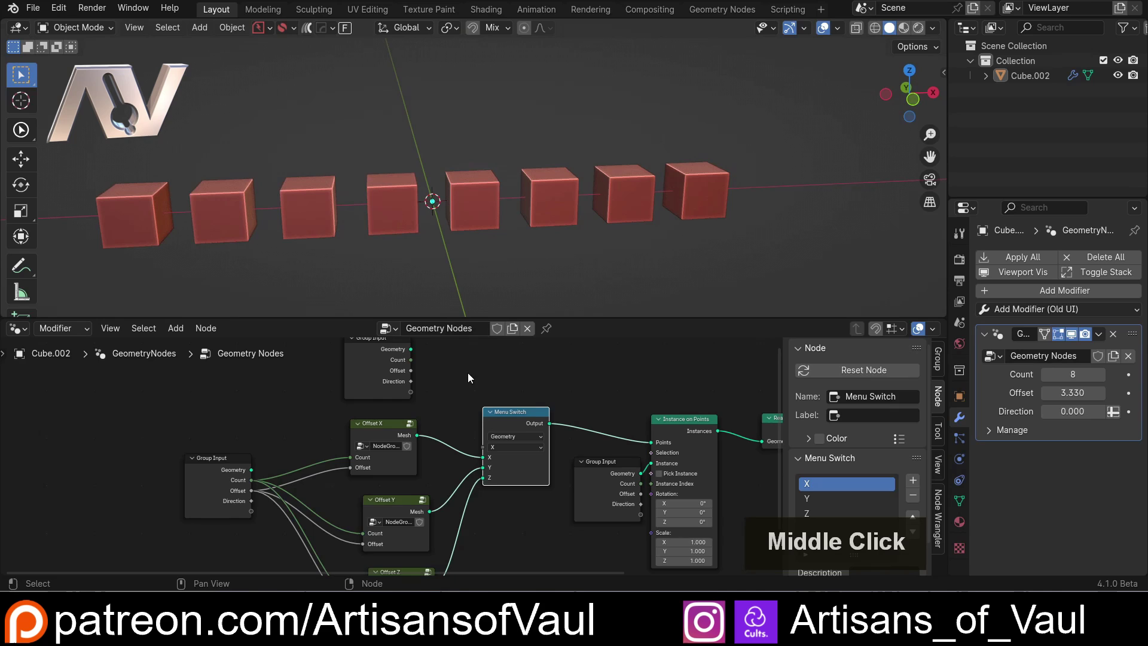
{"action": "middle_click", "coordinate": [472, 369]}
- Connect the Direction group input to the Menu Switch Menu socket
{"action": "middle_click", "coordinate": [462, 380]}
{"action": "scroll", "scroll_direction": "up", "scroll_amount": 3}
{"action": "left_click", "coordinate": [489, 463]}
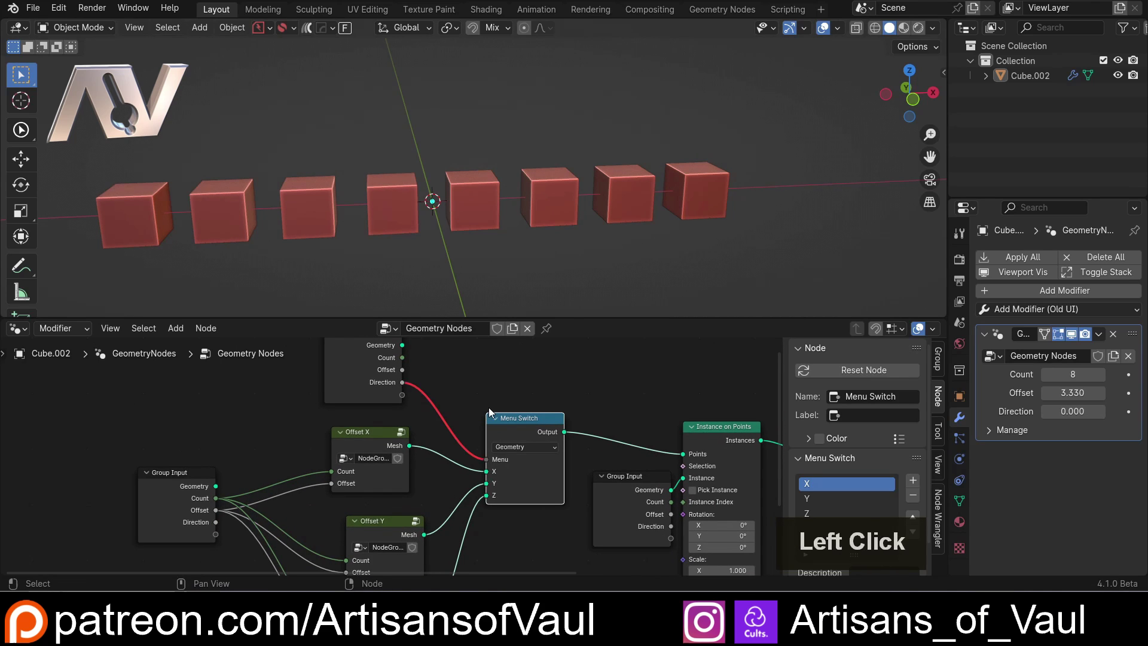
{"action": "left_click", "coordinate": [943, 370]}
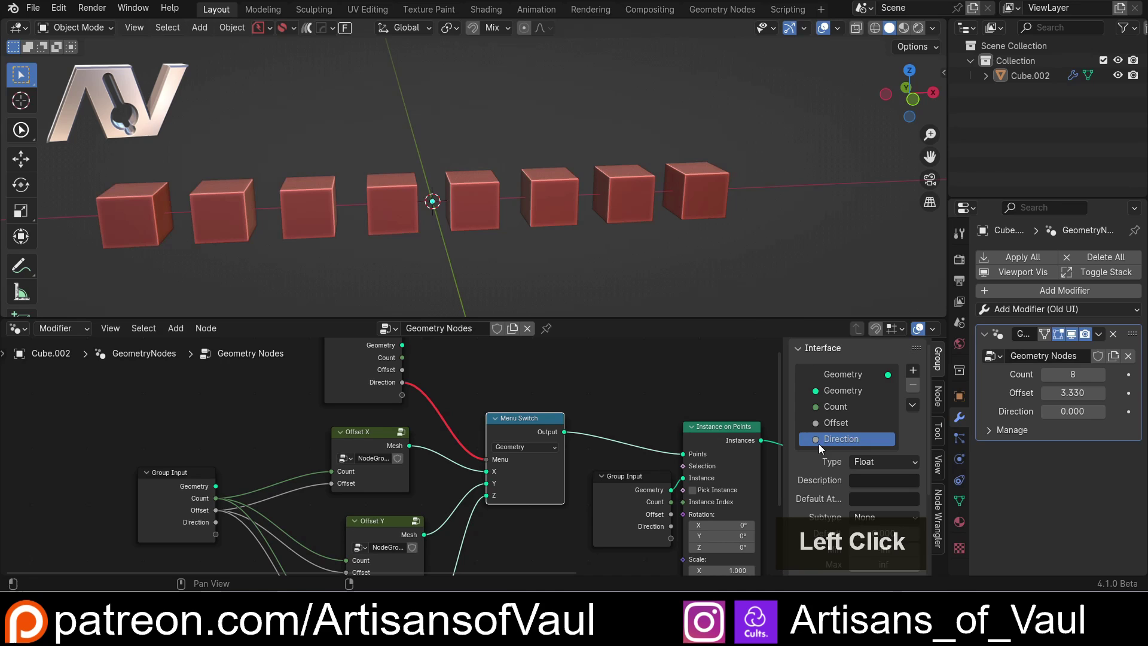
- Try the modifier's Direction menu, setting it to Z and then X
{"action": "scroll", "scroll_direction": "down", "scroll_amount": 3}
{"action": "left_click", "coordinate": [900, 402]}
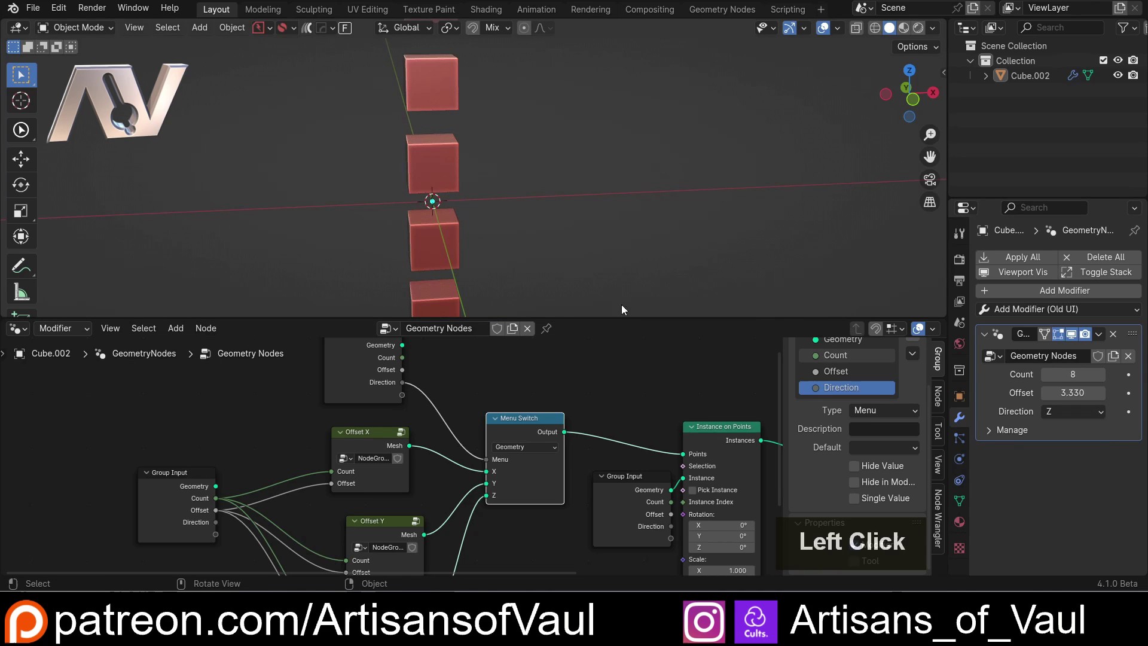
{"action": "scroll", "scroll_direction": "down", "scroll_amount": 3}
{"action": "left_click", "coordinate": [1059, 417]}
{"action": "double_click", "coordinate": [1053, 437]}
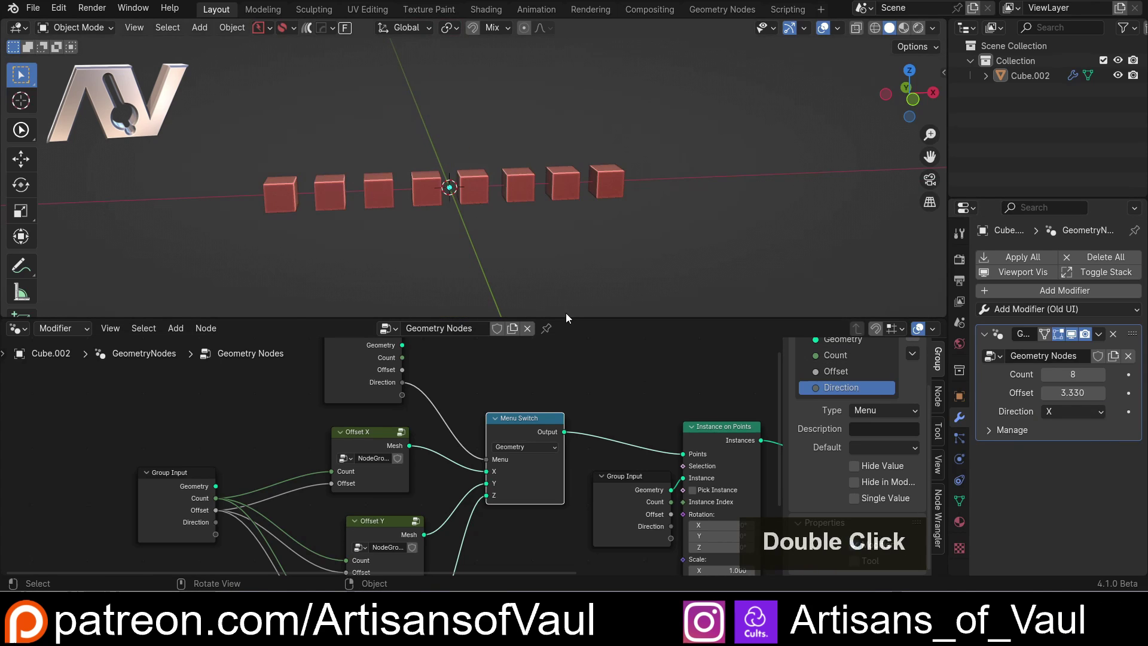
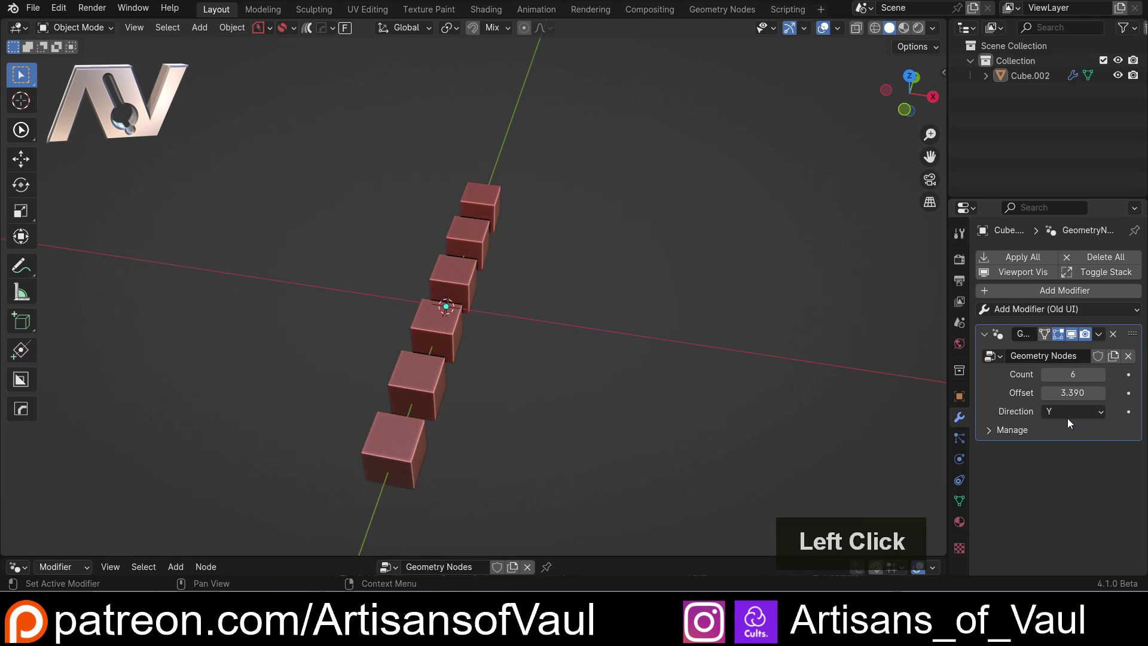
- Set the modifier's Direction to X and orbit the viewport around the six-cube row
{"action": "double_click", "coordinate": [1063, 431]}
{"action": "scroll", "scroll_direction": "down", "scroll_amount": 3}
{"action": "middle_click", "coordinate": [494, 261]}
{"action": "middle_click", "coordinate": [497, 270]}
{"action": "scroll", "scroll_direction": "up", "scroll_amount": 3}
{"action": "middle_click", "coordinate": [545, 252]}
{"action": "middle_click", "coordinate": [508, 295]}
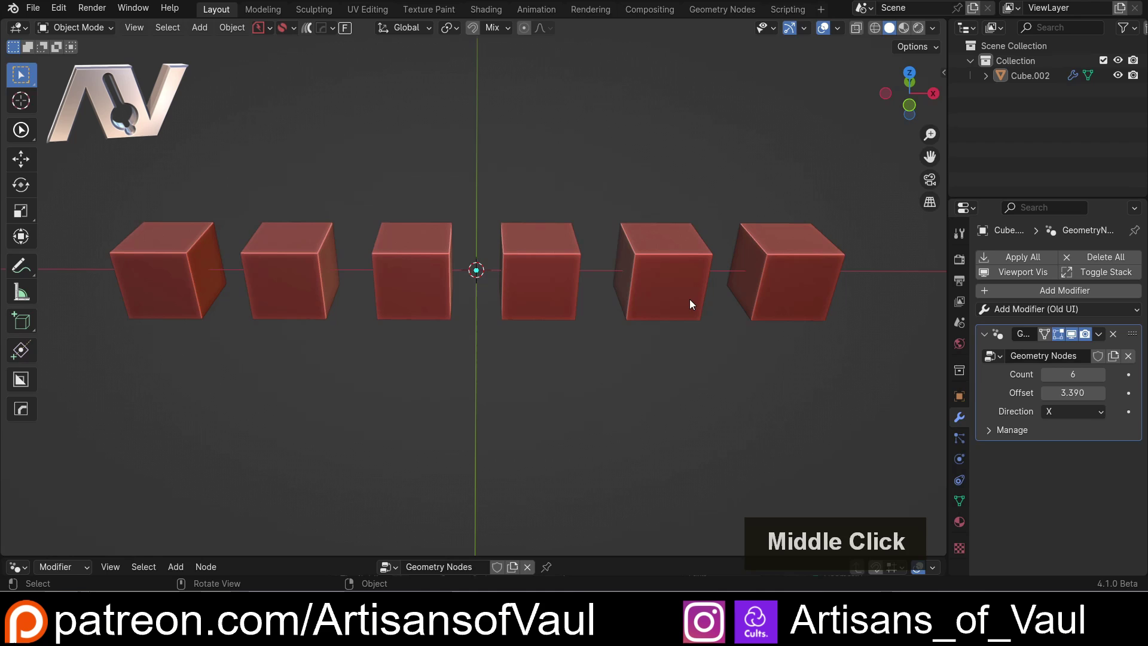
{"action": "scroll", "scroll_direction": "down", "scroll_amount": 3}
{"action": "middle_click", "coordinate": [546, 231]}
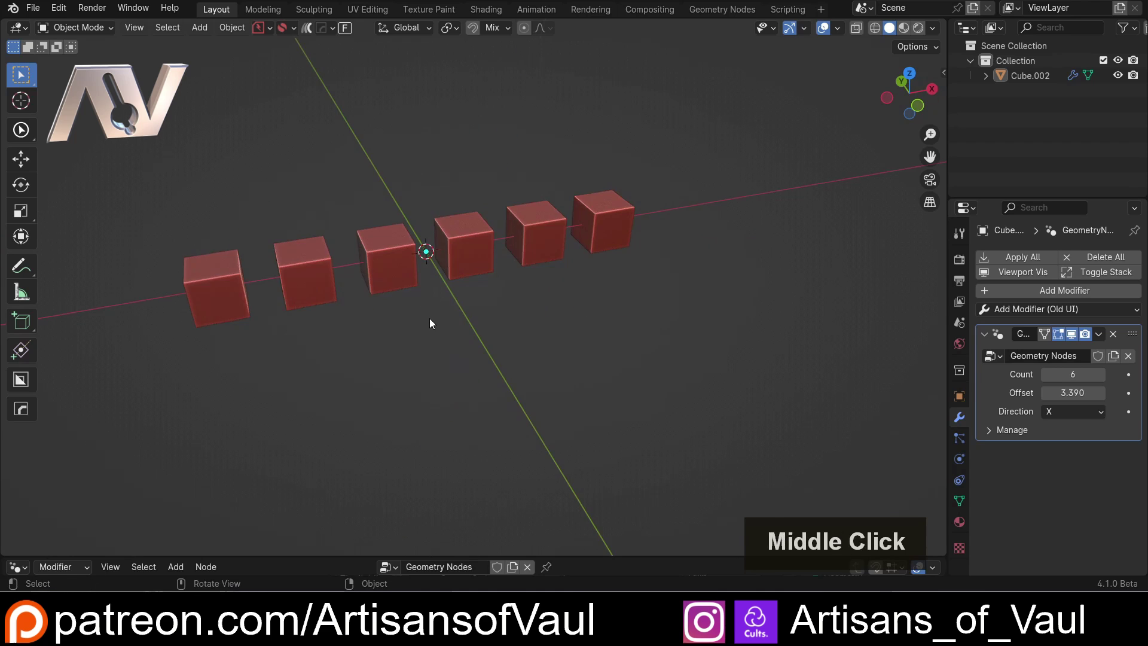
{"action": "scroll", "scroll_direction": "up", "scroll_amount": 3}
{"action": "middle_click", "coordinate": [350, 312]}
{"action": "scroll", "scroll_direction": "up", "scroll_amount": 3}
{"action": "middle_click", "coordinate": [579, 310]}
{"action": "middle_click", "coordinate": [642, 340]}
{"action": "middle_click", "coordinate": [607, 339]}
{"action": "middle_click", "coordinate": [527, 336]}
{"action": "middle_click", "coordinate": [517, 328]}
{"action": "middle_click", "coordinate": [522, 344]}
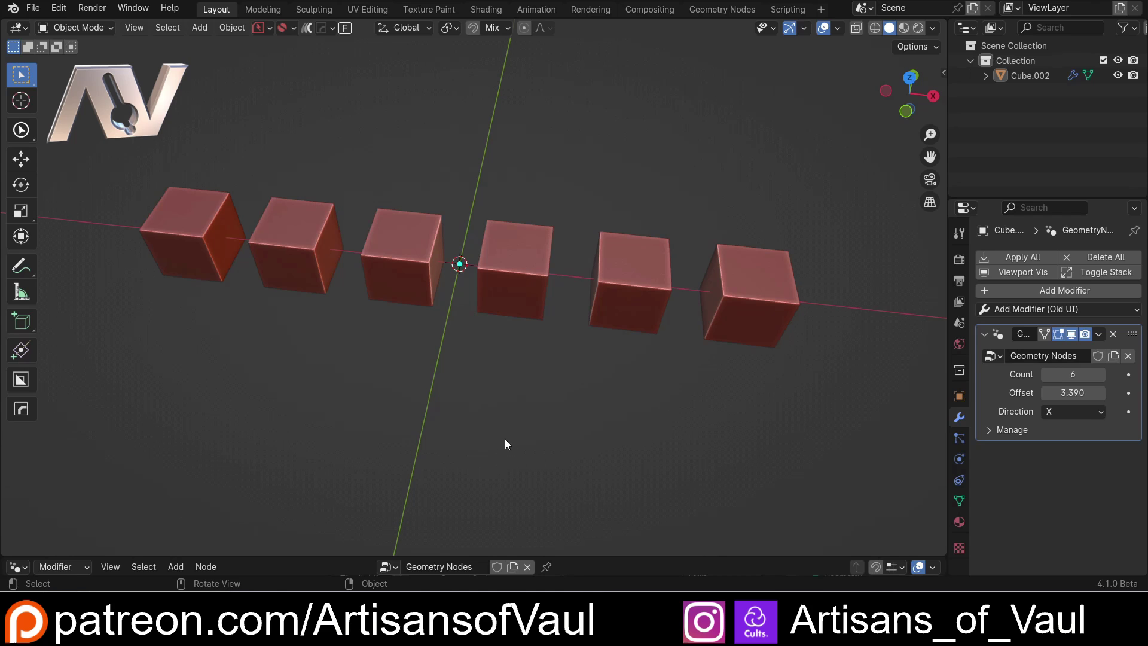
{"action": "middle_click", "coordinate": [508, 443]}
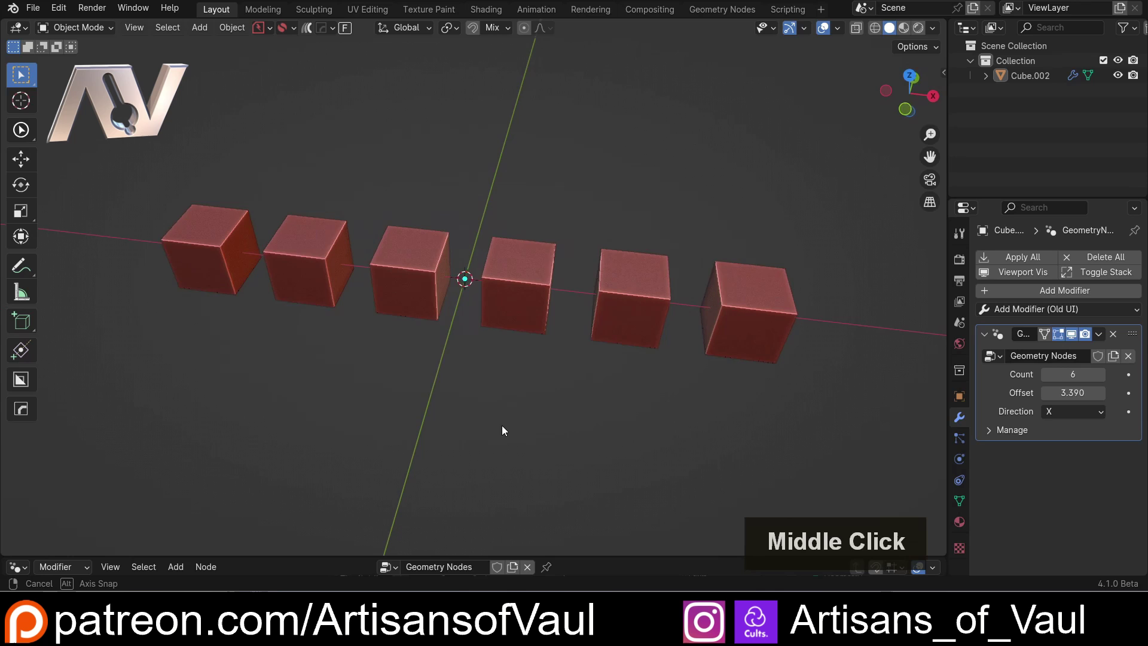